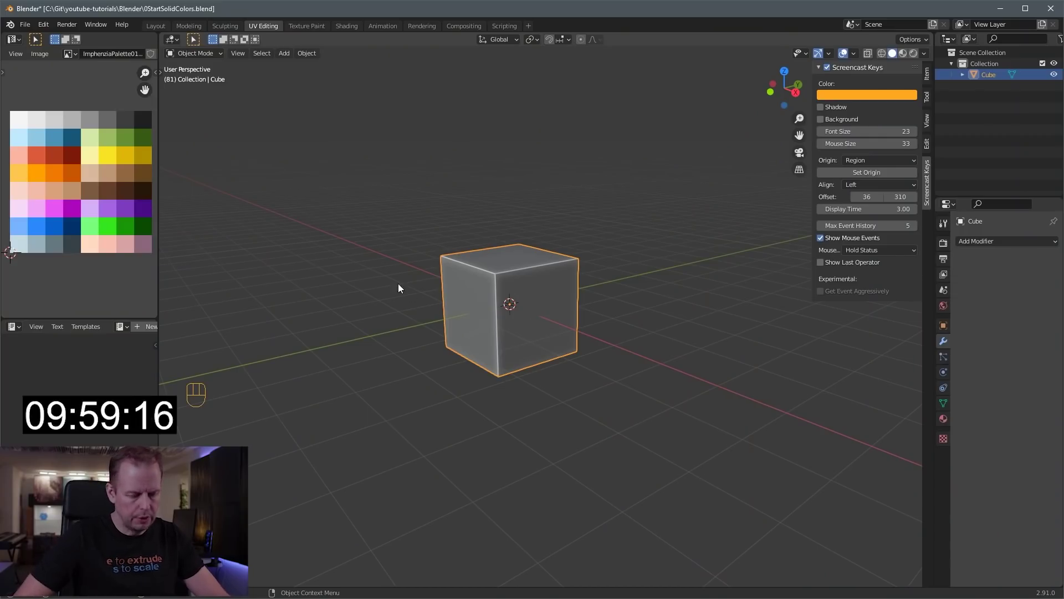
Enter Edit Mode, mirror the cube across X and view it straight from the front
{"action": "key", "text": "Tab"}
{"action": "key", "text": "a"}
{"action": "key", "text": "Tab"}
{"action": "key", "text": "Tab"}
{"action": "key", "text": "a"}
{"action": "key", "text": "KP_1"}
{"action": "key", "text": "a"}
Shrink the cube to a small block and lift it above the ground
{"action": "key", "text": "s"}
{"action": "key", "text": "g"}
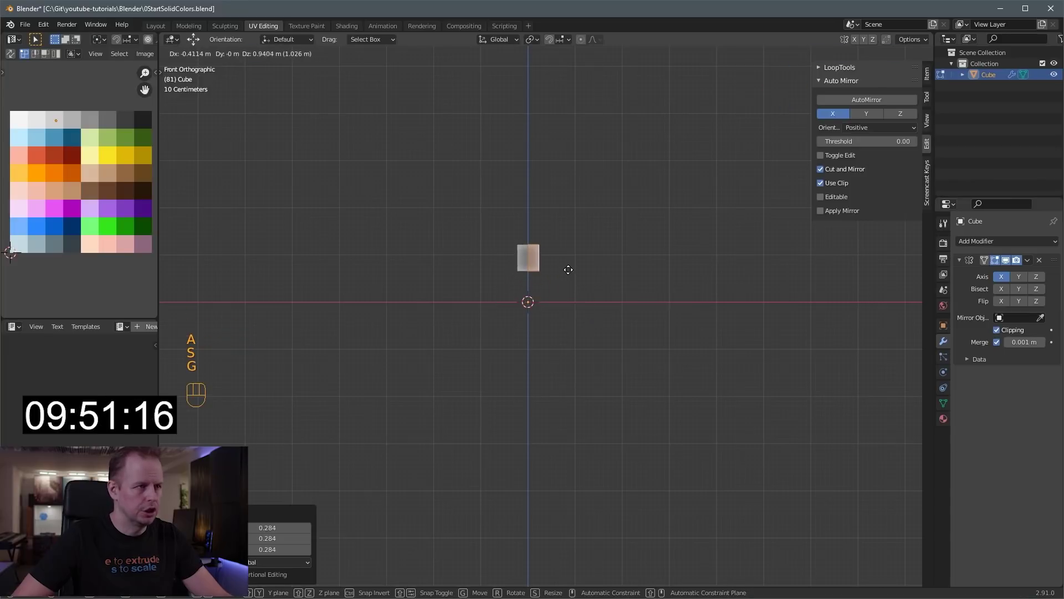
{"action": "key", "text": "s"}
{"action": "key", "text": "g"}
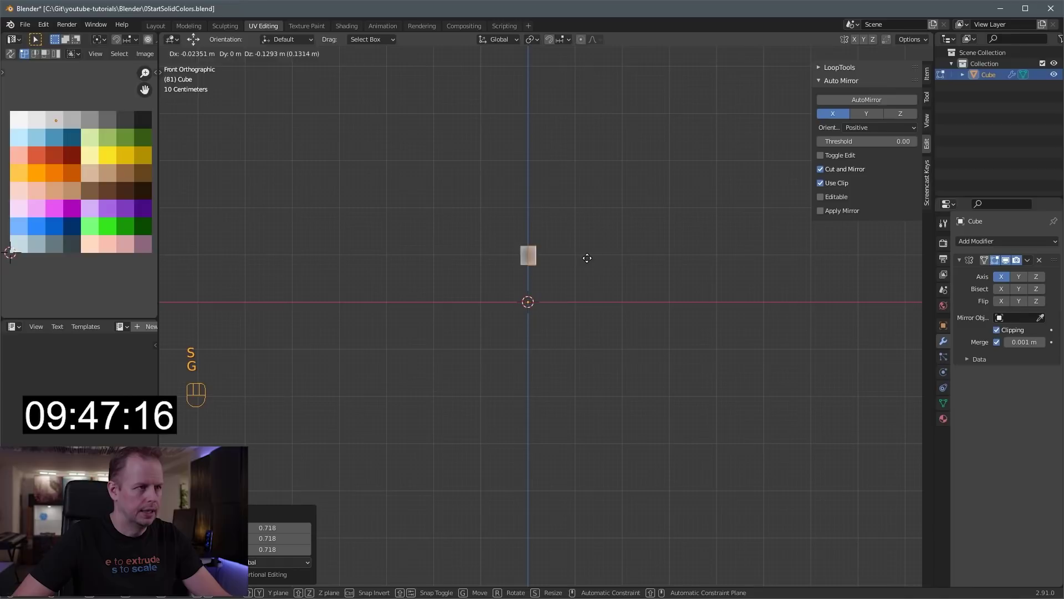
{"action": "left_click_drag", "start_coordinate": [592, 259], "coordinate": [526, 304]}
{"action": "key", "text": "s"}
Cut two horizontal edge loops through the block and slide them to height
{"action": "key", "text": "ctrl+r"}
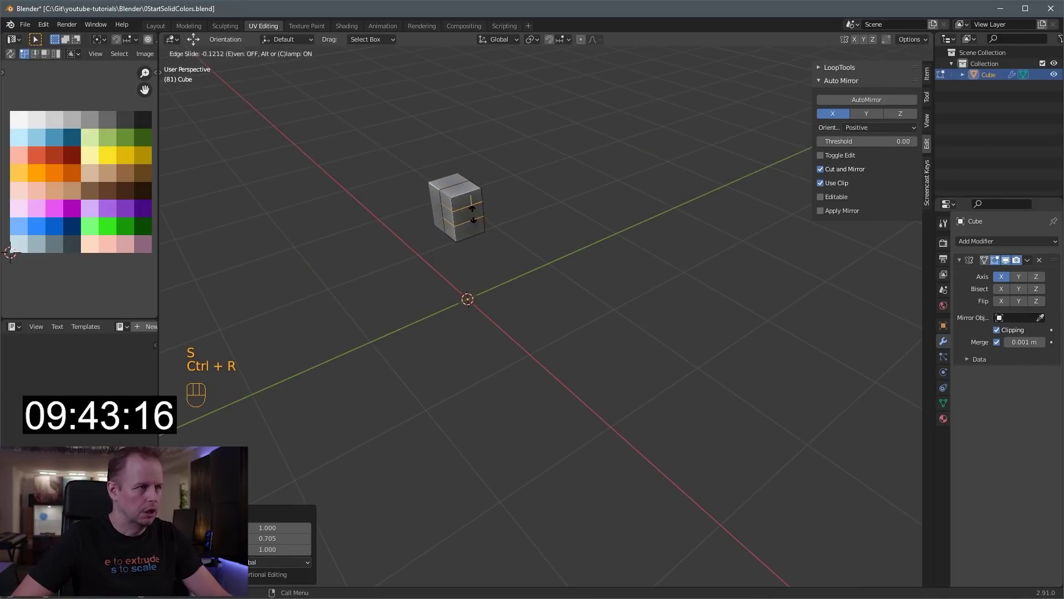
{"action": "left_click_drag", "start_coordinate": [497, 216], "coordinate": [520, 186]}
{"action": "key", "text": "2"}
{"action": "left_click_drag", "start_coordinate": [501, 173], "coordinate": [561, 291]}
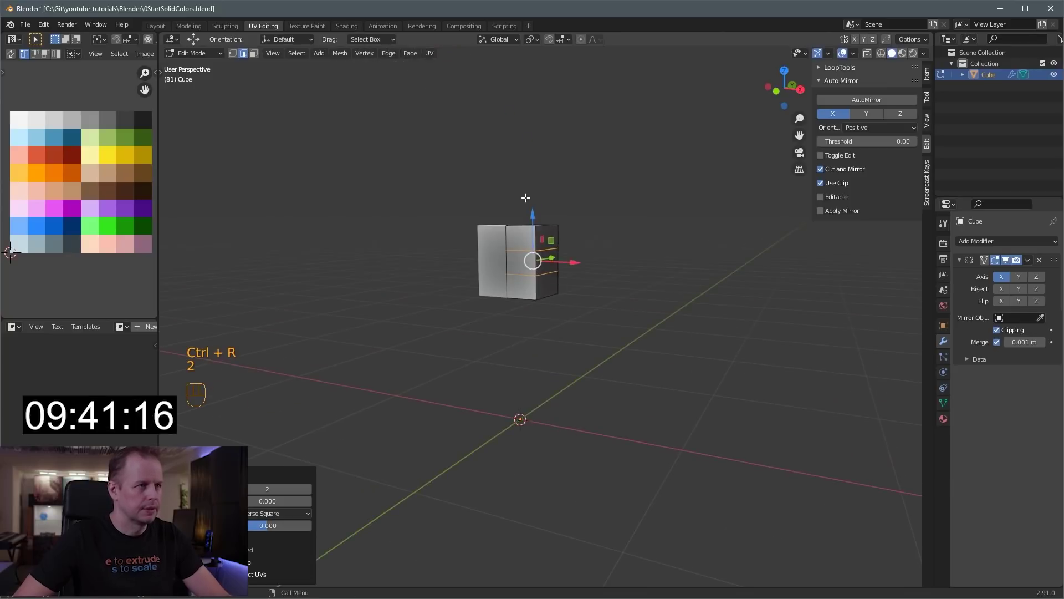
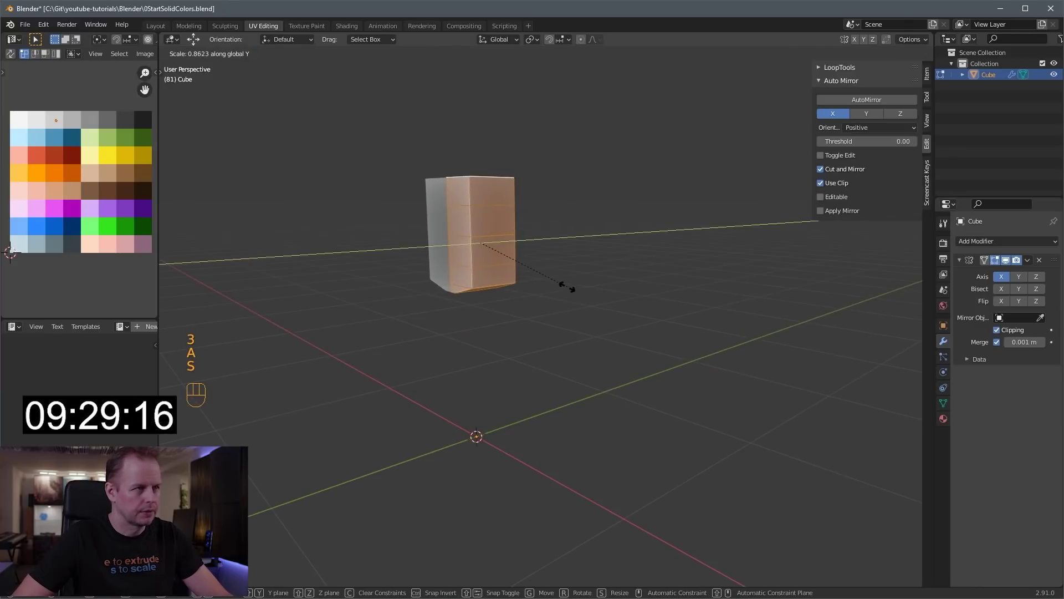
Flatten the torso block front to back and set up the front view for the legs
{"action": "left_click_drag", "start_coordinate": [556, 276], "coordinate": [557, 255]}
{"action": "key", "text": "3"}
{"action": "left_click", "coordinate": [546, 255]}
{"action": "key", "text": "ctrl+z"}
{"action": "key", "text": "ctrl+z"}
{"action": "key", "text": "s"}
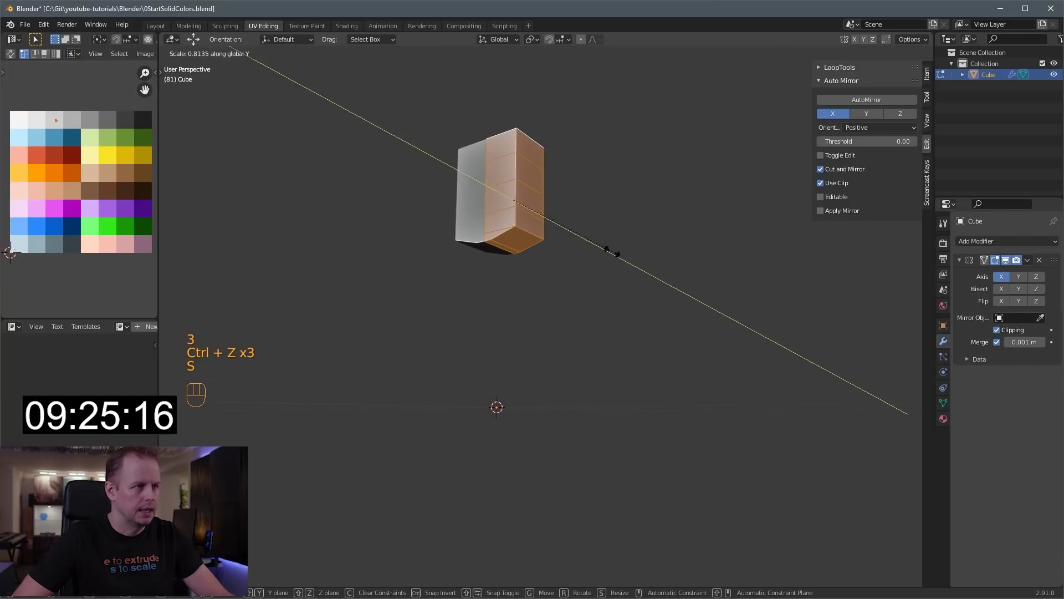
{"action": "key", "text": "e"}
{"action": "key", "text": "s"}
{"action": "key", "text": "KP_1"}
Rotate, move, extrude and scale the lower faces to start shaping the hips
{"action": "key", "text": "r"}
{"action": "key", "text": "g"}
{"action": "key", "text": "e"}
{"action": "key", "text": "s"}
{"action": "key", "text": "g"}
{"action": "key", "text": "r"}
{"action": "key", "text": "e"}
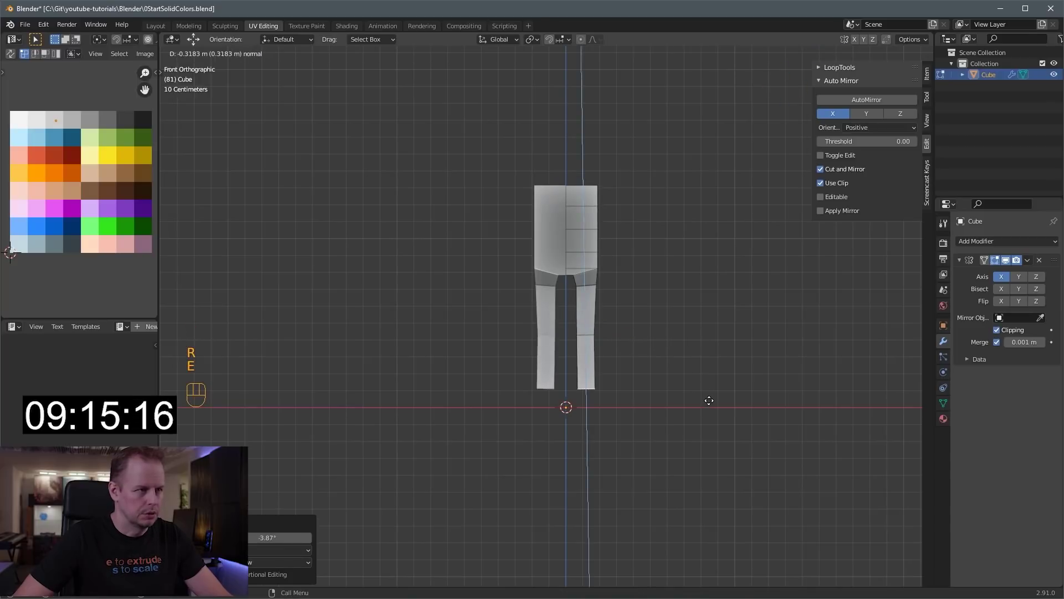
Extrude the legs down from the hips and push the feet forward
{"action": "key", "text": "e"}
{"action": "left_click_drag", "start_coordinate": [699, 348], "coordinate": [657, 361]}
{"action": "key", "text": "3"}
{"action": "left_click", "coordinate": [724, 412]}
{"action": "key", "text": "e"}
{"action": "key", "text": "2"}
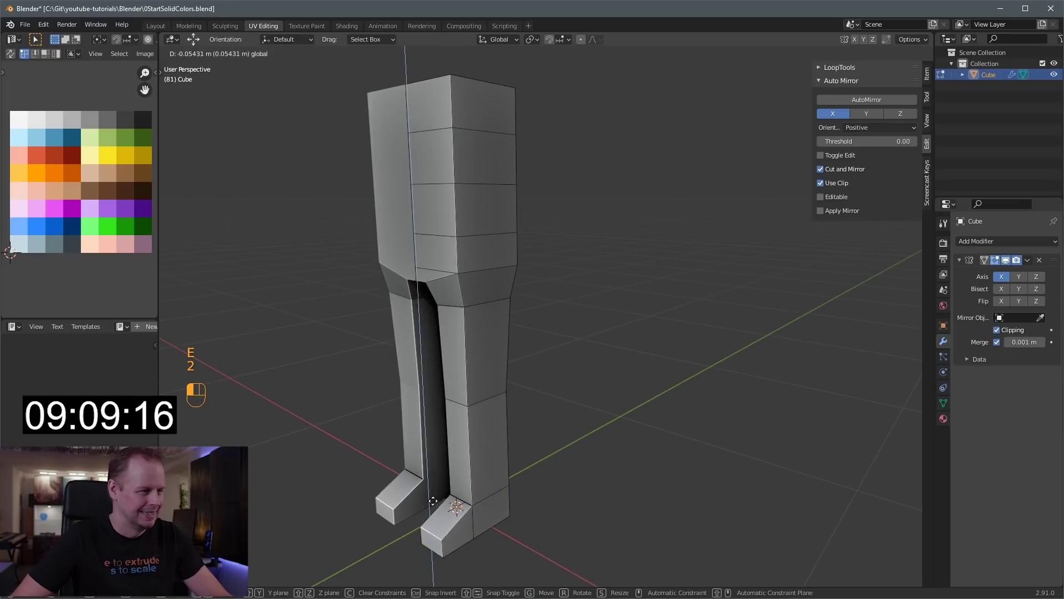
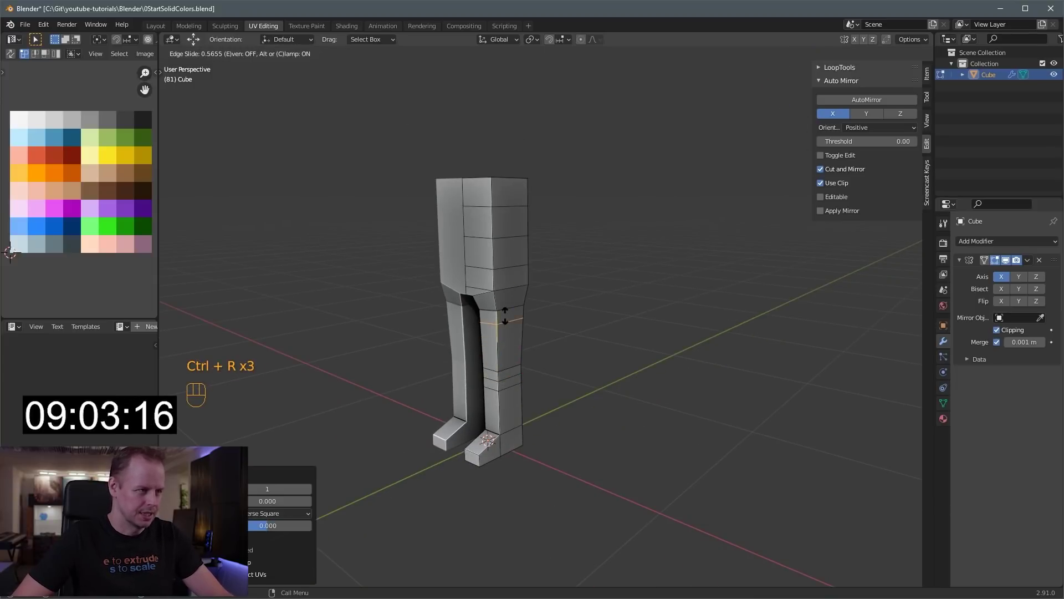
Add edge loops across the knees and near the ankles
{"action": "key", "text": "ctrl+r"}
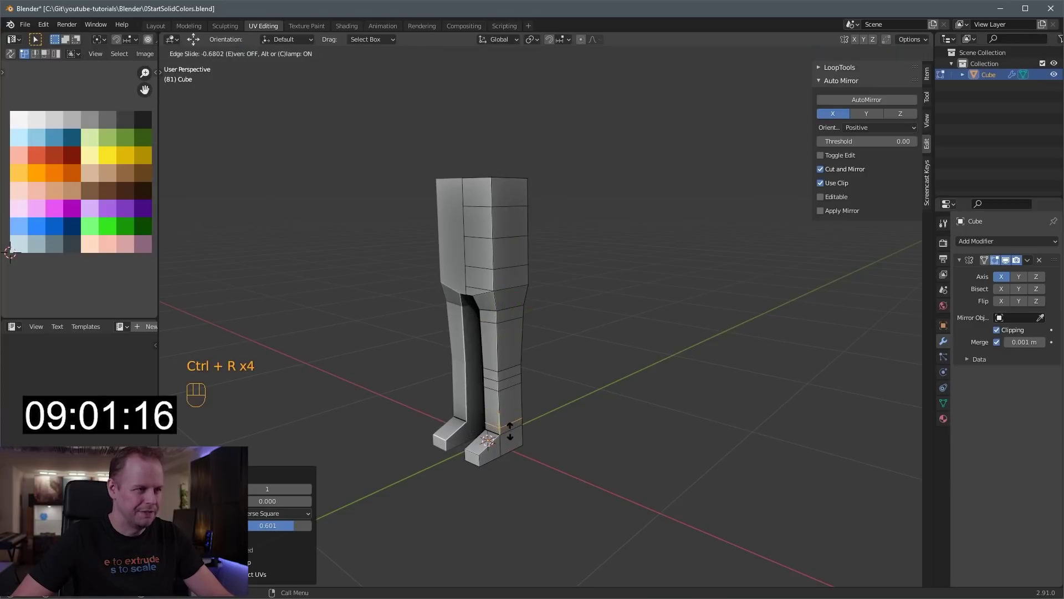
{"action": "key", "text": "s"}
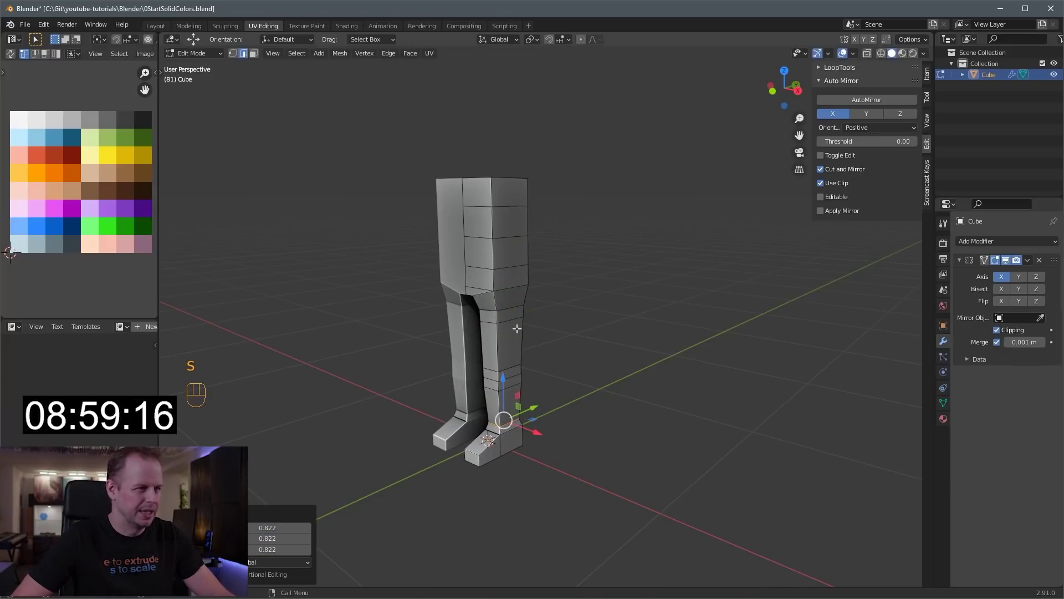
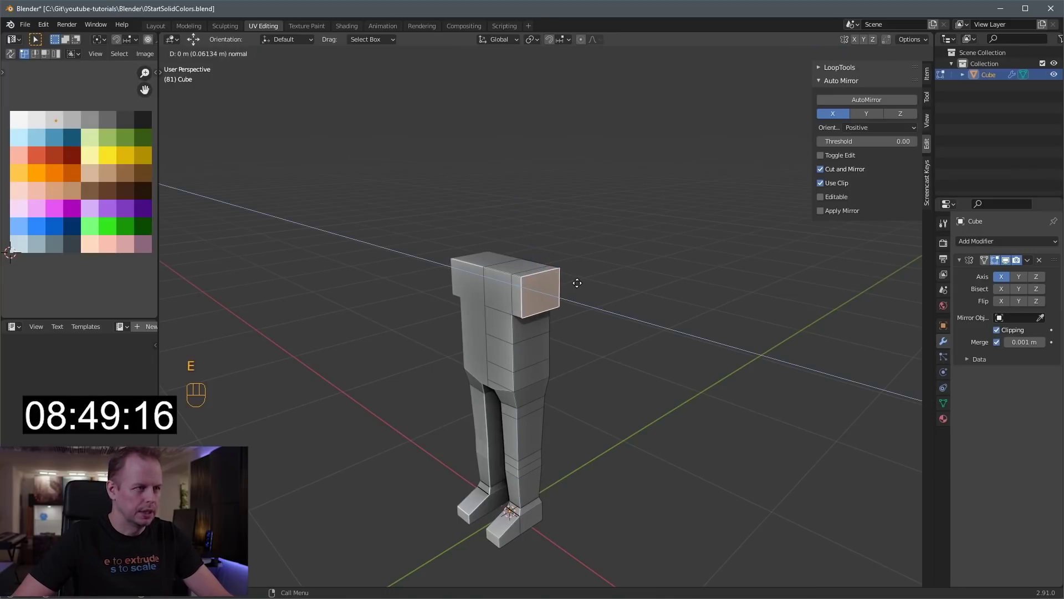
Pull a short arm stub out sideways from the shoulder face
{"action": "key", "text": "s"}
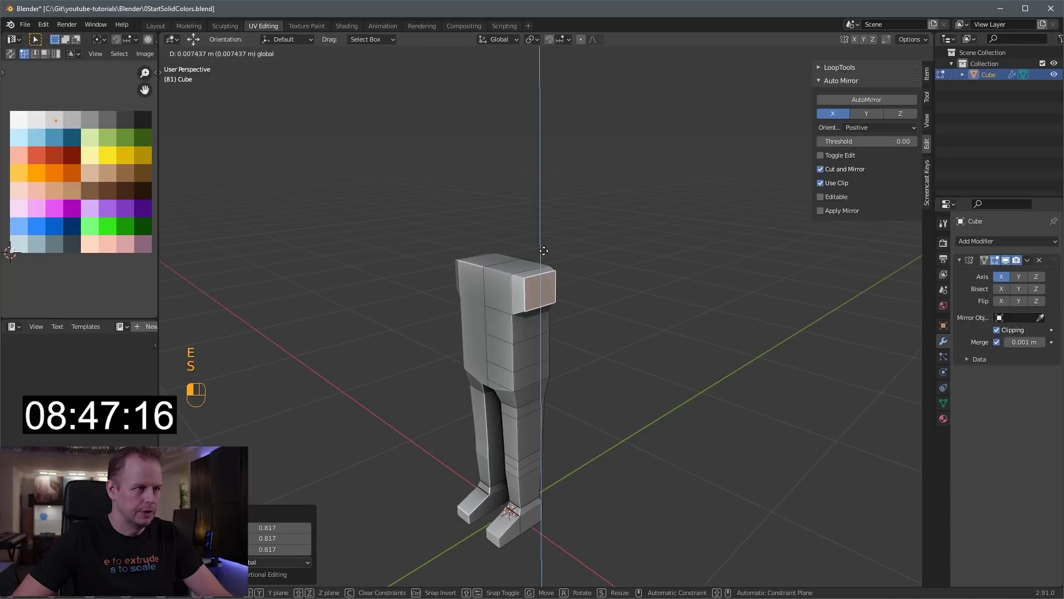
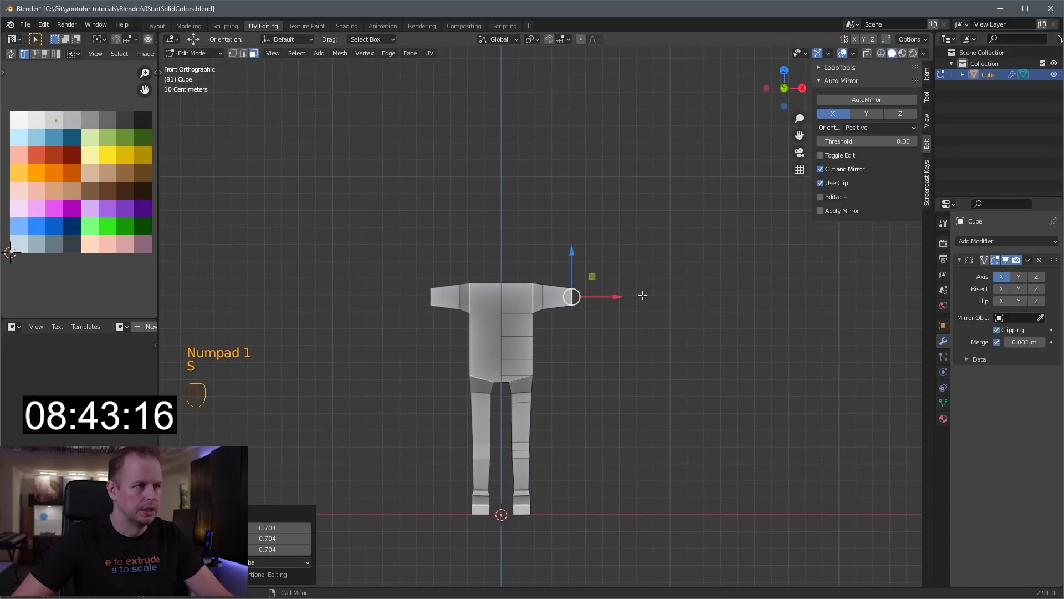
Extend the arms fully outward and widen the ends into hands
{"action": "key", "text": "g"}
{"action": "key", "text": "e"}
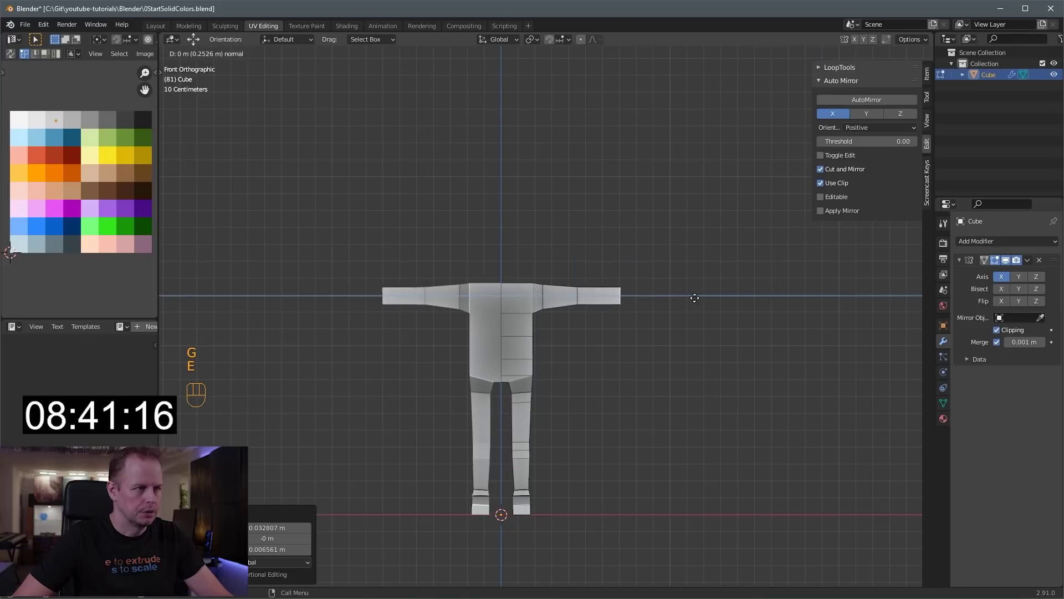
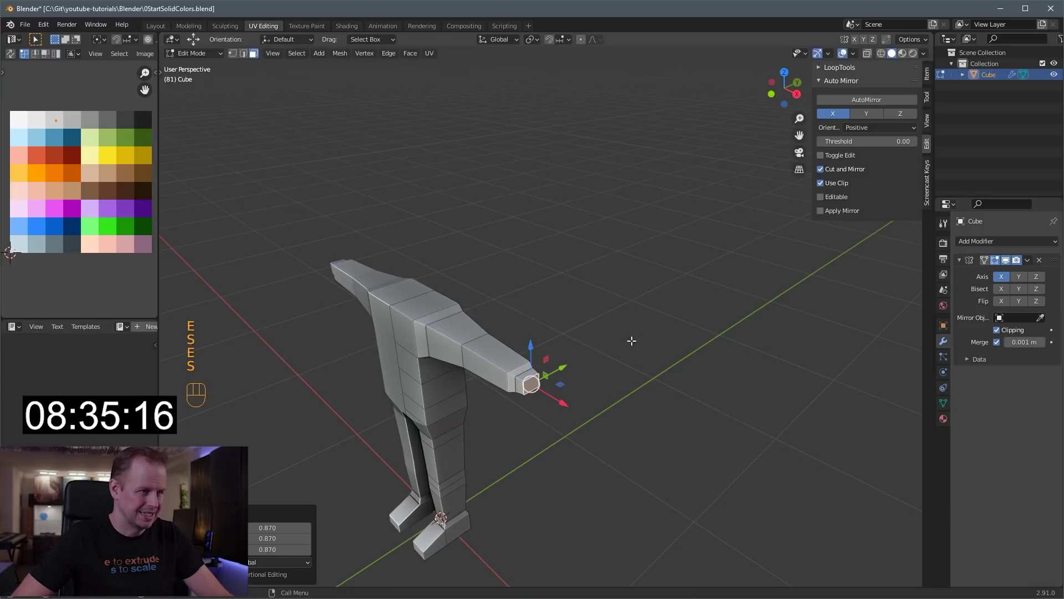
{"action": "key", "text": "s"}
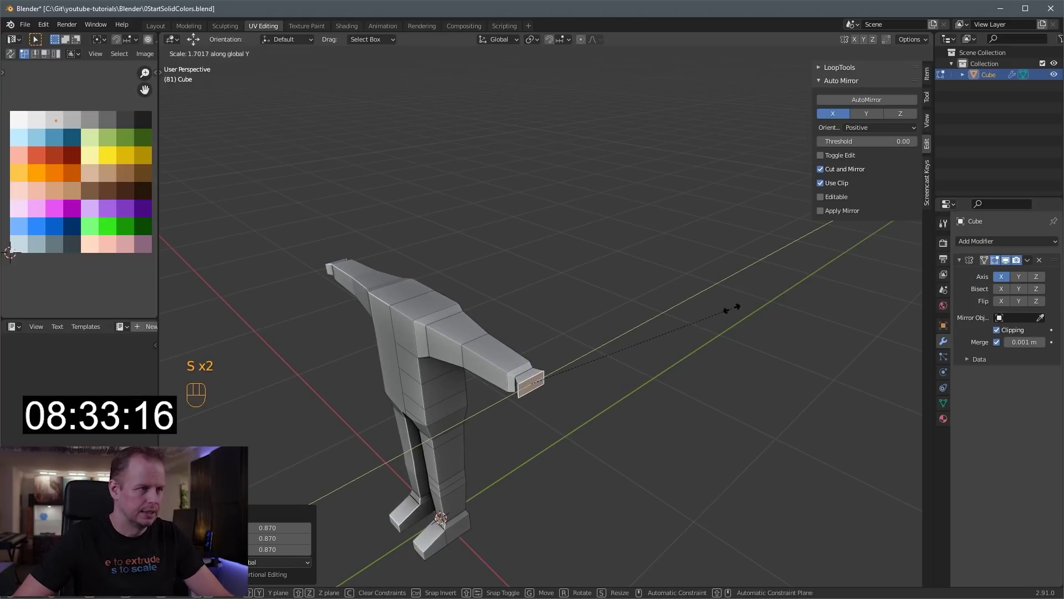
Extrude the hand beyond the wrist and pull a stubby thumb from it
{"action": "key", "text": "e"}
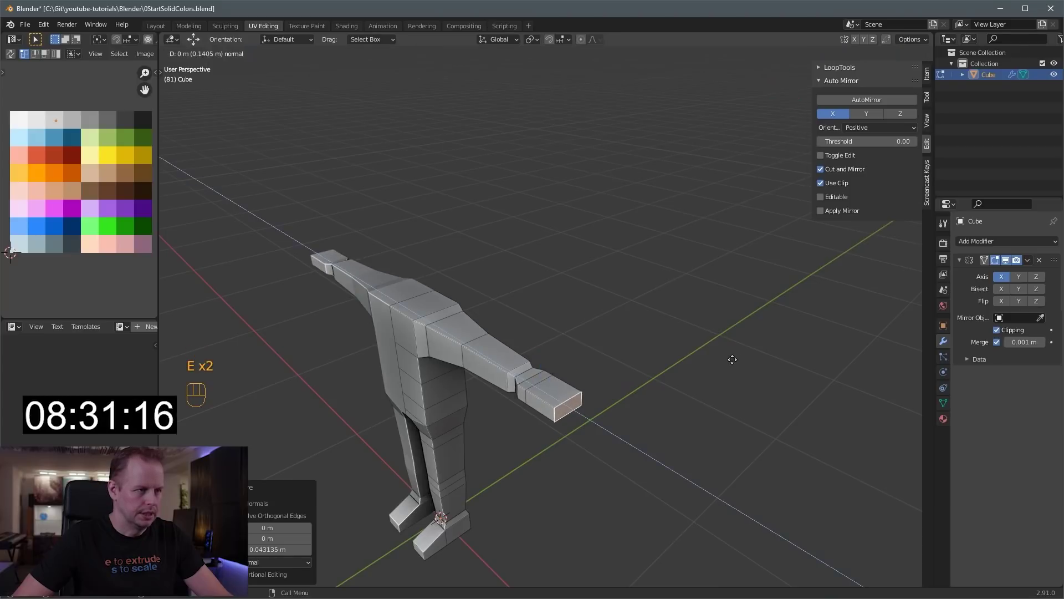
{"action": "key", "text": "e"}
{"action": "key", "text": "ctrl+r"}
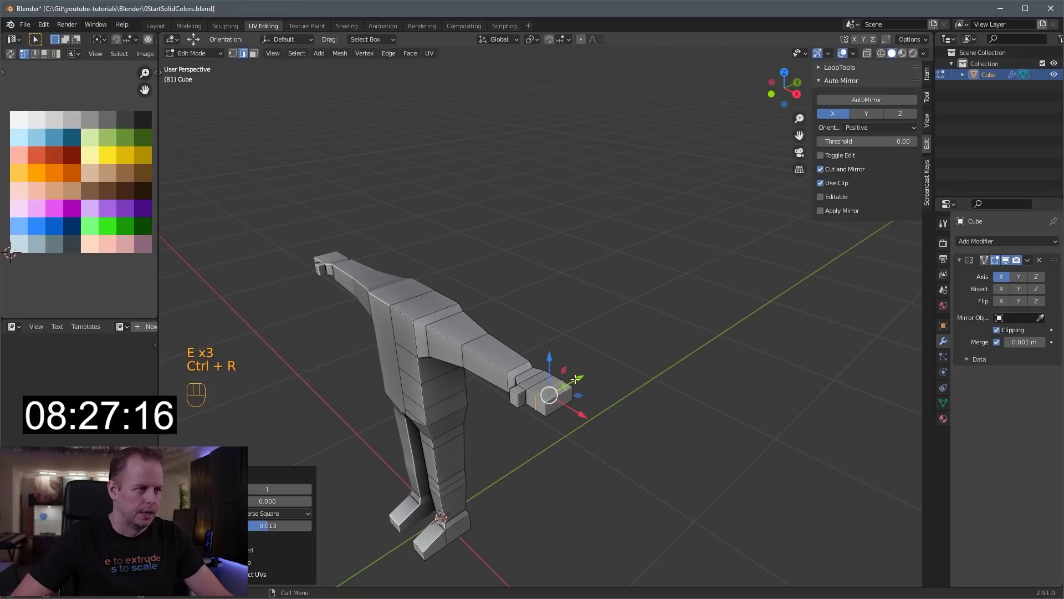
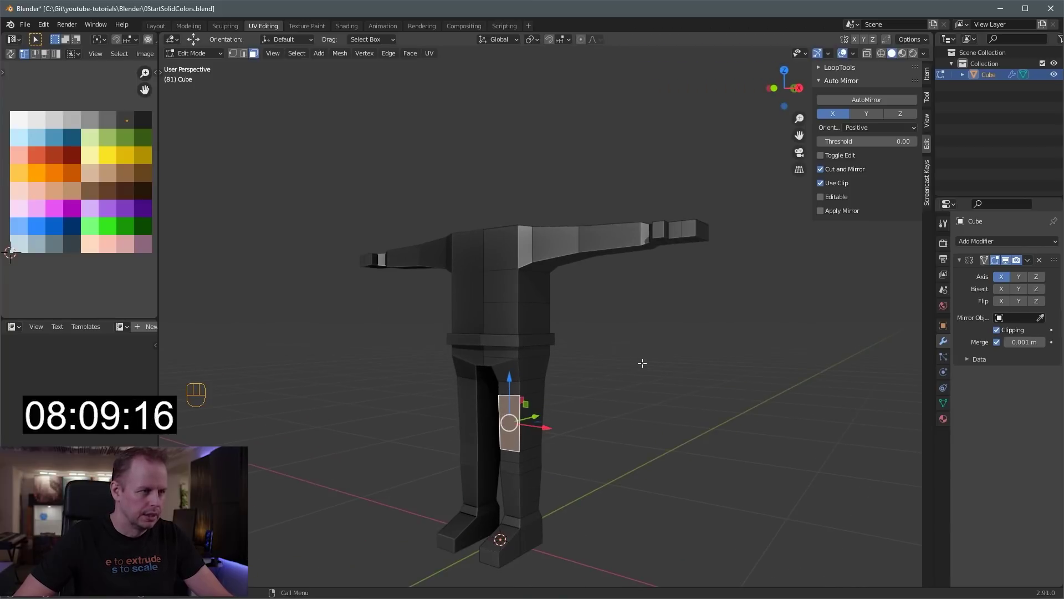
Push the thigh and shin faces out as raised armour plates
{"action": "left_click_drag", "start_coordinate": [654, 341], "coordinate": [677, 313]}
{"action": "key", "text": "e"}
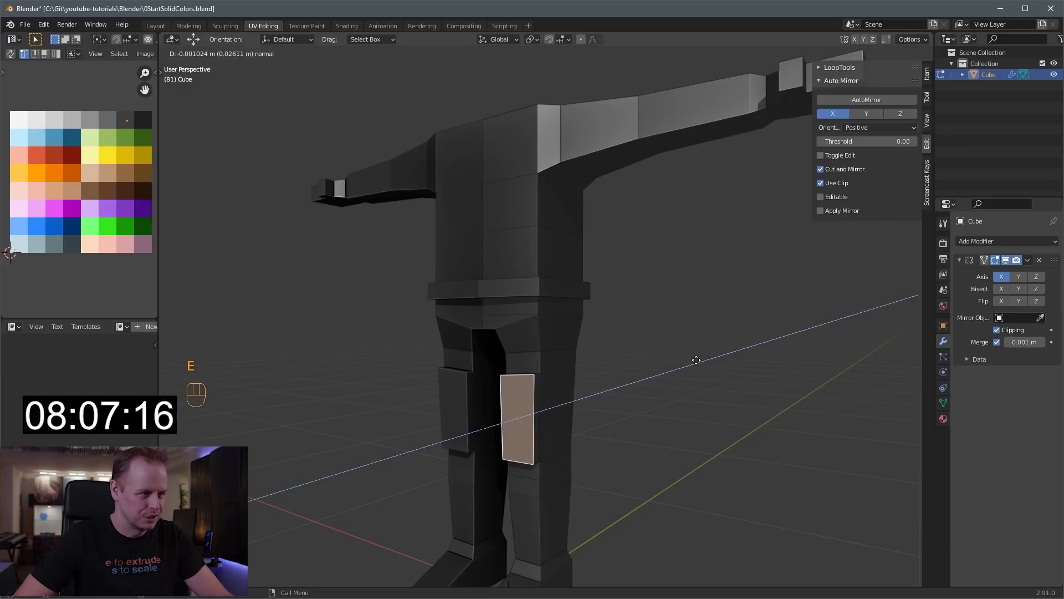
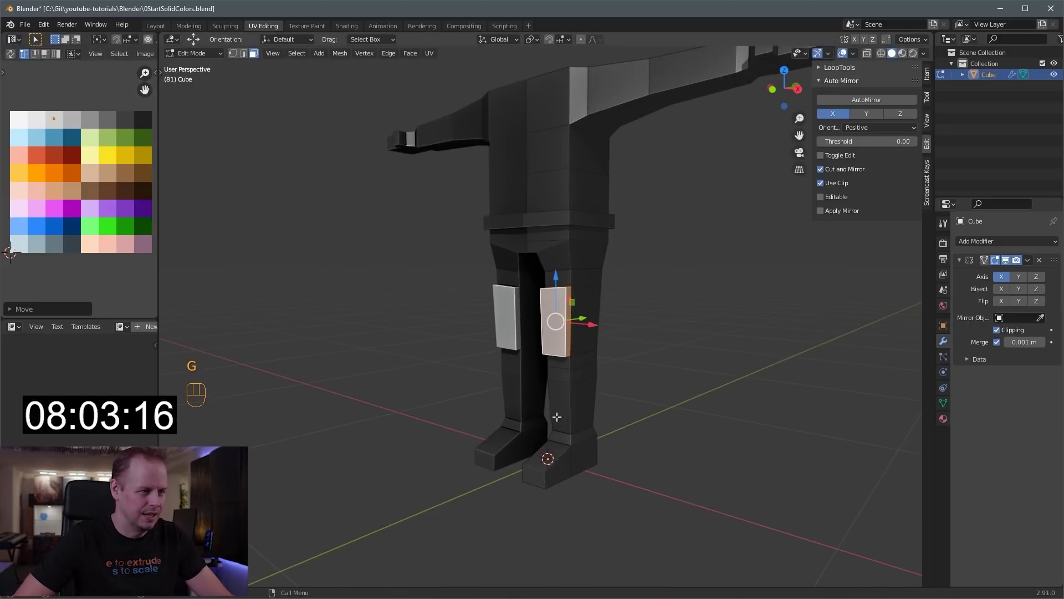
{"action": "key", "text": "e"}
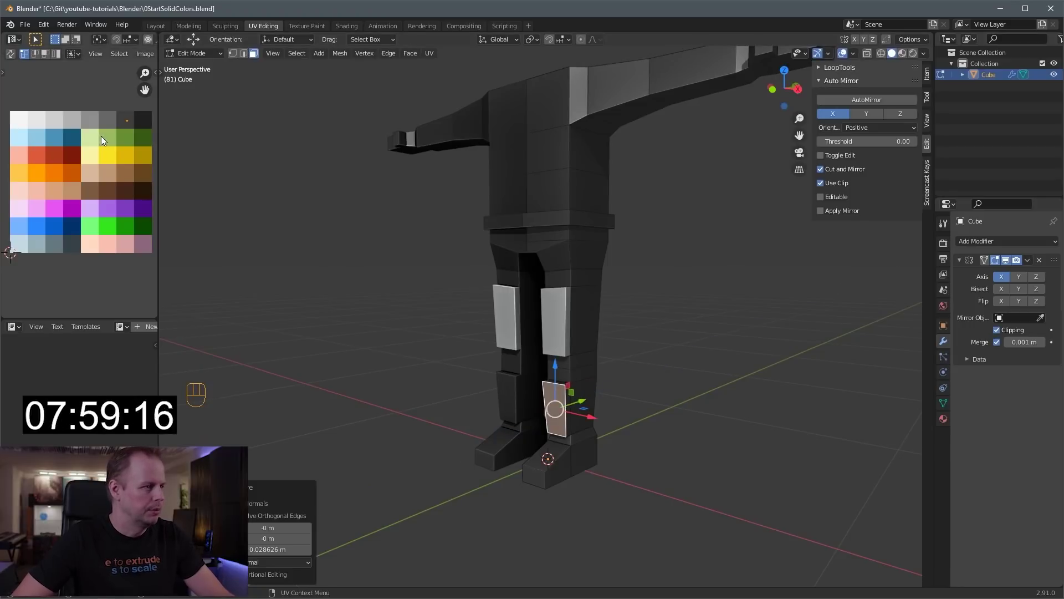
{"action": "key", "text": "ctrl+KP_Add"}
{"action": "key", "text": "g"}
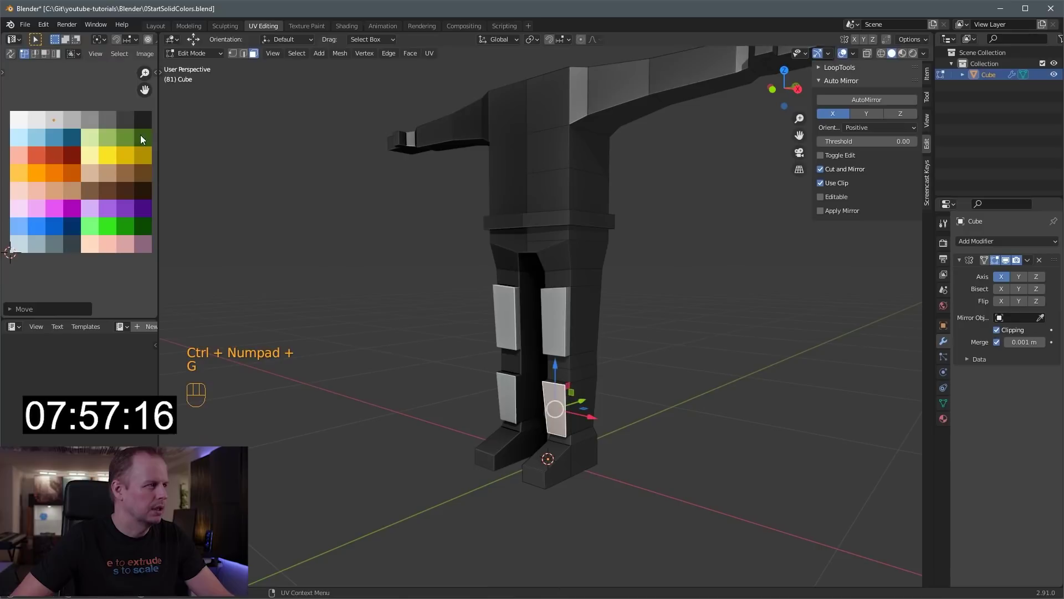
{"action": "key", "text": "ctrl+KP_Add"}
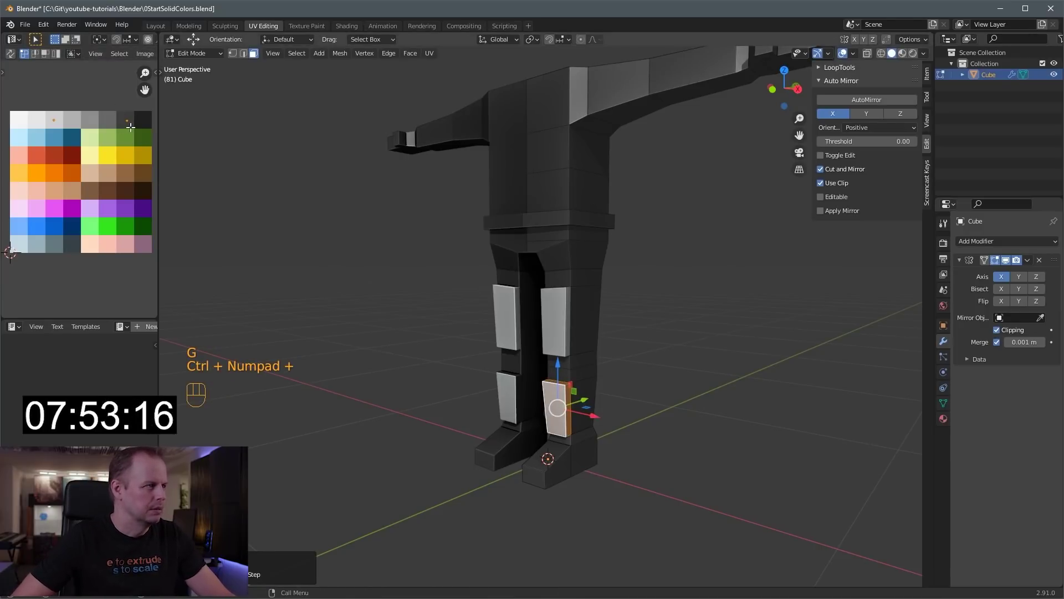
Select the plate faces and move their UVs onto the white palette swatch, retrying after undos
{"action": "key", "text": "a"}
{"action": "key", "text": "b"}
{"action": "left_click_drag", "start_coordinate": [124, 131], "coordinate": [130, 131]}
{"action": "key", "text": "g"}
{"action": "key", "text": "ctrl+z"}
{"action": "key", "text": "a"}
{"action": "key", "text": "a"}
{"action": "key", "text": "b"}
{"action": "key", "text": "g"}
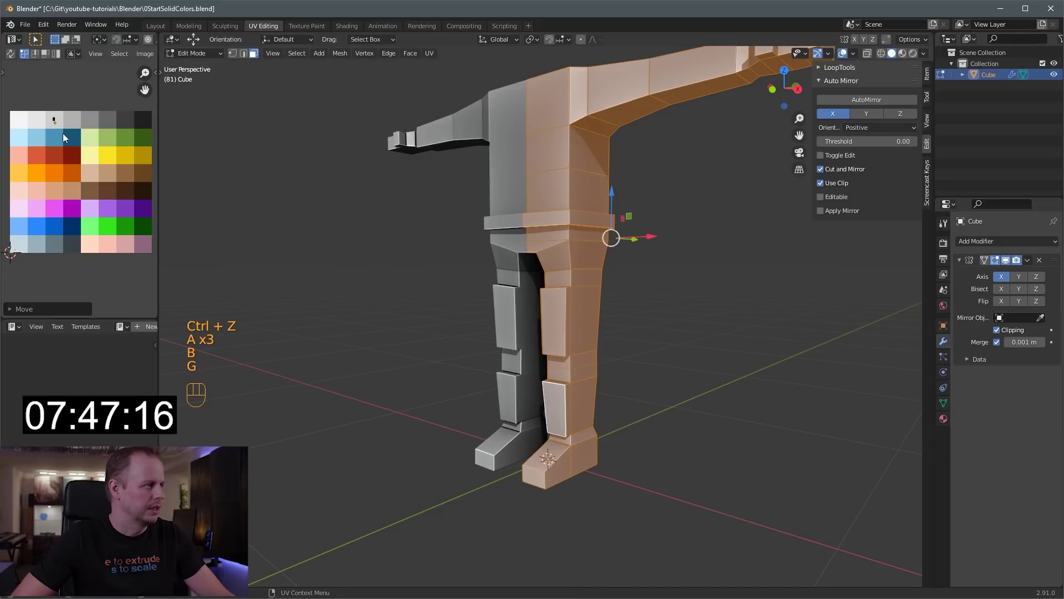
{"action": "key", "text": "ctrl+z"}
{"action": "key", "text": "a"}
{"action": "key", "text": "a"}
{"action": "key", "text": "b"}
{"action": "key", "text": "g"}
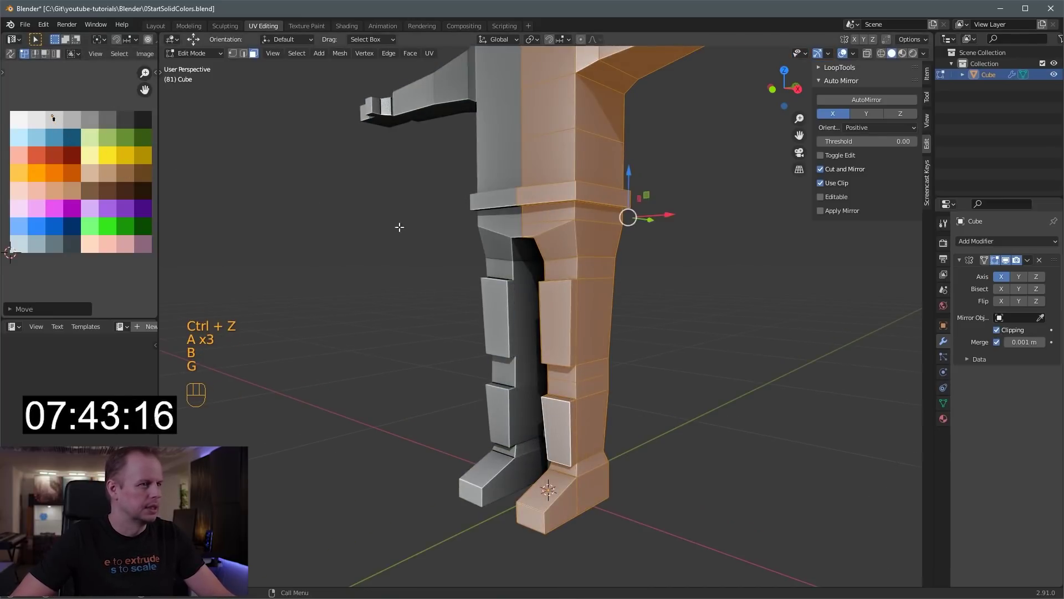
{"action": "key", "text": "ctrl+z"}
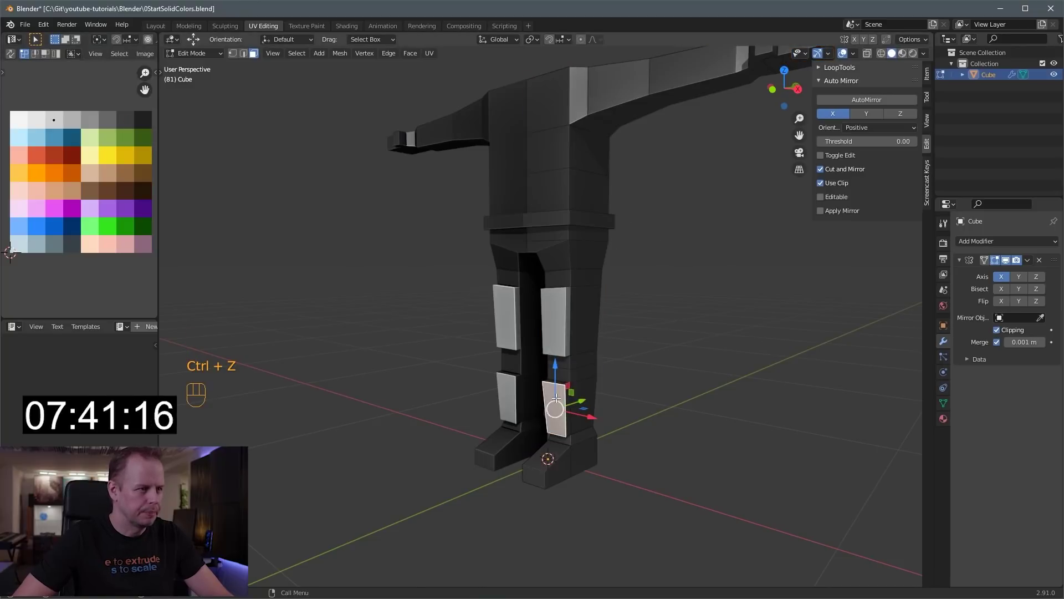
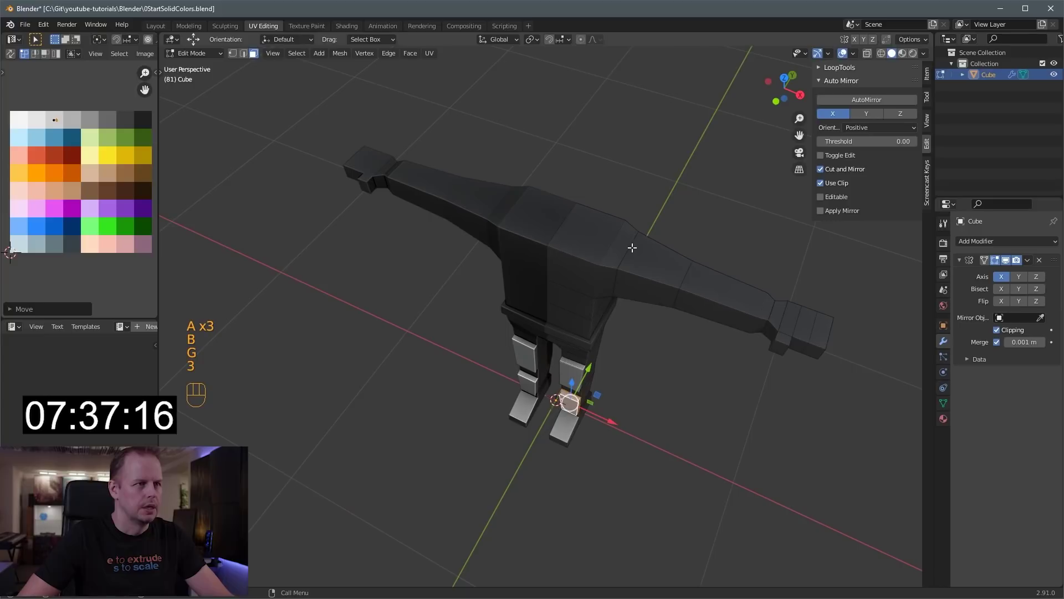
Flatten the shoulder faces, raise shoulder pads from them and colour the pads white
{"action": "key", "text": "ctrl+r"}
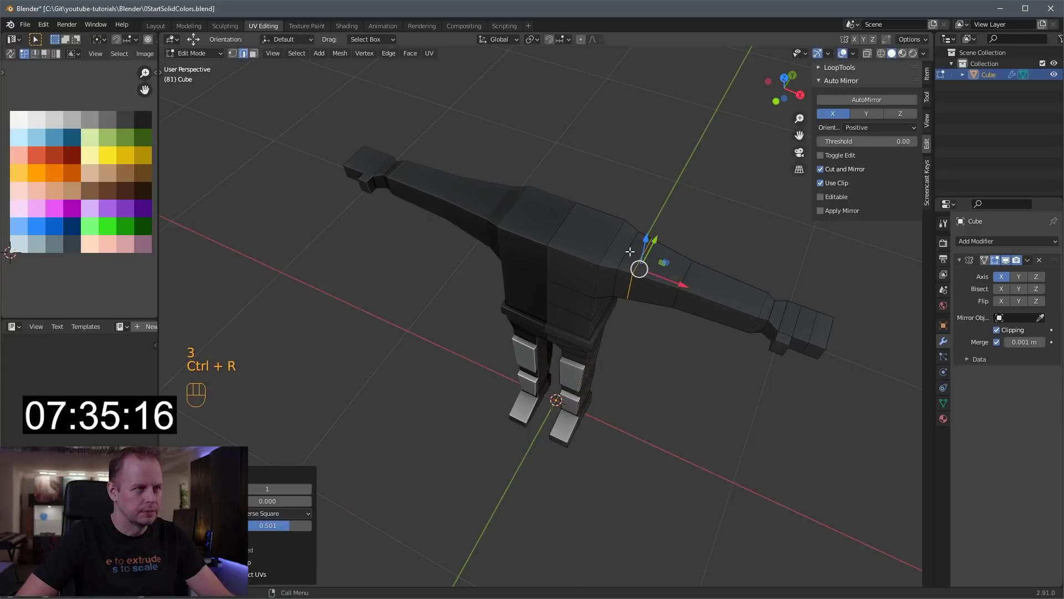
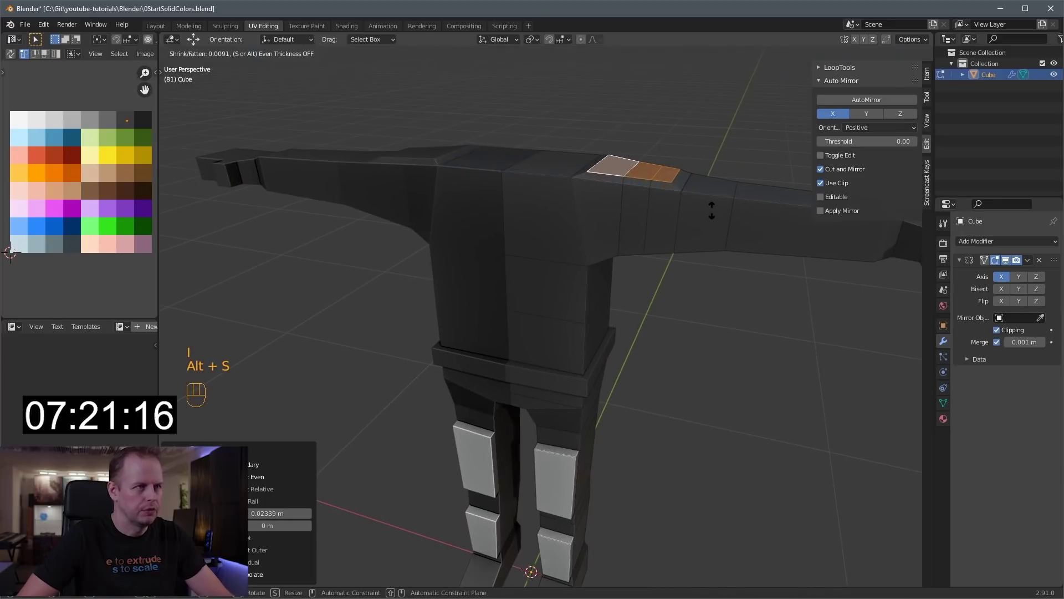
{"action": "key", "text": "e"}
{"action": "key", "text": "s"}
{"action": "key", "text": "ctrl+KP_Add"}
{"action": "key", "text": "g"}
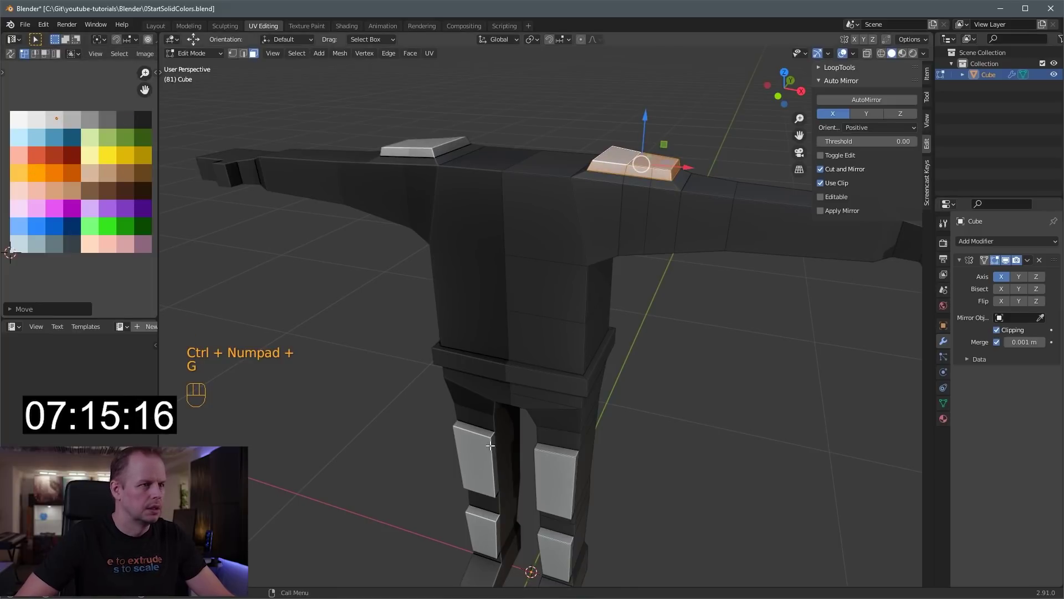
{"action": "key", "text": "l"}
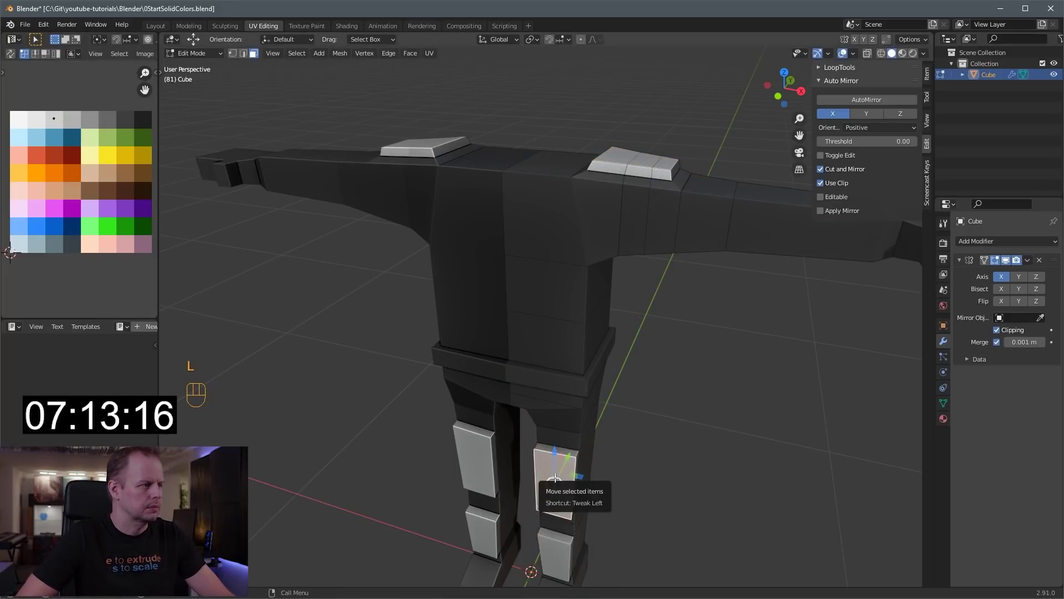
{"action": "left_click_drag", "start_coordinate": [673, 257], "coordinate": [658, 272]}
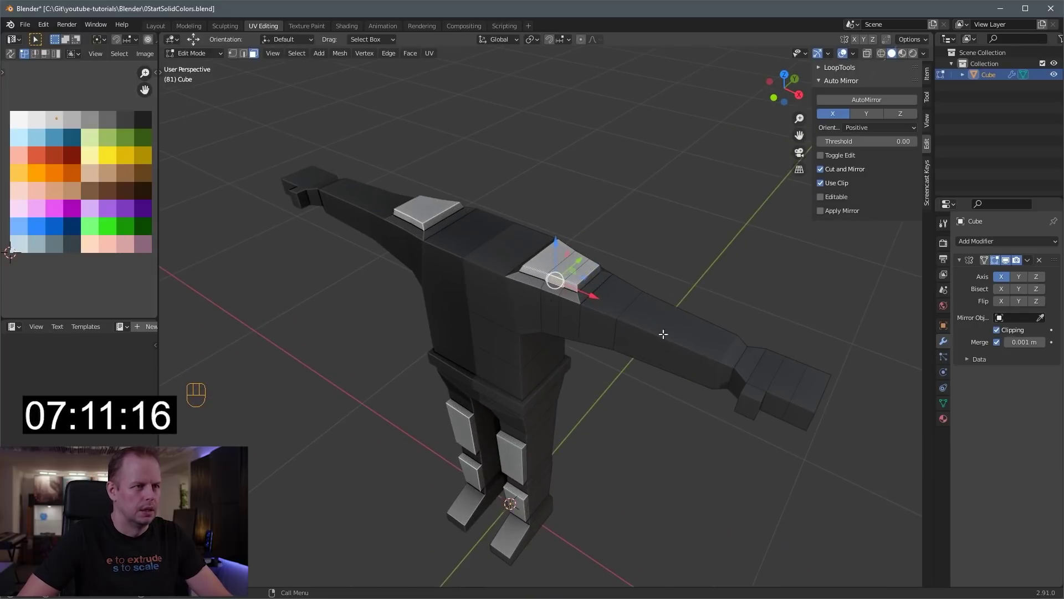
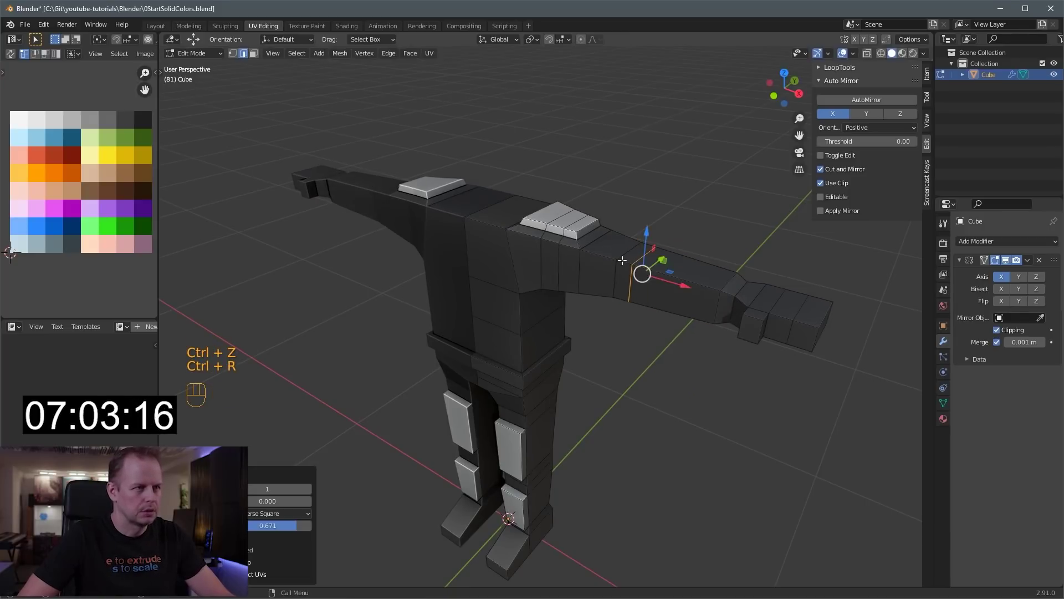
Loop cut the upper arm, extrude an armour band around it and colour it white
{"action": "left_click", "coordinate": [679, 262]}
{"action": "key", "text": "ctrl+r"}
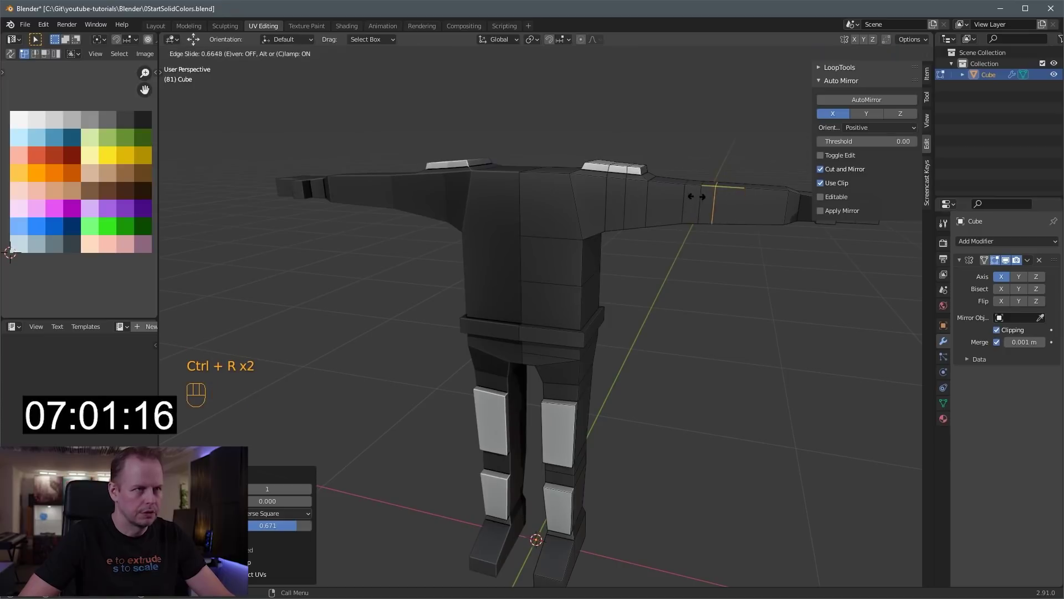
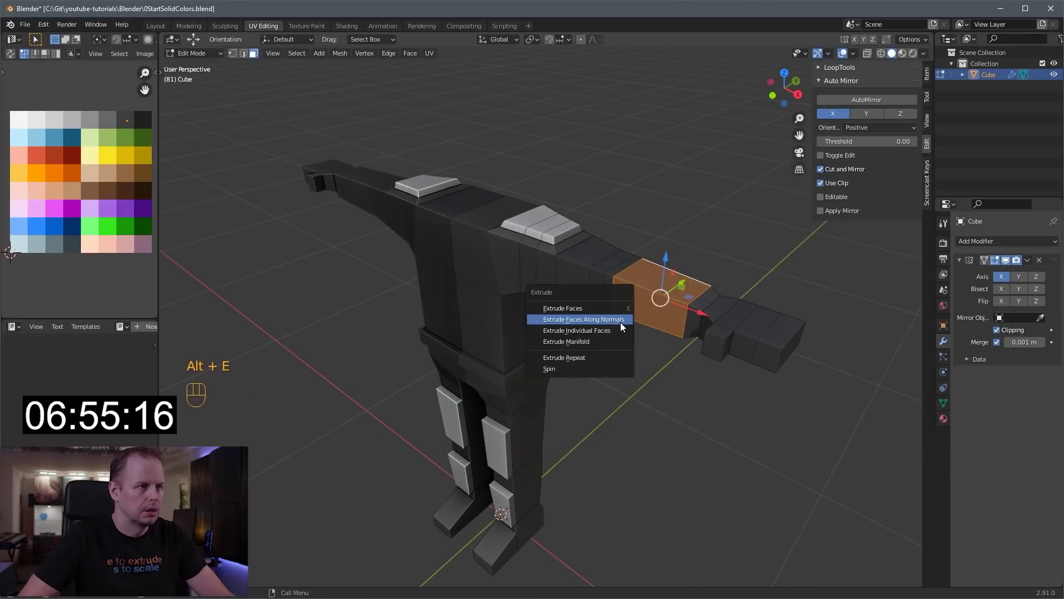
{"action": "key", "text": "ctrl+KP_Add"}
{"action": "key", "text": "g"}
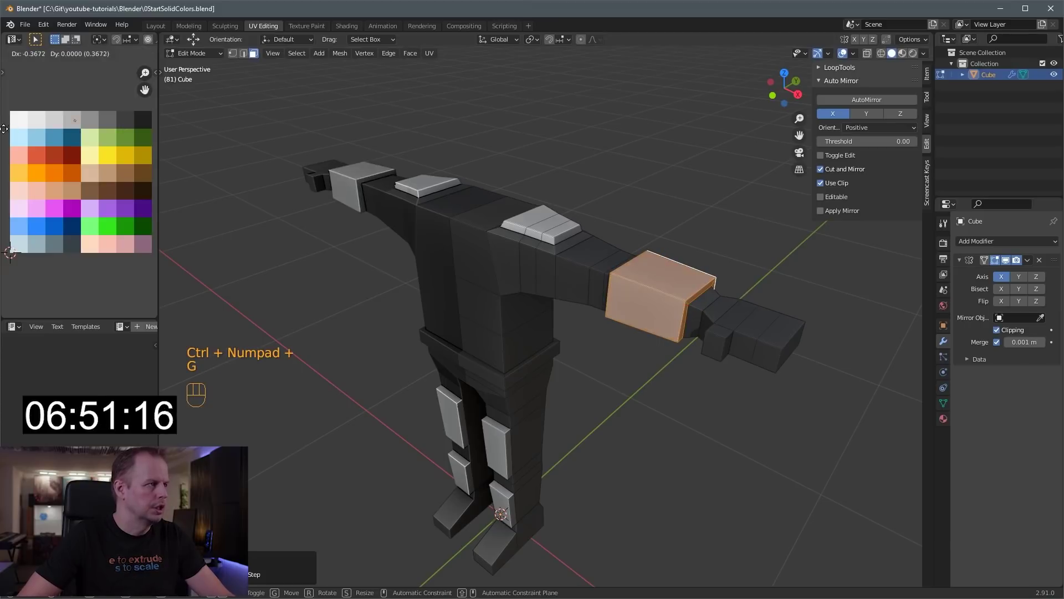
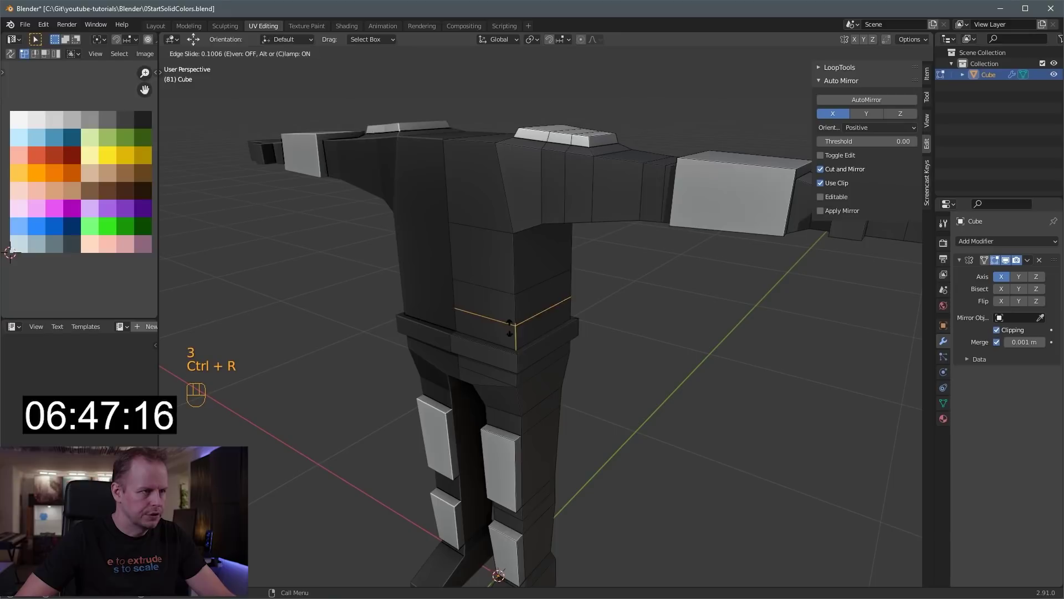
Inset the chest faces and push the chest plate outward
{"action": "key", "text": "3"}
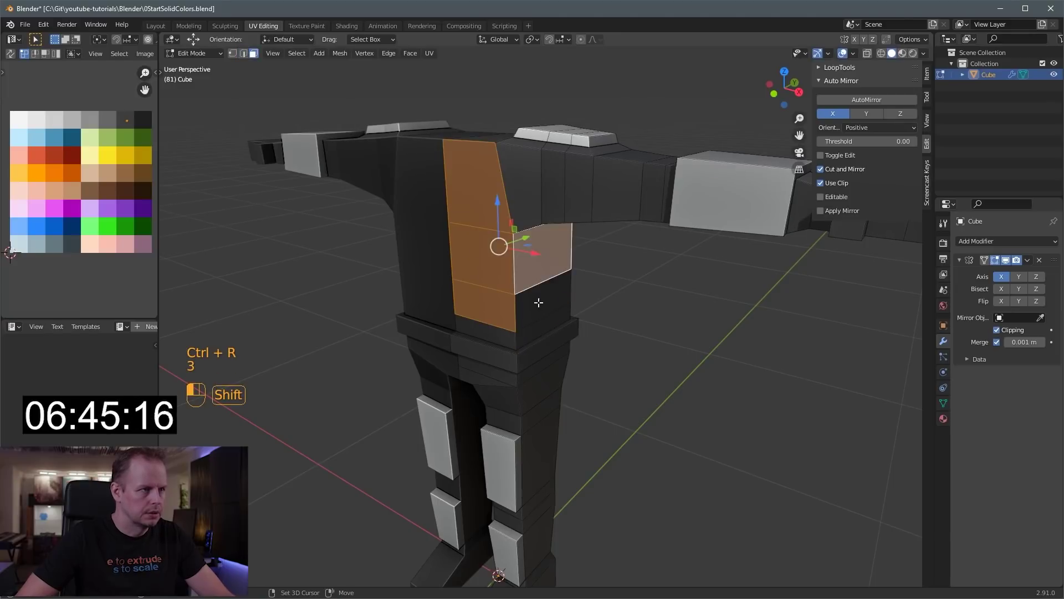
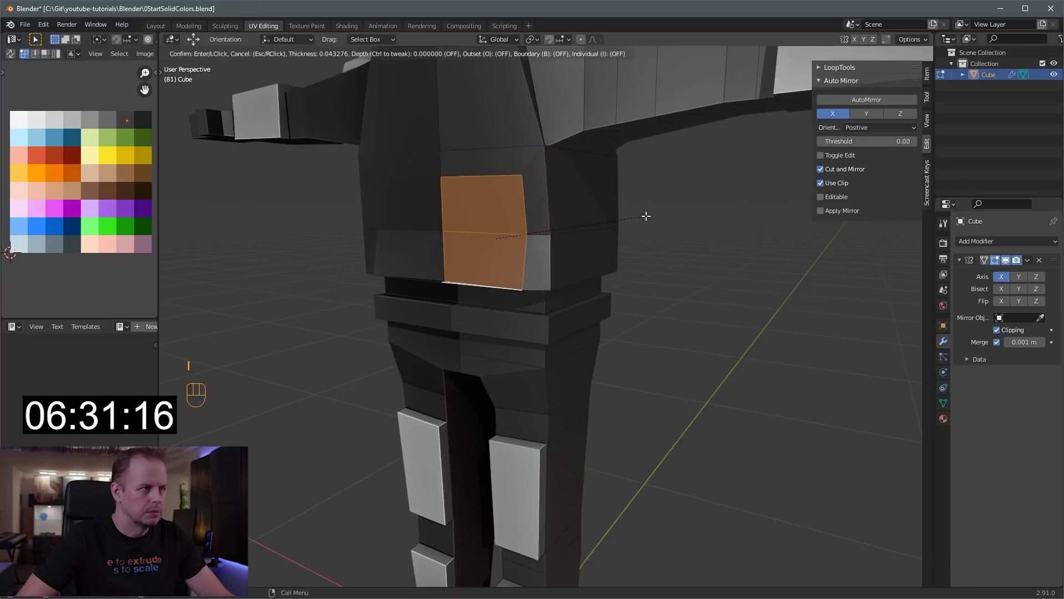
{"action": "key", "text": "|"}
{"action": "left_click_drag", "start_coordinate": [633, 193], "coordinate": [622, 159]}
{"action": "key", "text": "2"}
{"action": "key", "text": "g"}
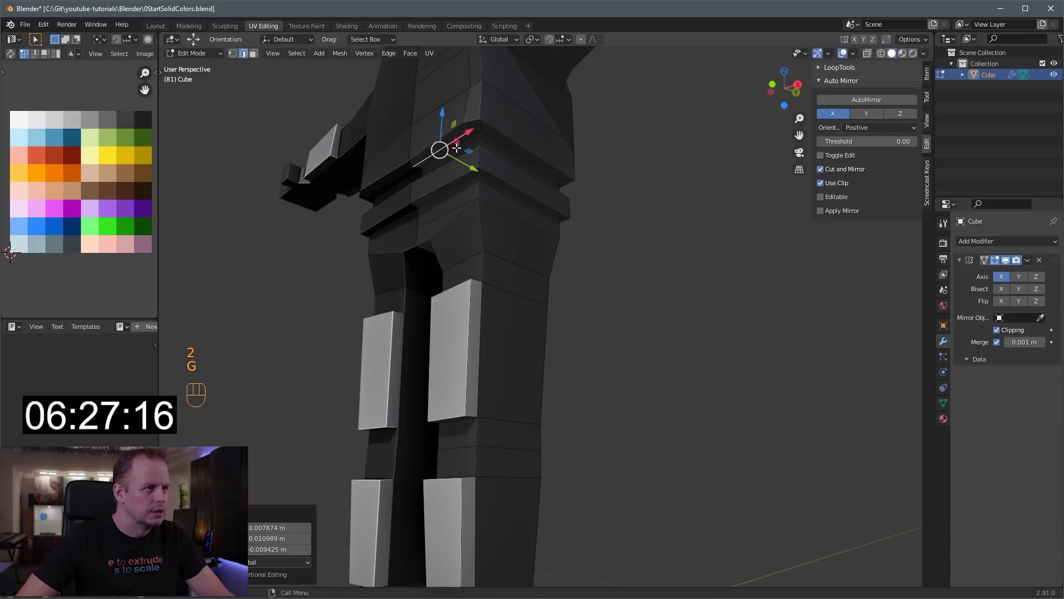
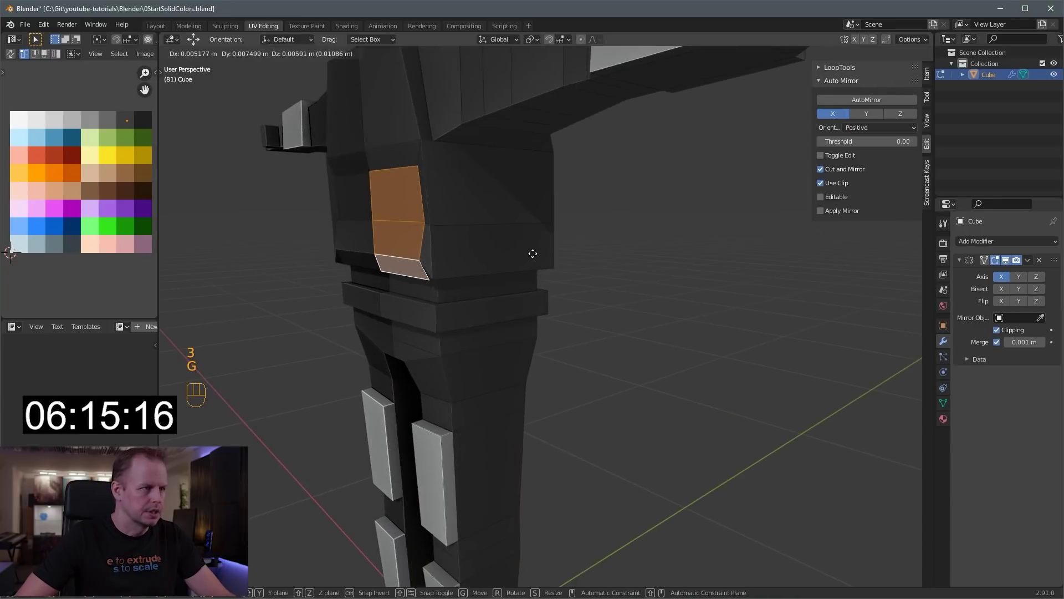
Reshape and nudge the chest plate vertices into an angular outline
{"action": "key", "text": "2"}
{"action": "key", "text": "g"}
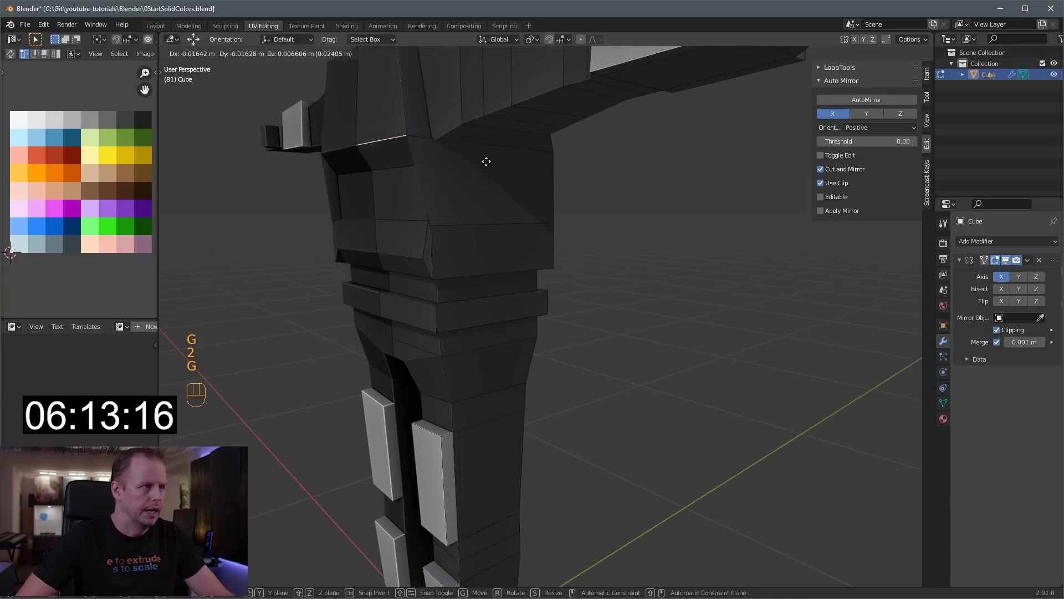
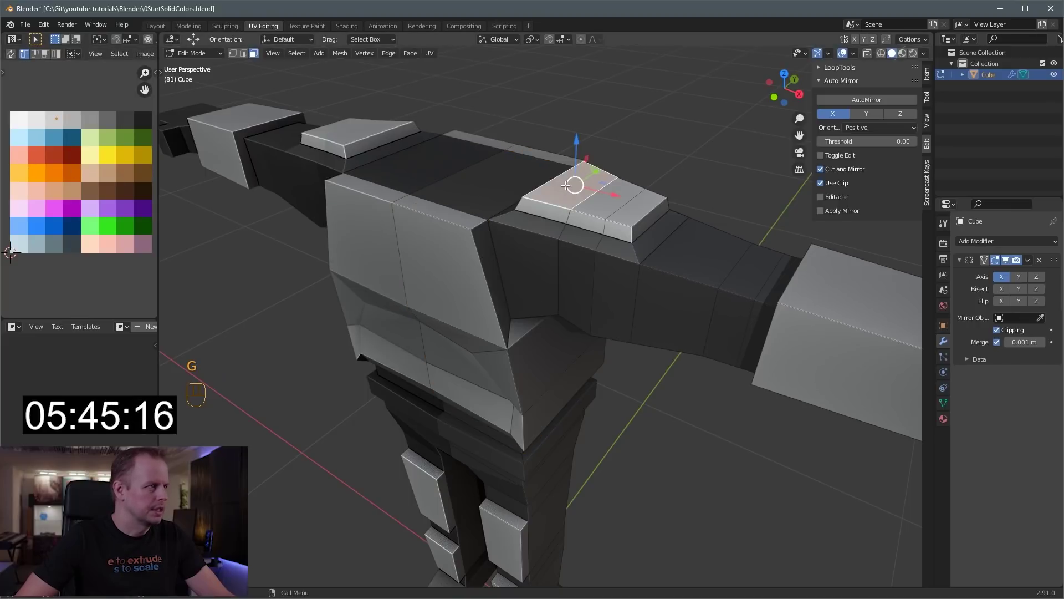
{"action": "key", "text": "ctrl+z"}
{"action": "key", "text": "g"}
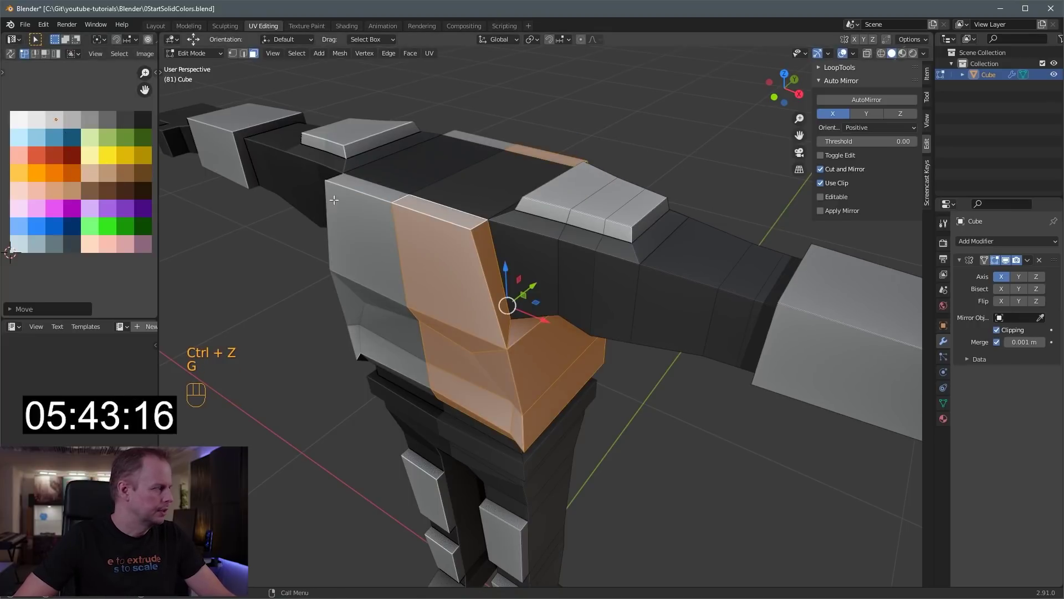
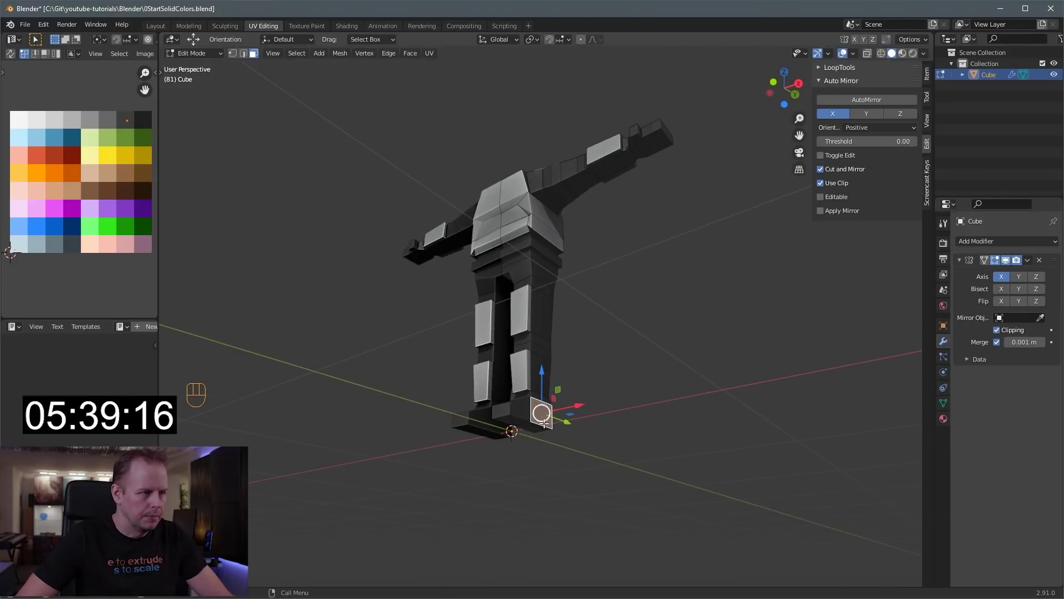
Select the boots and belt band and move their UVs onto the brown swatch
{"action": "key", "text": "ctrl+KP_Add"}
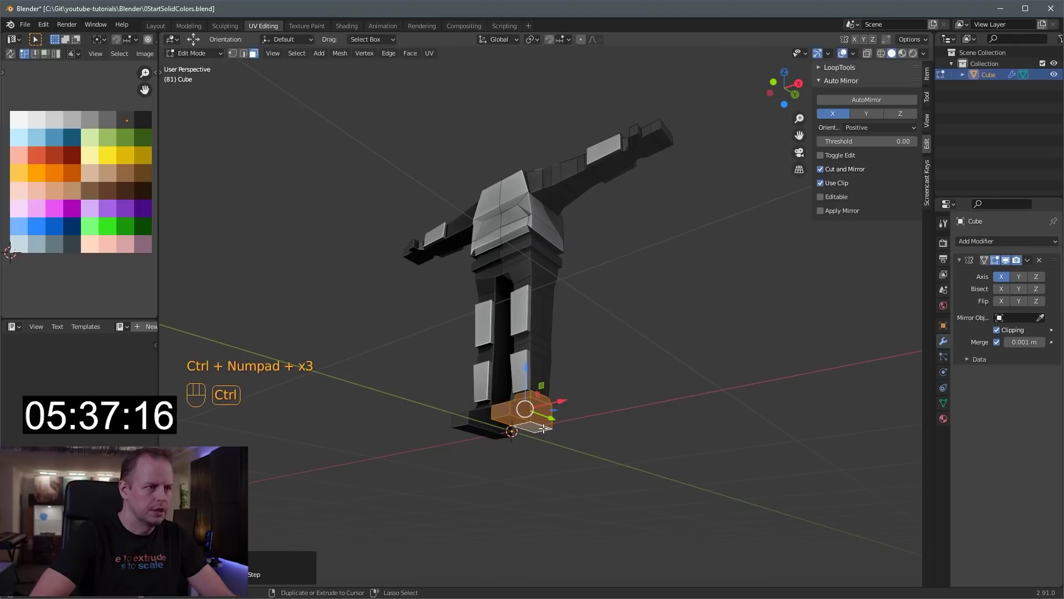
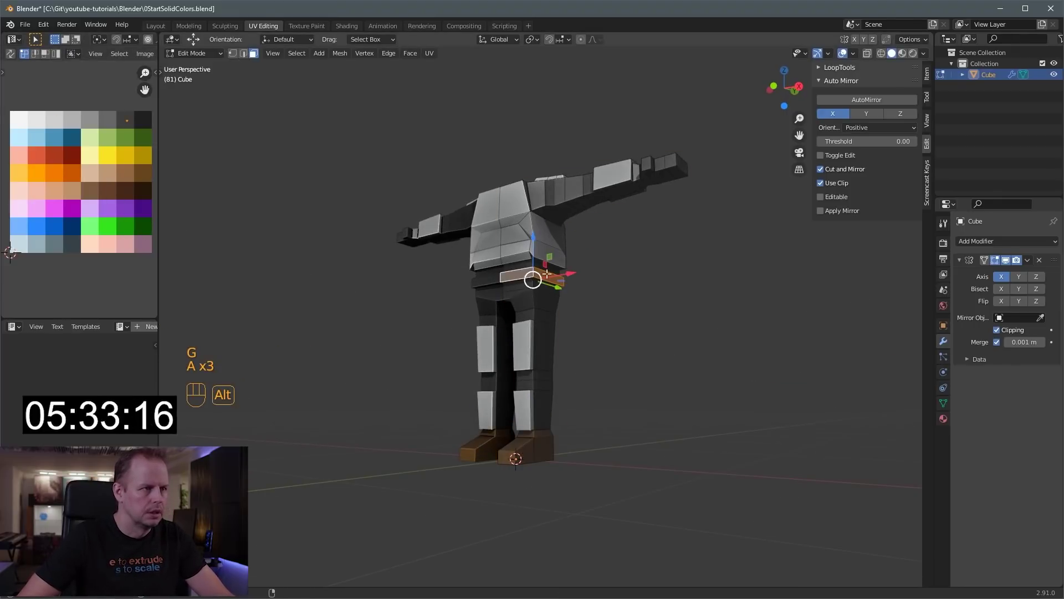
{"action": "key", "text": "ctrl+KP_Add"}
{"action": "key", "text": "g"}
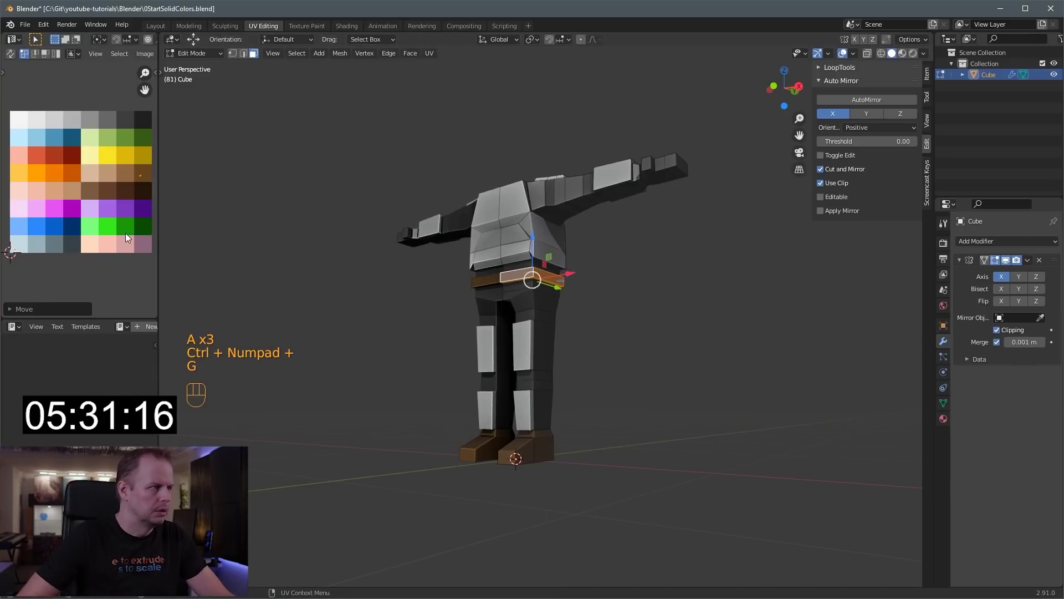
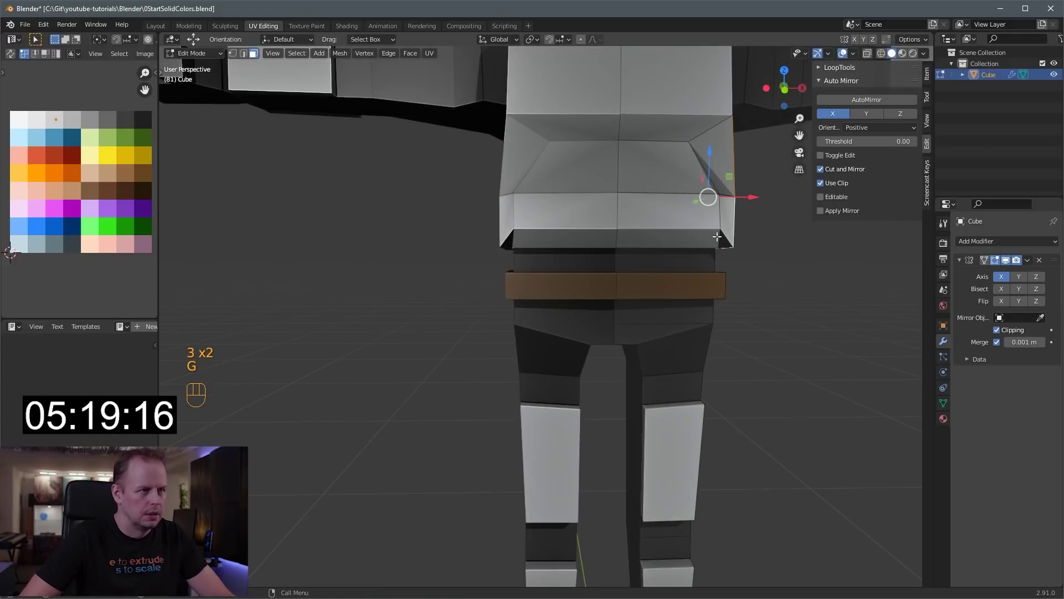
In see-through front view, move the lower chest plate corner and nearby vertices into place
{"action": "key", "text": "alt+z"}
{"action": "key", "text": "KP_1"}
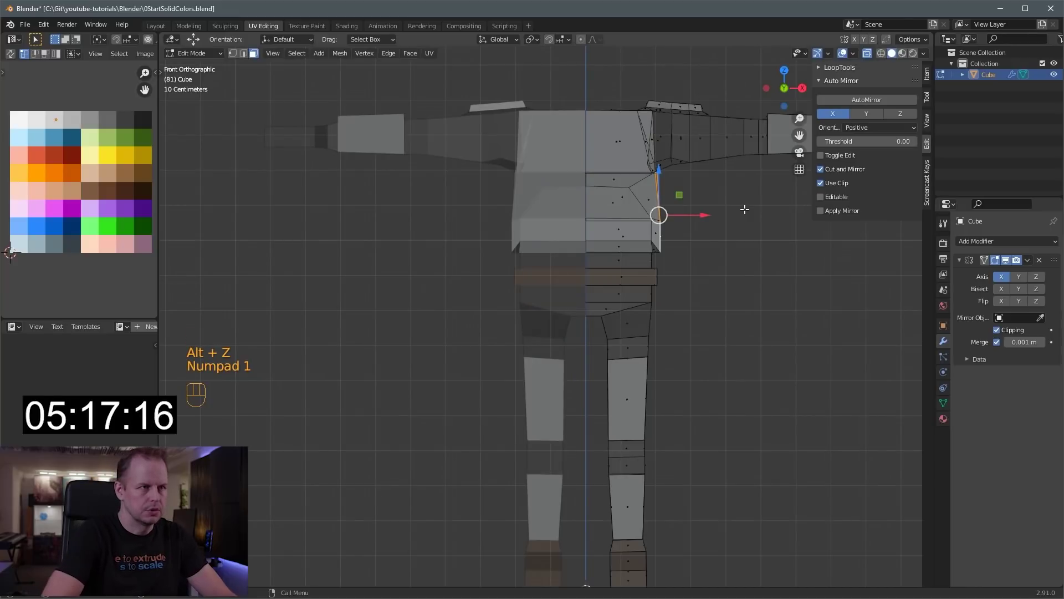
{"action": "key", "text": "1"}
{"action": "key", "text": "a"}
{"action": "key", "text": "a"}
{"action": "key", "text": "b"}
{"action": "key", "text": "g"}
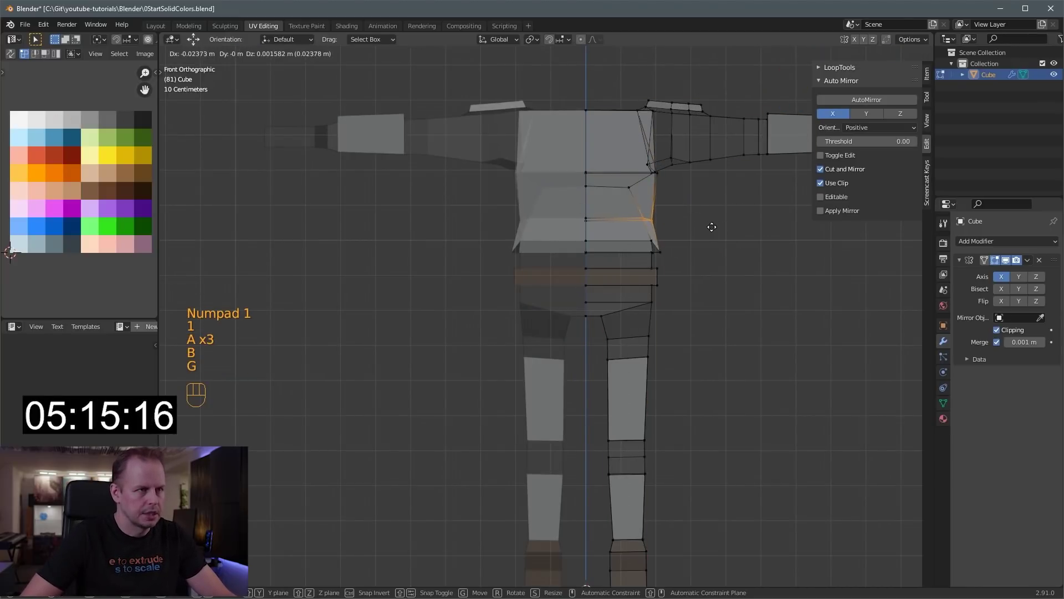
{"action": "key", "text": "a"}
{"action": "key", "text": "a"}
{"action": "key", "text": "b"}
{"action": "key", "text": "g"}
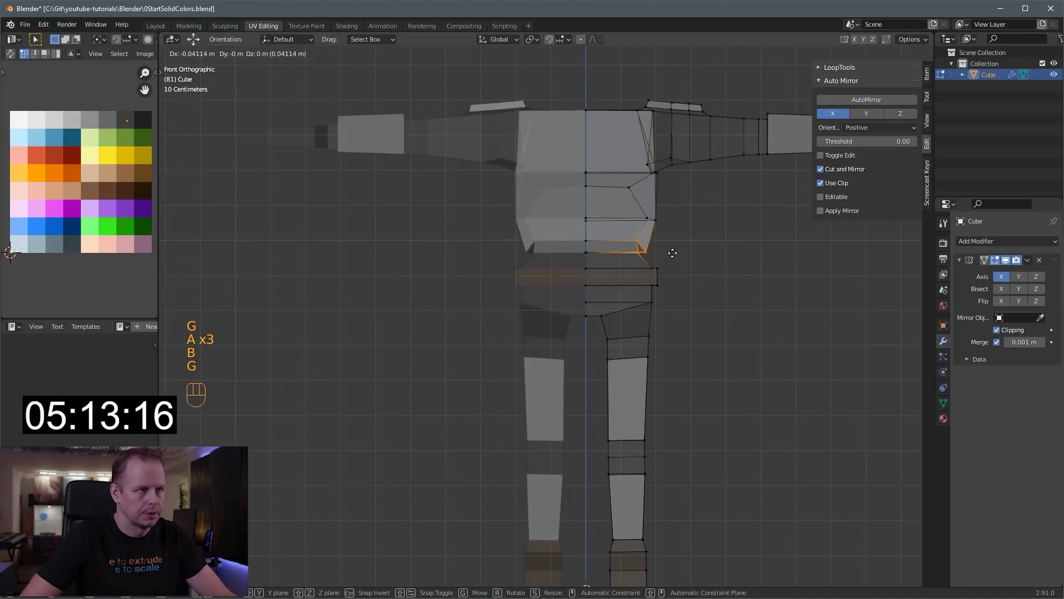
Move more torso vertices along one axis and rotate the shoulder vertices to fit the outline
{"action": "key", "text": "a"}
{"action": "key", "text": "a"}
{"action": "key", "text": "b"}
{"action": "key", "text": "g"}
{"action": "key", "text": "a"}
{"action": "key", "text": "a"}
{"action": "key", "text": "b"}
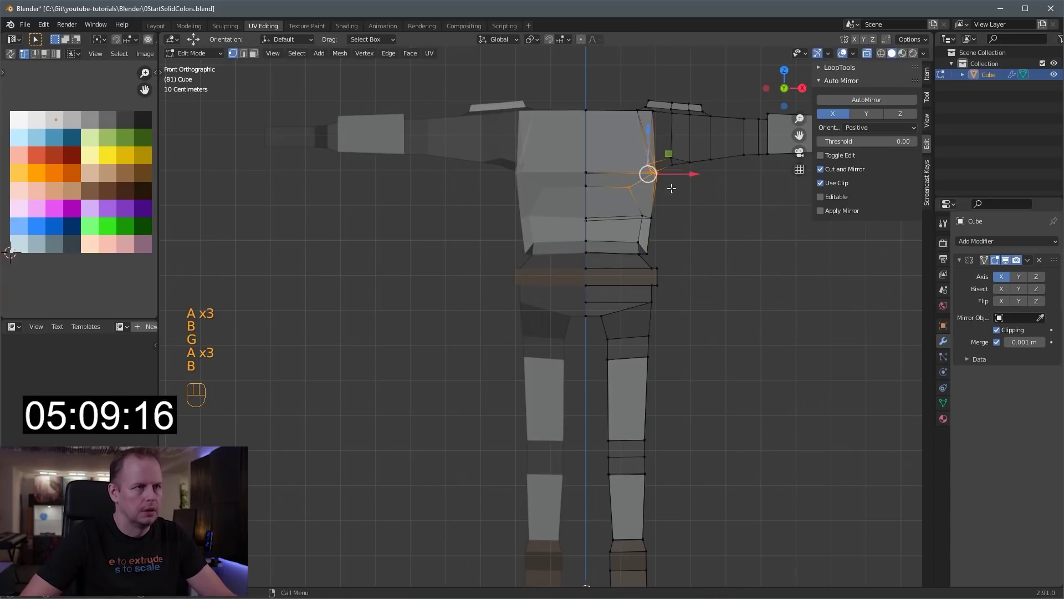
{"action": "key", "text": "r"}
{"action": "key", "text": "g"}
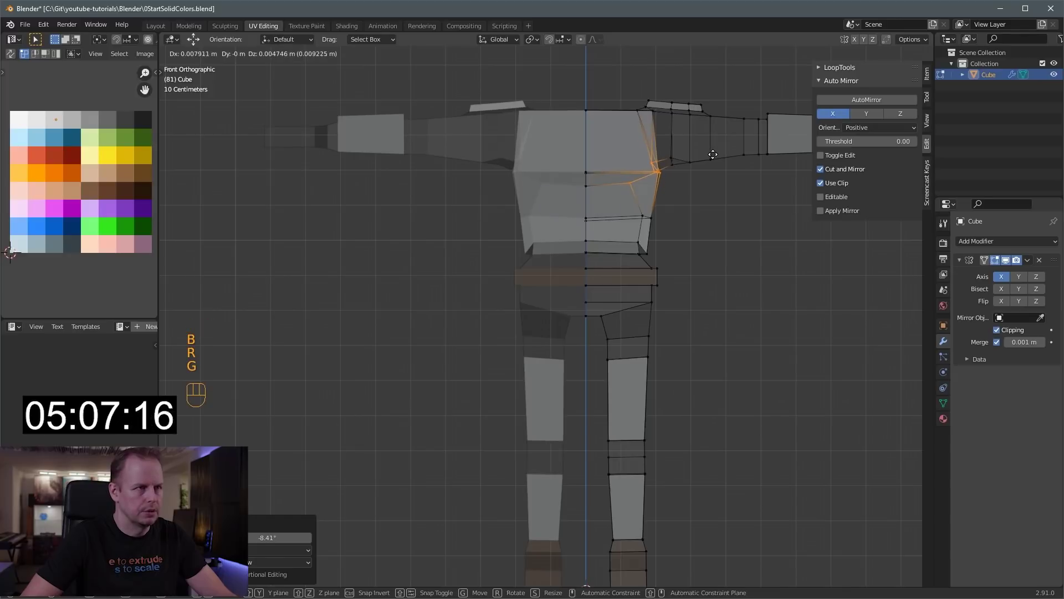
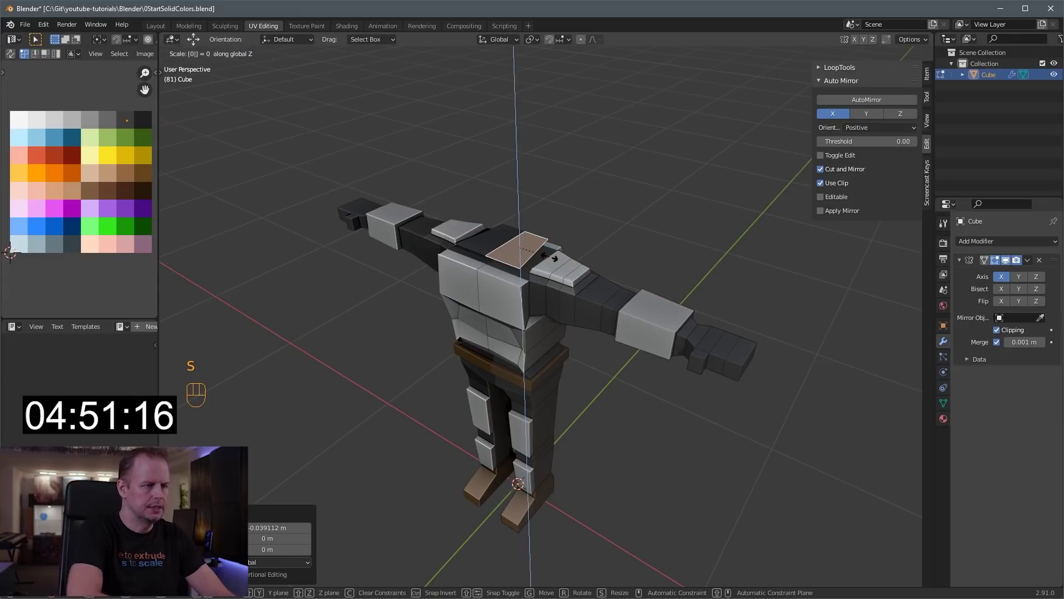
Flatten the top torso face to zero height and move it into position for the neck
{"action": "key", "text": "1"}
{"action": "key", "text": "1"}
{"action": "key", "text": "2"}
{"action": "key", "text": "3"}
{"action": "key", "text": "a"}
{"action": "key", "text": "g"}
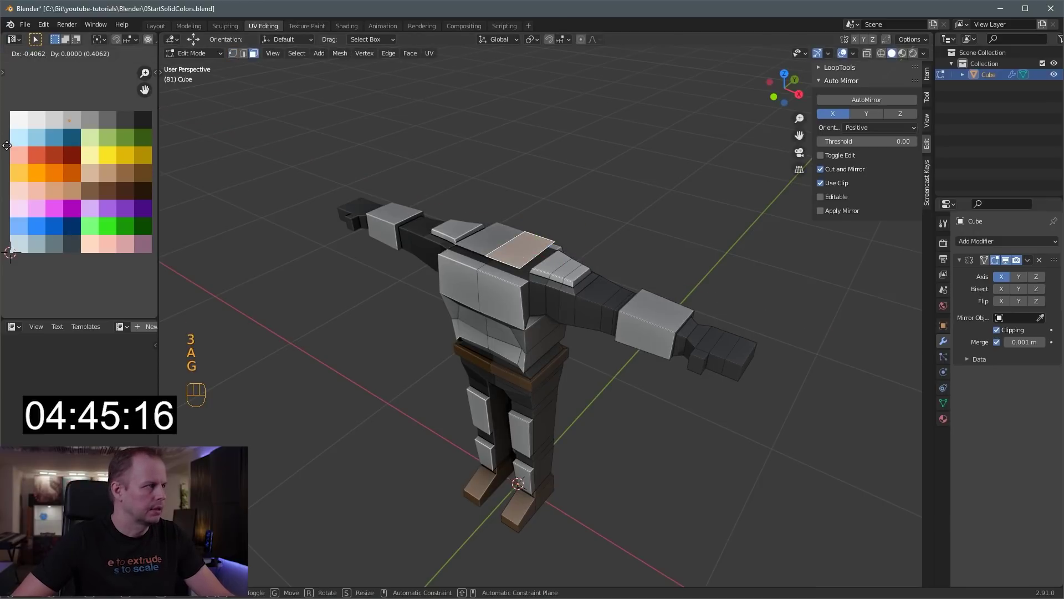
{"action": "key", "text": "g"}
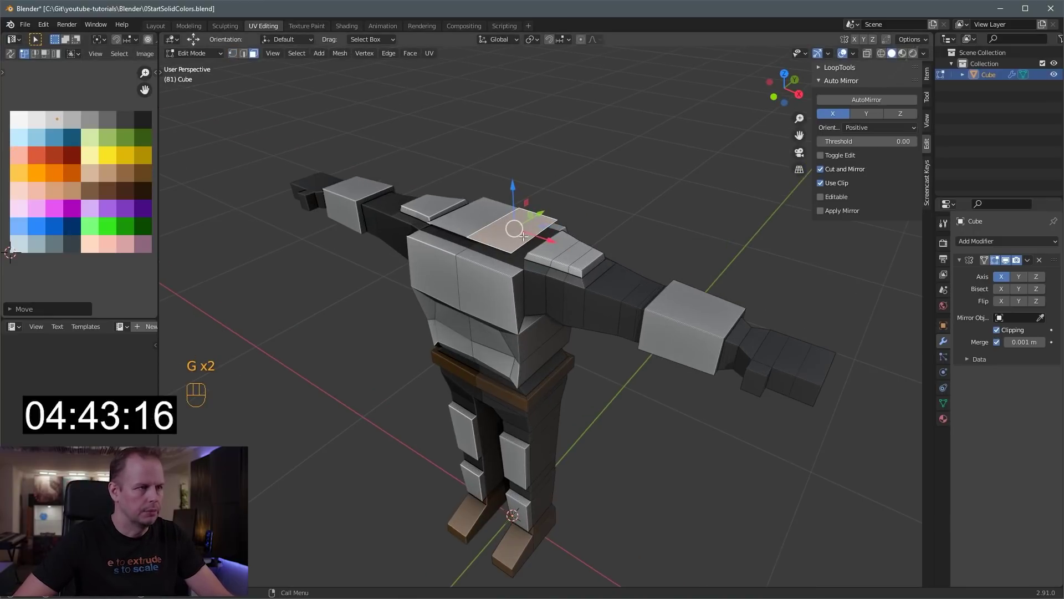
Extrude the flattened face upward into a tall head block
{"action": "key", "text": "e"}
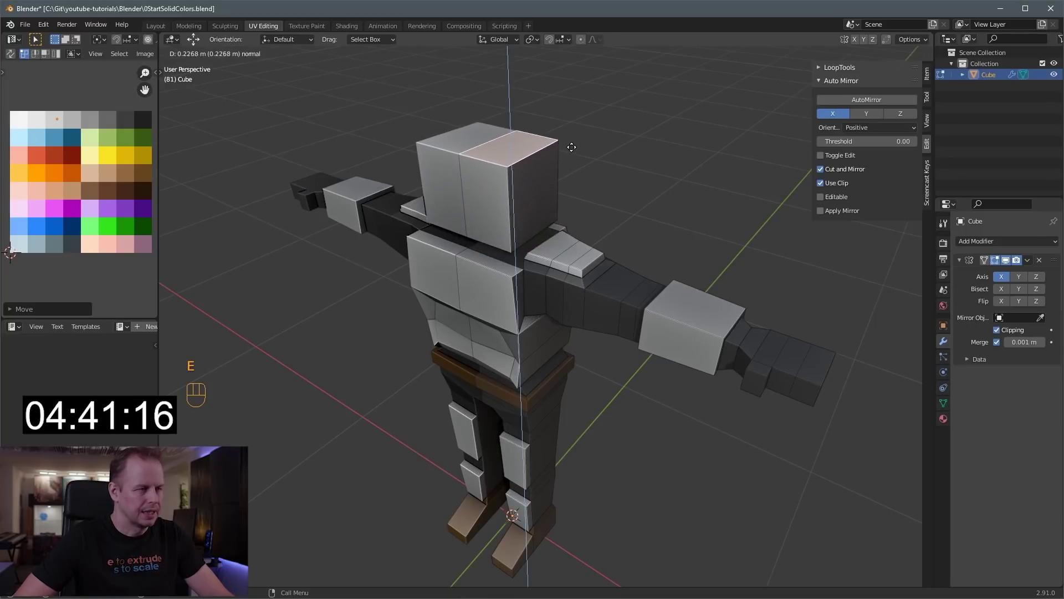
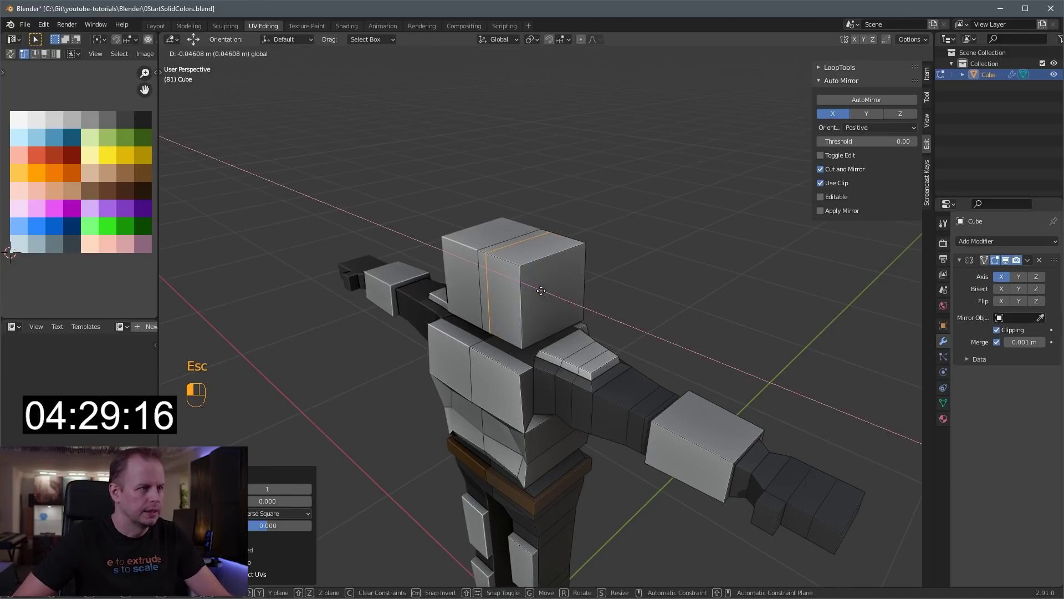
Add vertical edge loops around the head block and slide them into place with Ctrl+R
{"action": "key", "text": "3"}
{"action": "key", "text": "s"}
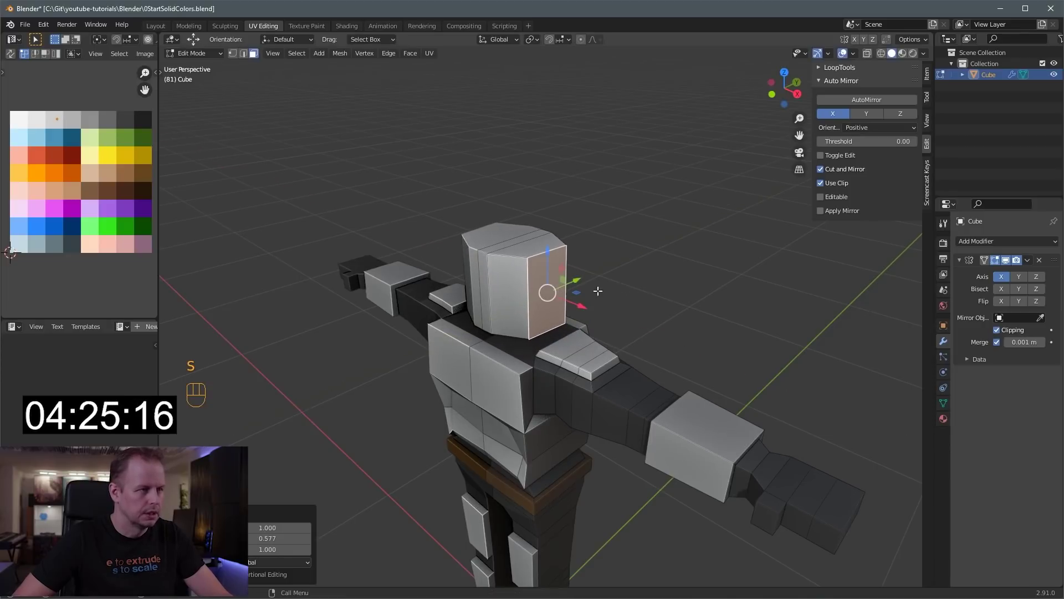
{"action": "key", "text": "ctrl+r"}
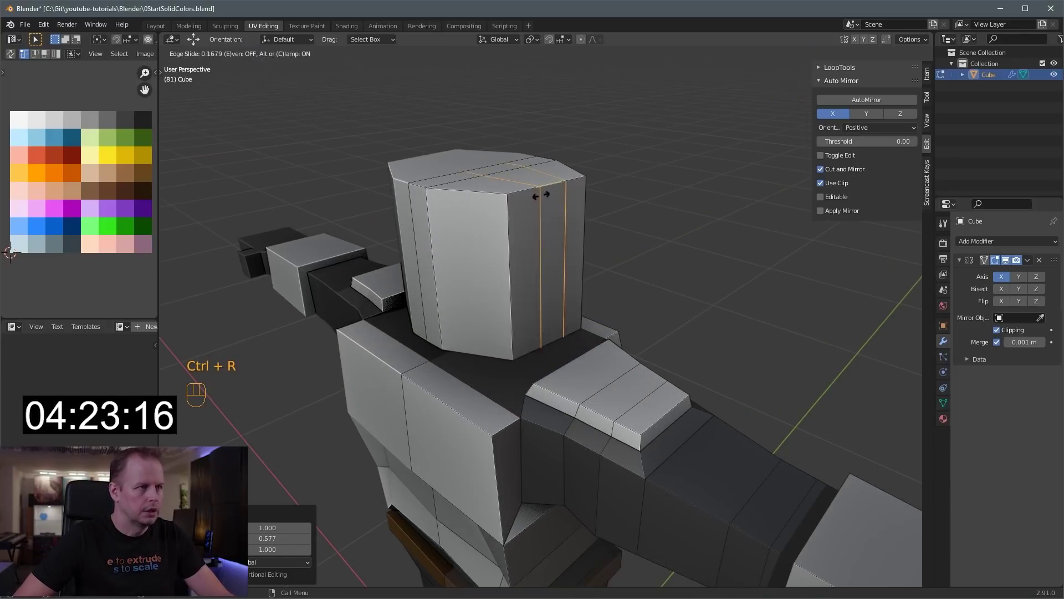
{"action": "left_click", "coordinate": [561, 206]}
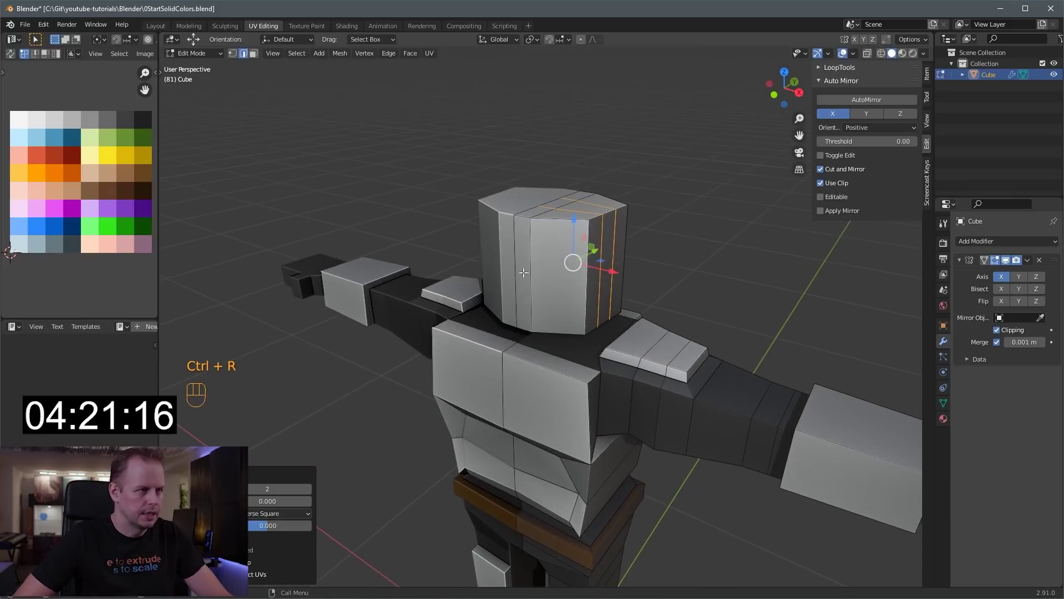
{"action": "left_click", "coordinate": [579, 273]}
{"action": "left_click", "coordinate": [589, 250]}
{"action": "key", "text": "ctrl+r"}
{"action": "key", "text": "3"}
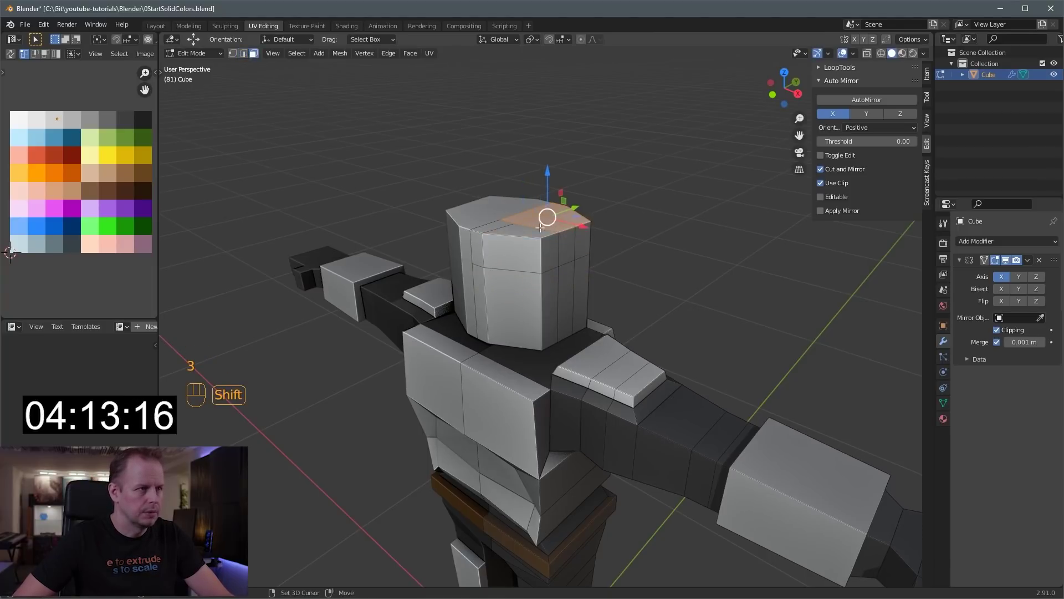
Shrink the head's top face inward and raise its centre into a dome, adjusting a side face
{"action": "key", "text": "s"}
{"action": "key", "text": "e"}
{"action": "key", "text": "s"}
{"action": "left_click", "coordinate": [553, 205]}
{"action": "key", "text": "2"}
{"action": "key", "text": "3"}
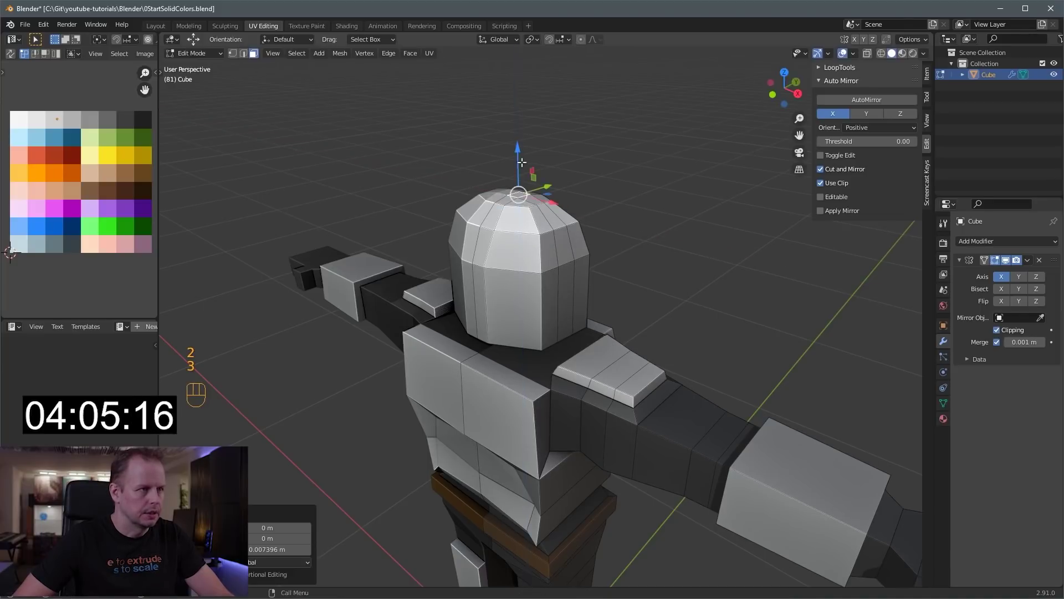
{"action": "left_click", "coordinate": [554, 261]}
{"action": "key", "text": "3"}
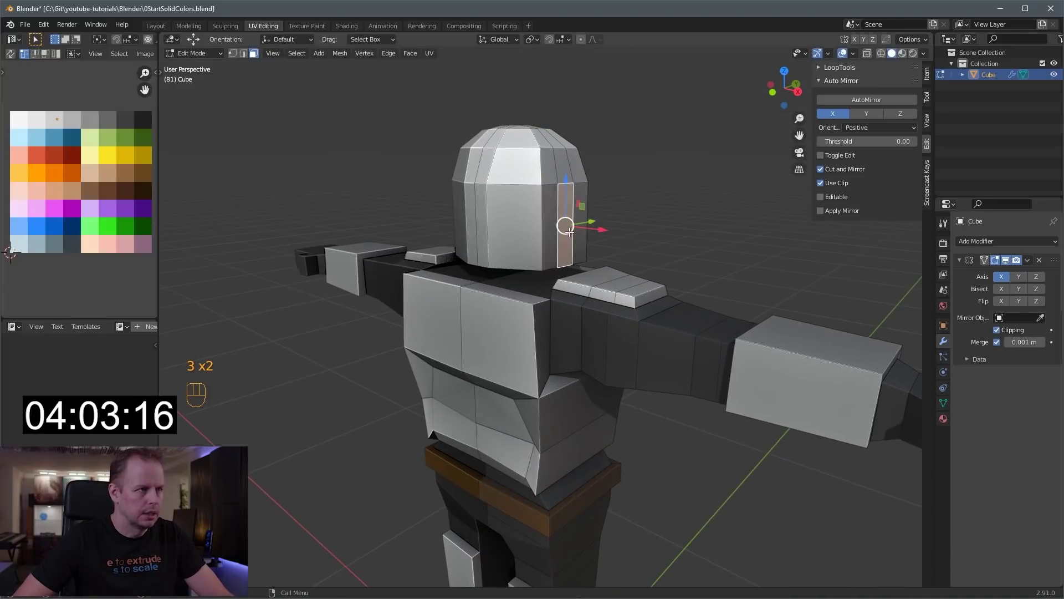
{"action": "key", "text": "2"}
Add a horizontal edge loop across the helmet, undoing a misplaced cut
{"action": "left_click", "coordinate": [592, 221]}
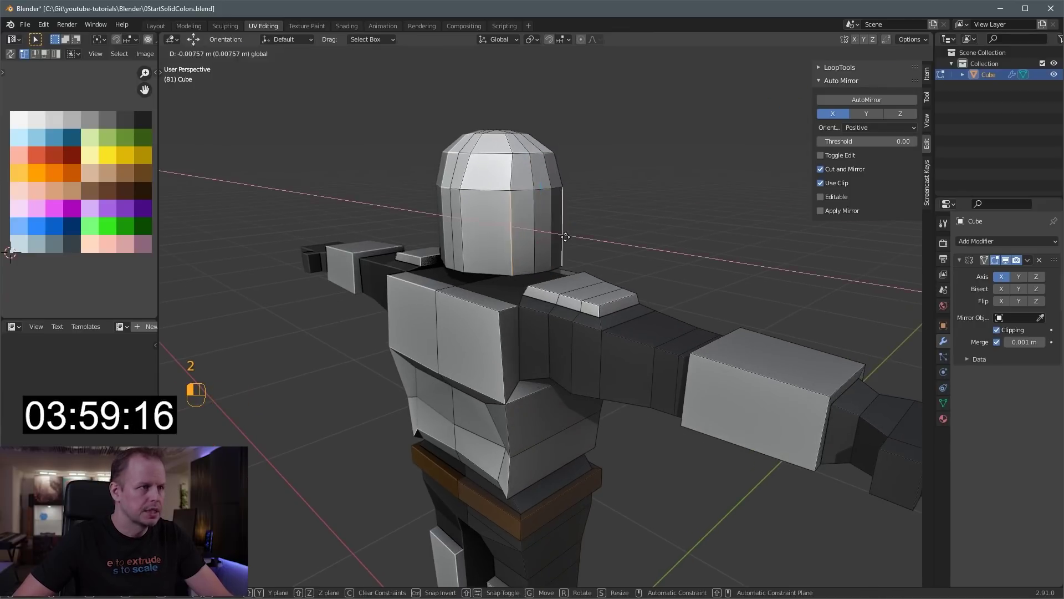
{"action": "left_click", "coordinate": [542, 206]}
{"action": "key", "text": "3"}
{"action": "key", "text": "ctrl+r"}
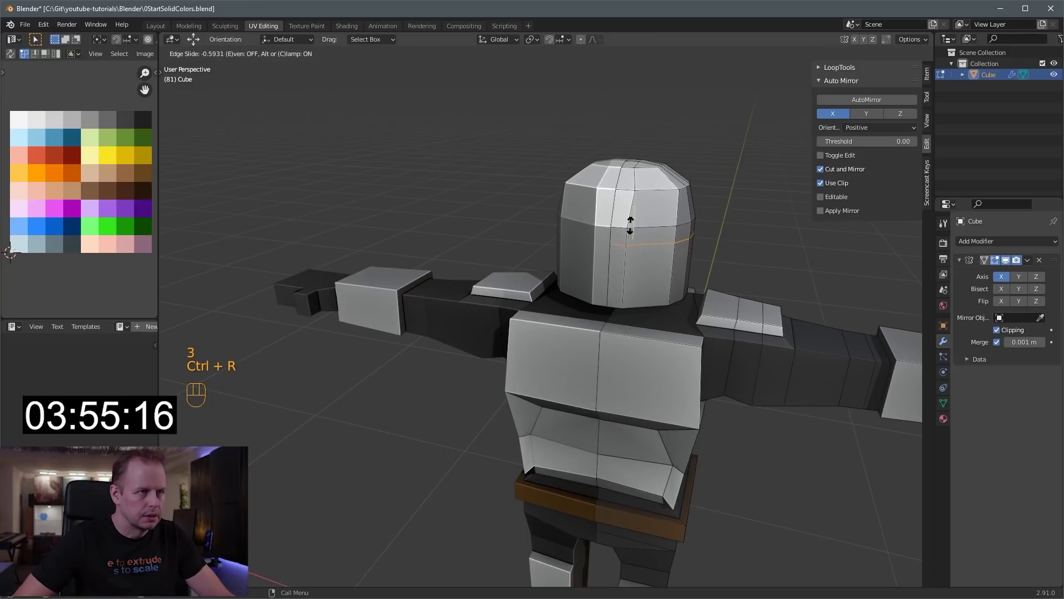
{"action": "key", "text": "3"}
{"action": "left_click", "coordinate": [708, 223]}
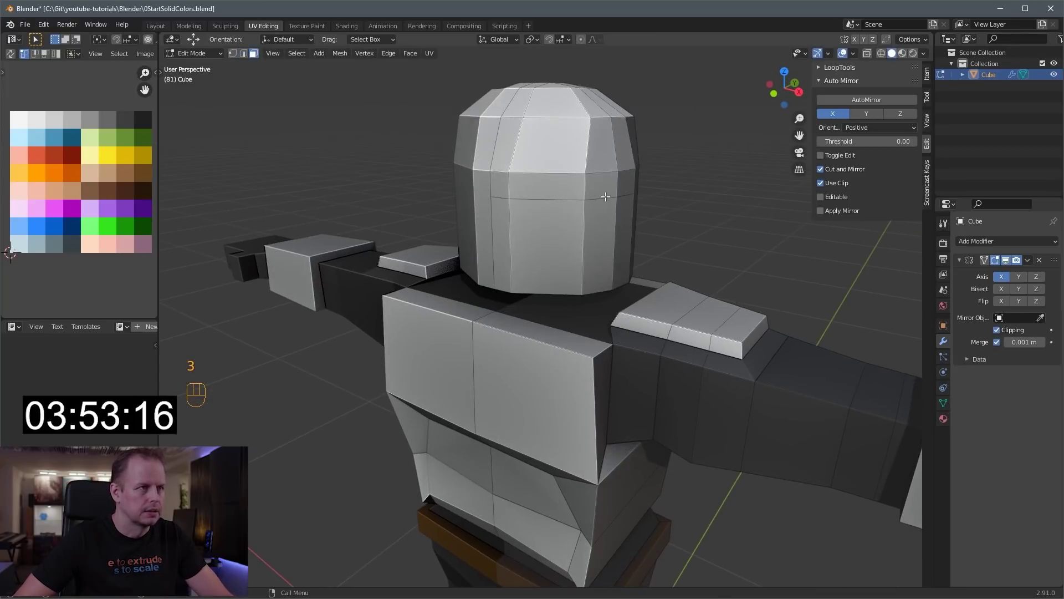
{"action": "key", "text": "2"}
{"action": "key", "text": "ctrl+z"}
{"action": "key", "text": "ctrl+z"}
{"action": "key", "text": "ctrl+z"}
Nudge the front helmet vertices outward into a helmet profile
{"action": "left_click_drag", "start_coordinate": [589, 148], "coordinate": [530, 183]}
{"action": "key", "text": "2"}
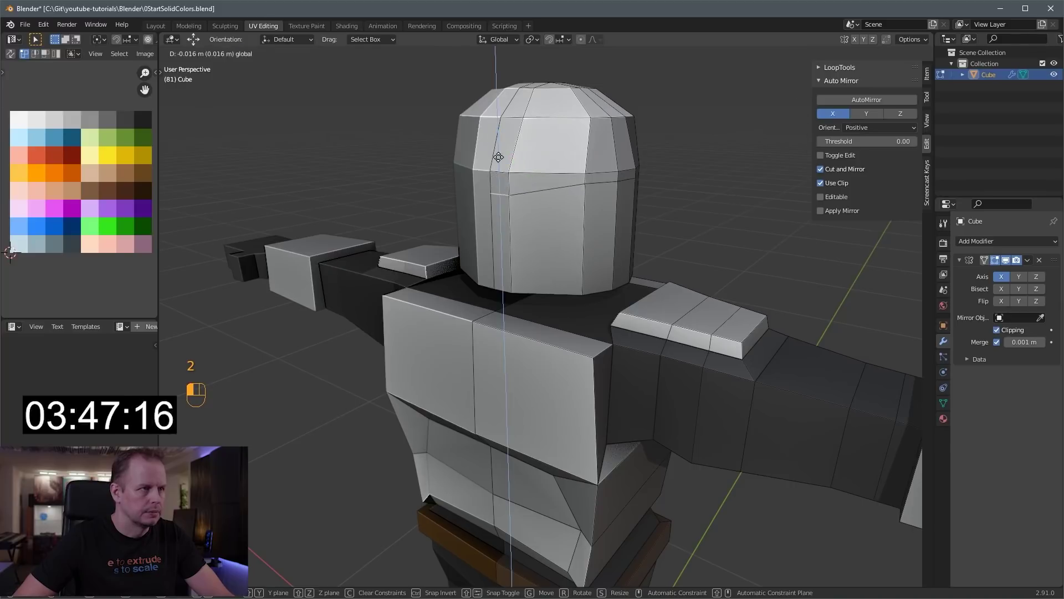
{"action": "left_click_drag", "start_coordinate": [505, 157], "coordinate": [541, 170]}
{"action": "key", "text": "3"}
{"action": "key", "text": "1"}
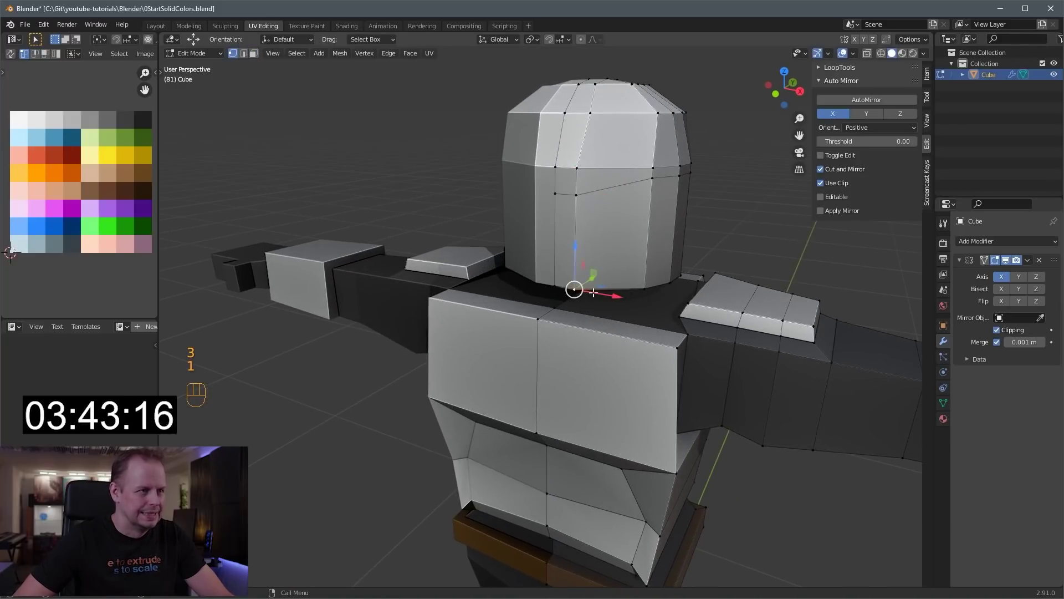
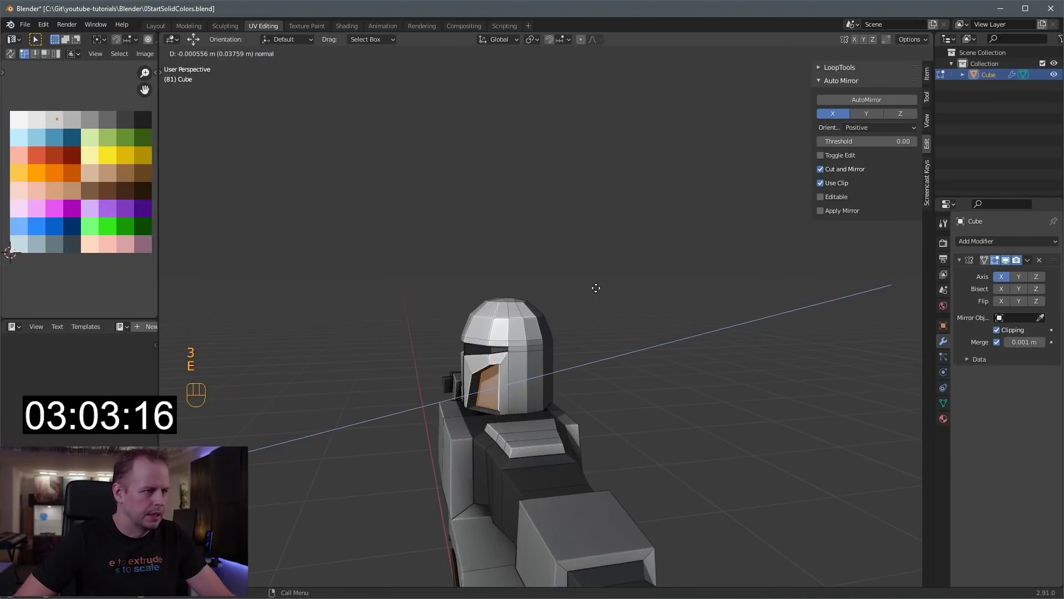
Extrude the visor faces into the helmet and scale them down to form the recessed slit
{"action": "key", "text": "e"}
{"action": "key", "text": "s"}
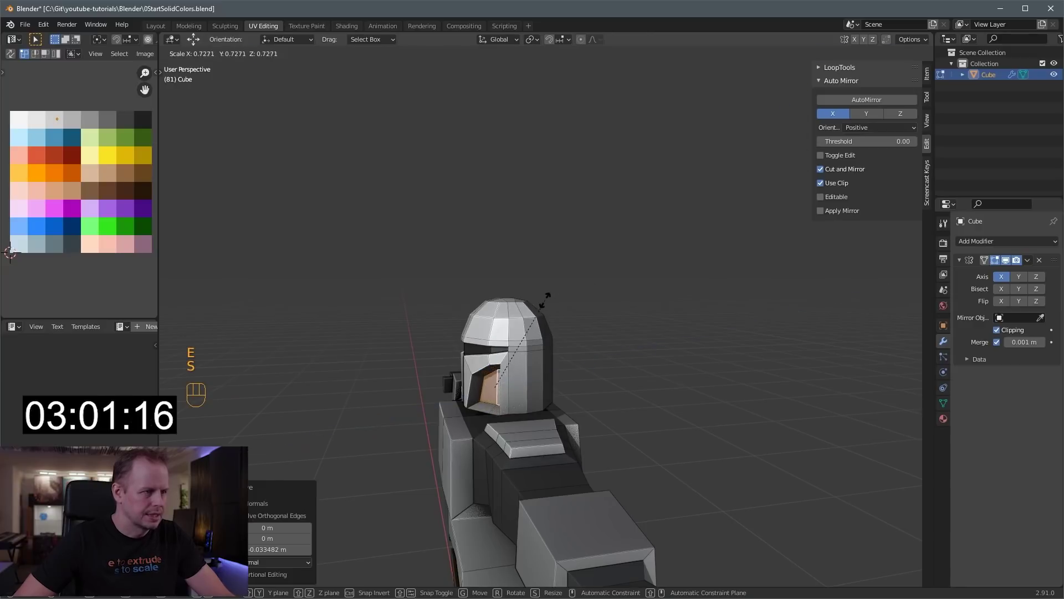
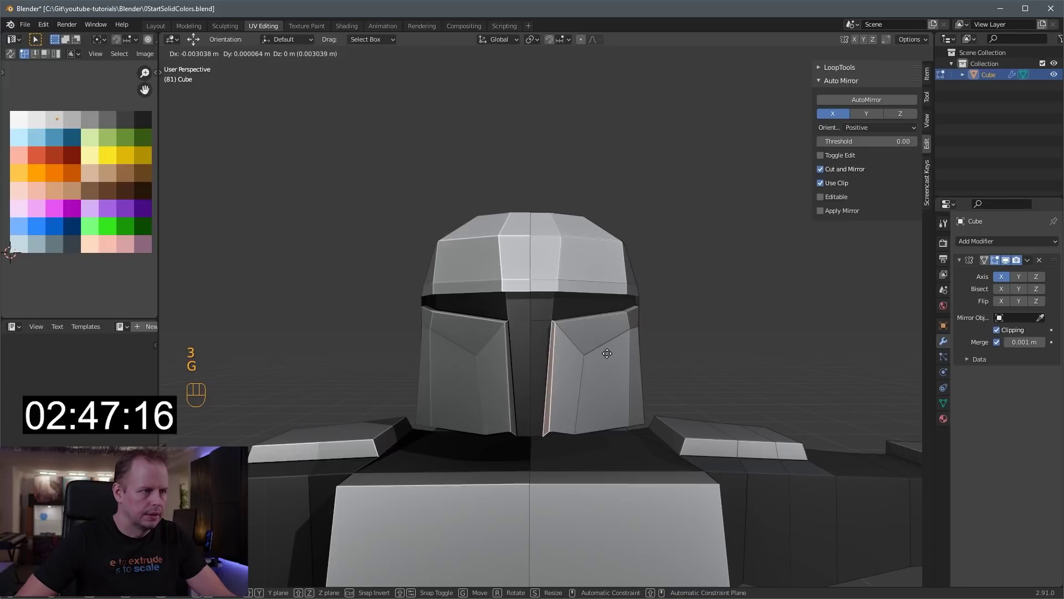
Select the whole helmet and stretch it taller along Z from the right side view
{"action": "left_click", "coordinate": [622, 340]}
{"action": "left_click_drag", "start_coordinate": [586, 298], "coordinate": [566, 294]}
{"action": "key", "text": "KP_3"}
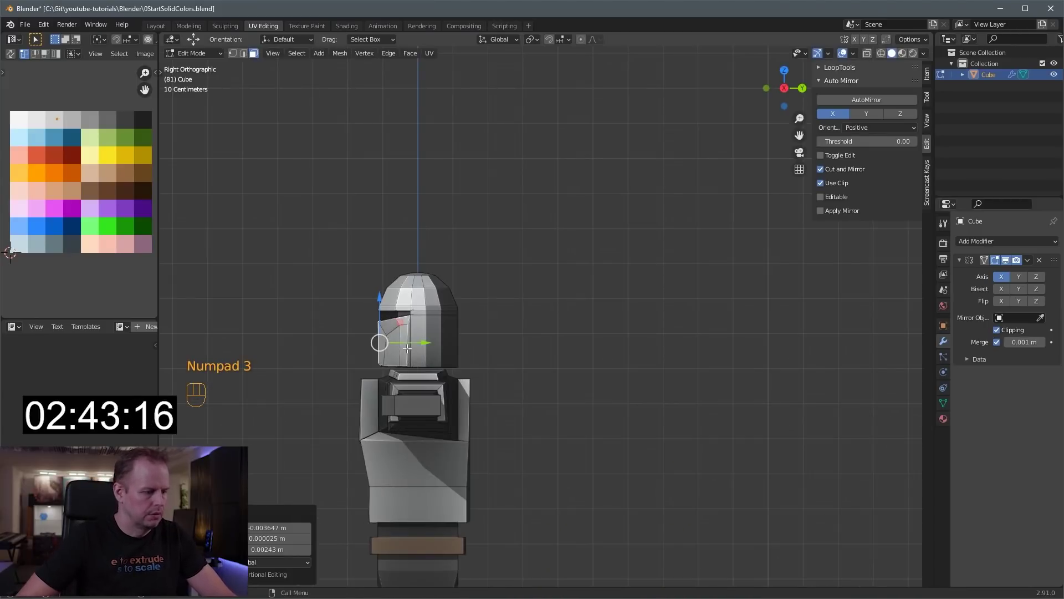
{"action": "key", "text": "l"}
{"action": "key", "text": "s"}
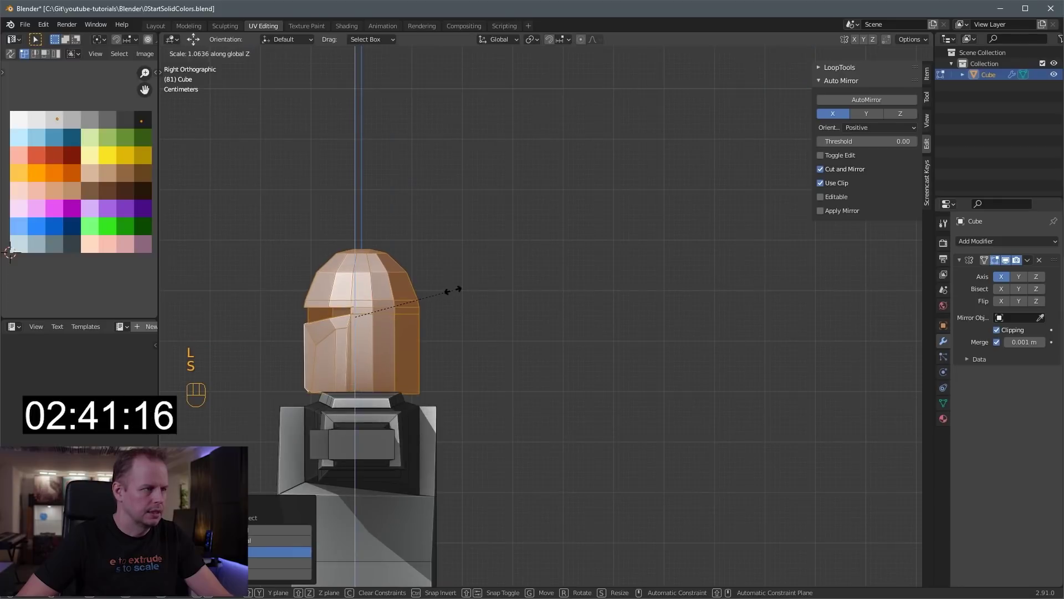
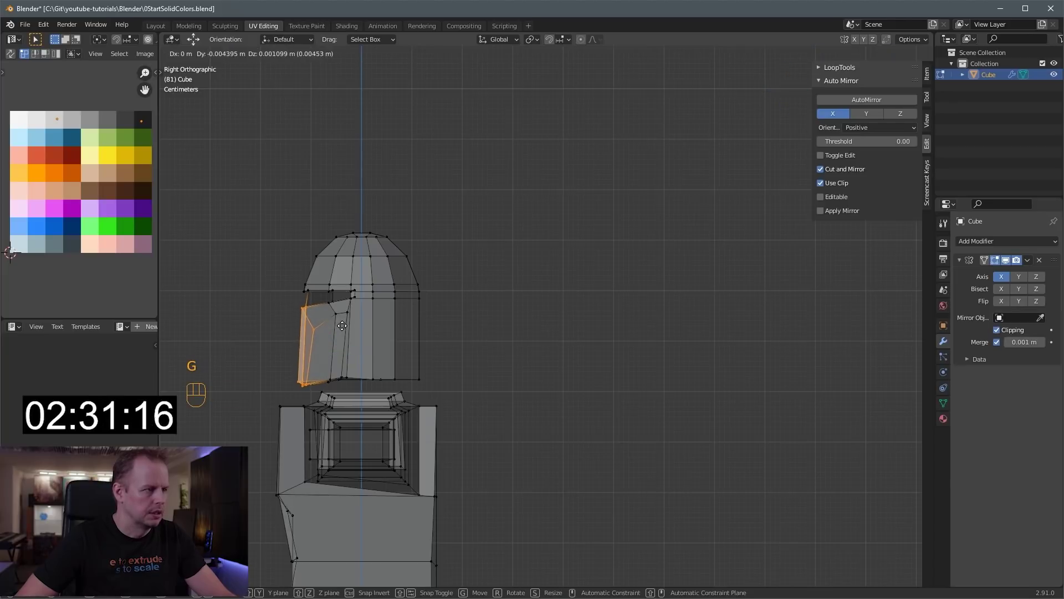
Move the helmet's lower back vertices along one axis to reshape its rear edge
{"action": "key", "text": "a"}
{"action": "key", "text": "a"}
{"action": "key", "text": "g"}
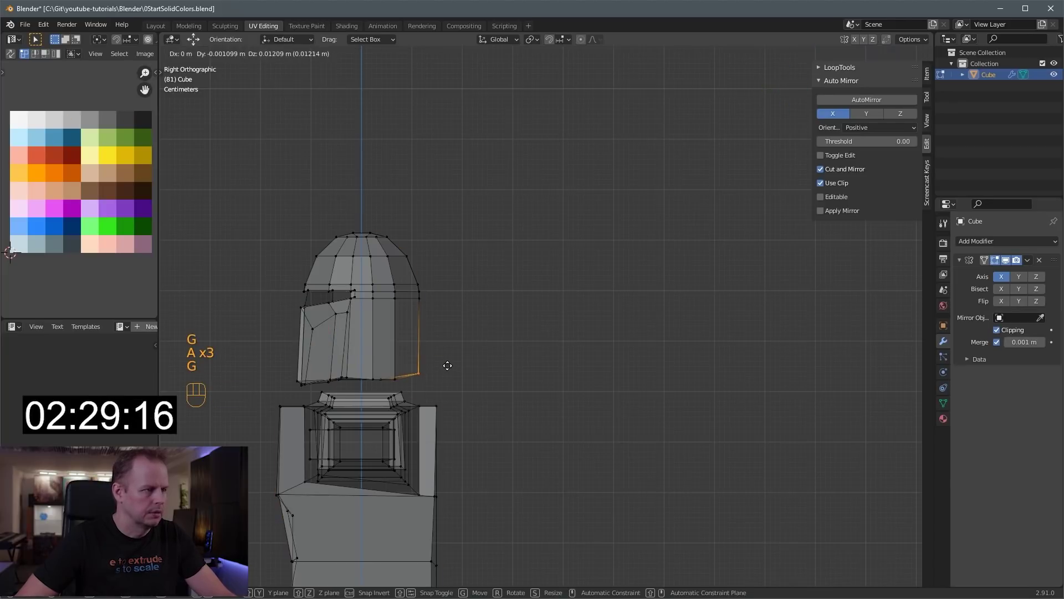
{"action": "key", "text": "a"}
{"action": "key", "text": "a"}
{"action": "key", "text": "g"}
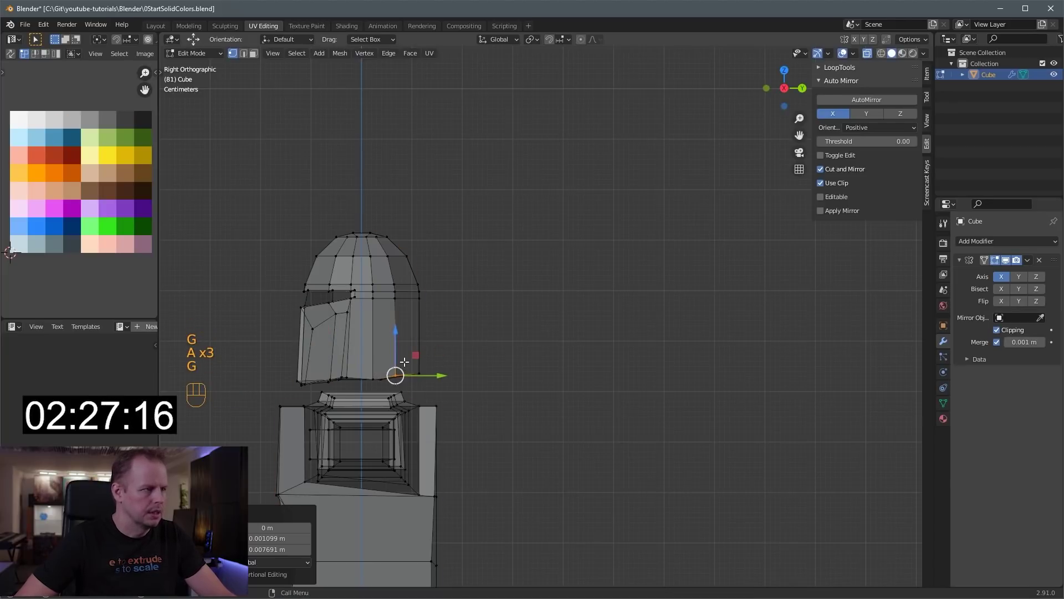
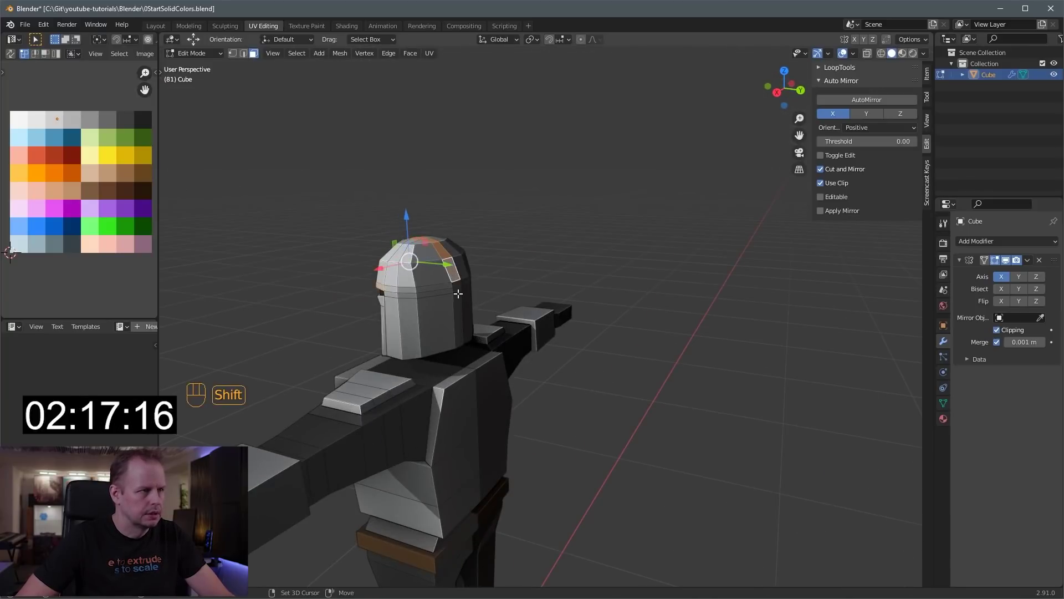
Shrink/fatten the helmet's edge loop outward into a raised crest band
{"action": "left_click_drag", "start_coordinate": [499, 291], "coordinate": [589, 286]}
{"action": "key", "text": "alt+e"}
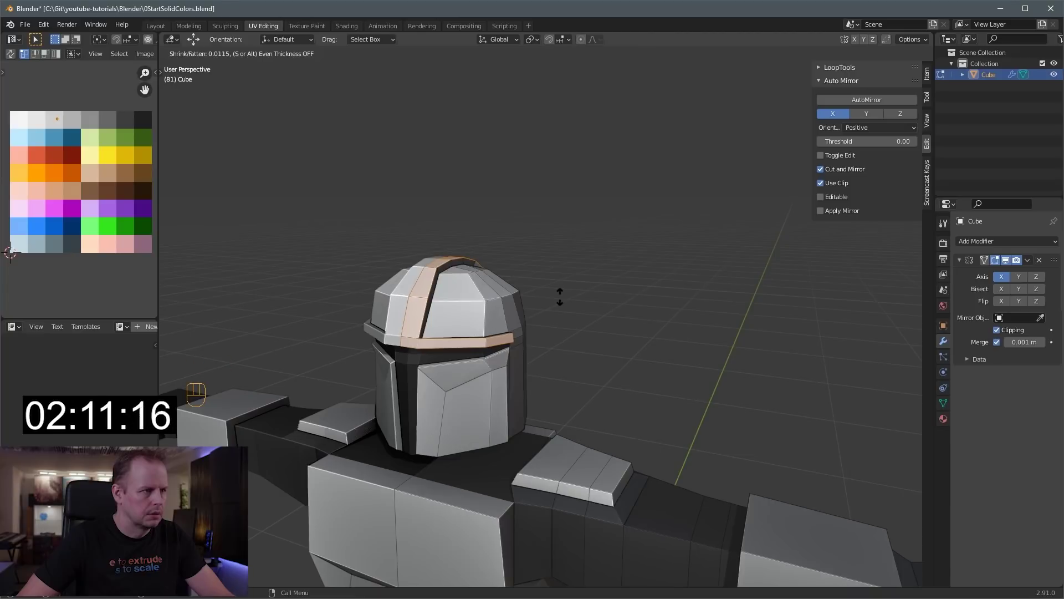
{"action": "left_click_drag", "start_coordinate": [577, 293], "coordinate": [502, 298]}
{"action": "key", "text": "3"}
{"action": "key", "text": "2"}
Tweak individual helmet and visor-corner vertices into position with G
{"action": "left_click", "coordinate": [442, 312]}
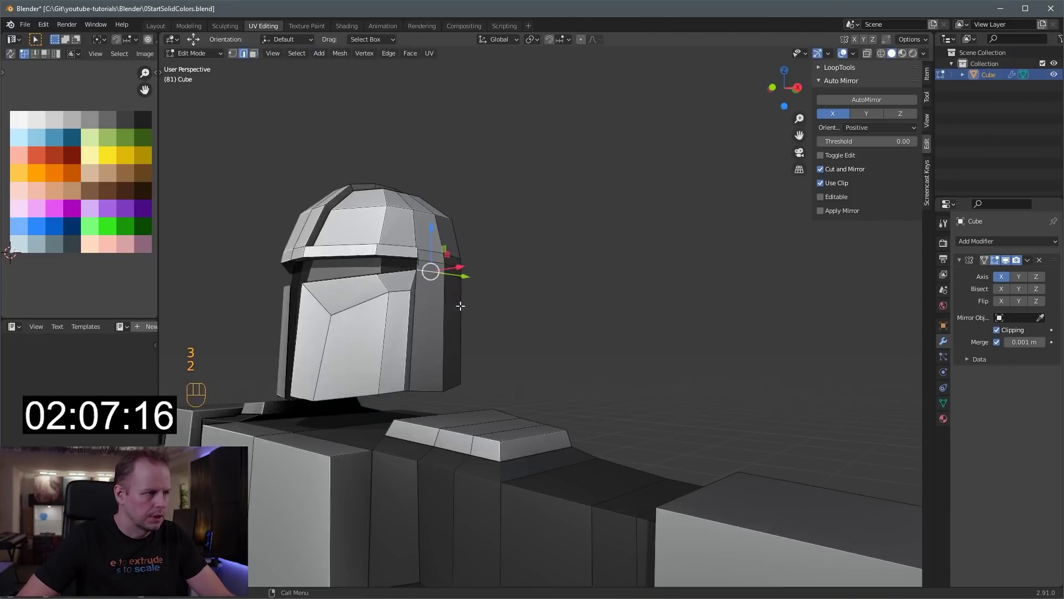
{"action": "left_click", "coordinate": [483, 312]}
{"action": "key", "text": "1"}
{"action": "key", "text": "g"}
{"action": "key", "text": "g"}
{"action": "key", "text": "g"}
{"action": "key", "text": "g"}
{"action": "left_click", "coordinate": [524, 359]}
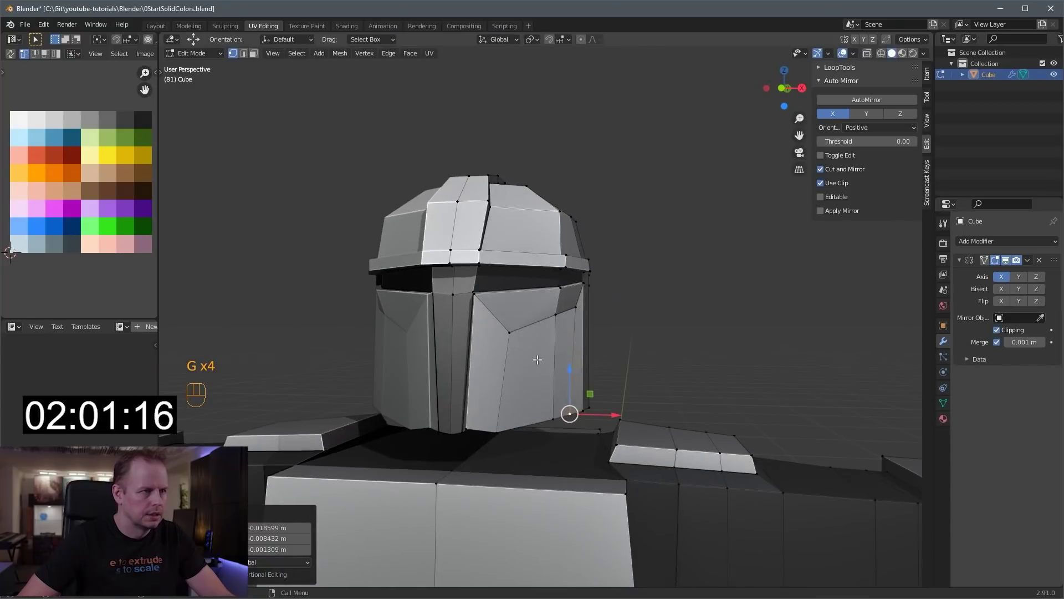
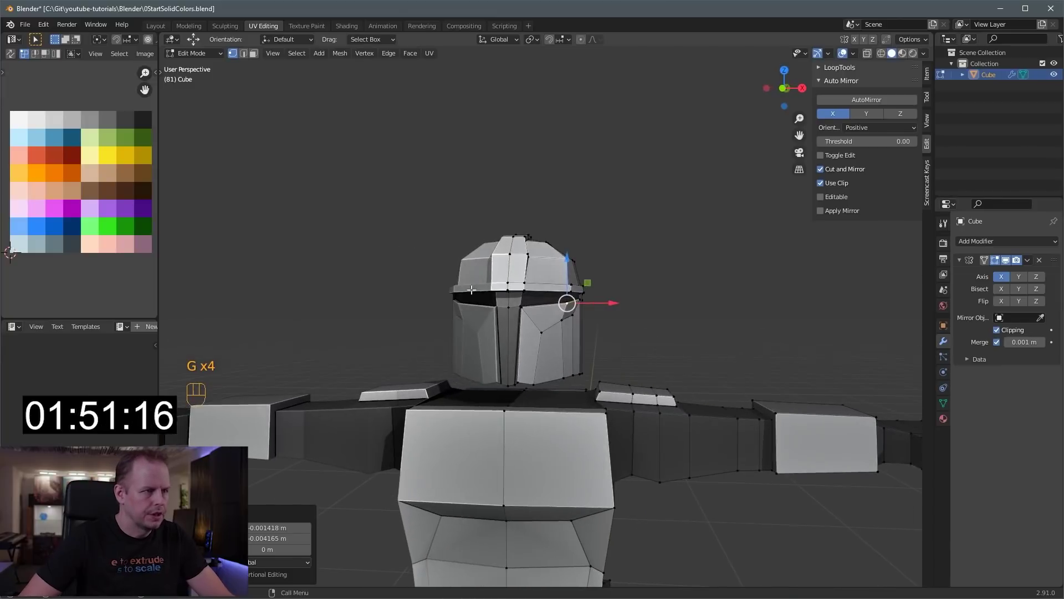
{"action": "key", "text": "g"}
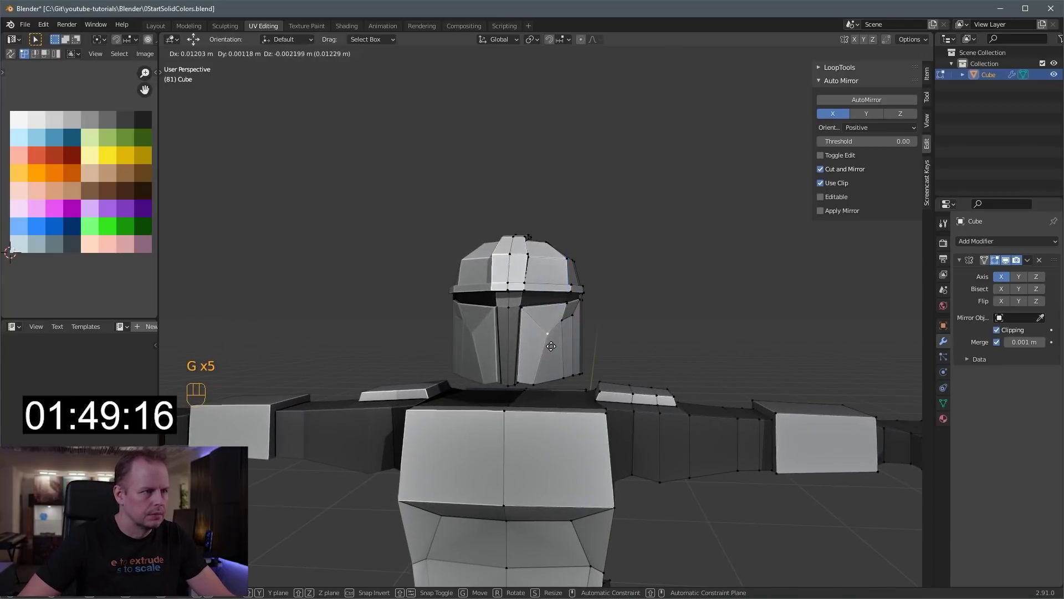
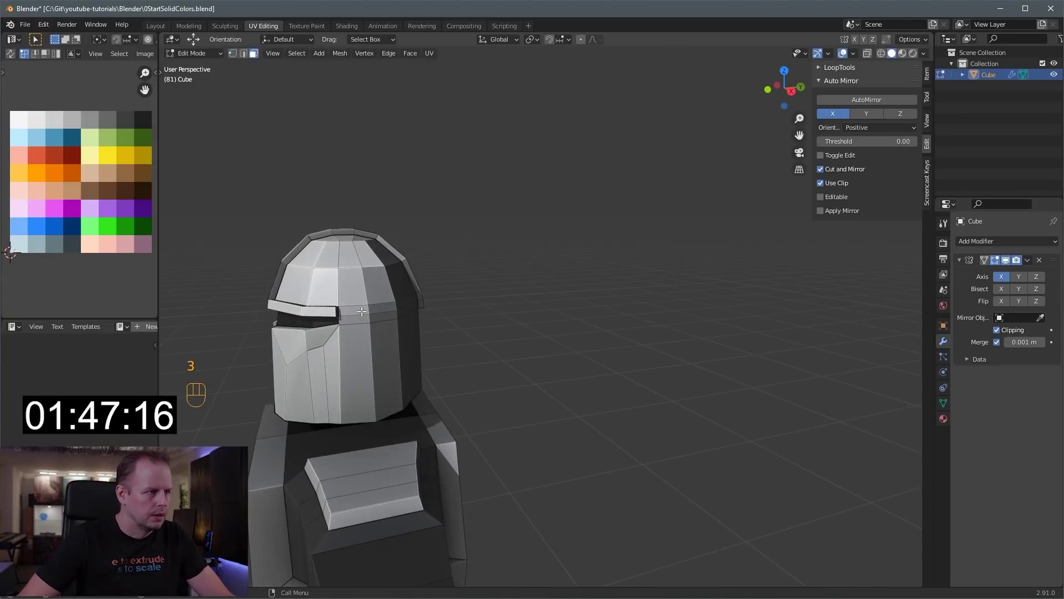
Adjust the helmet's top points along a single axis
{"action": "key", "text": "shift+d"}
{"action": "key", "text": "s"}
{"action": "key", "text": "s"}
{"action": "key", "text": "s"}
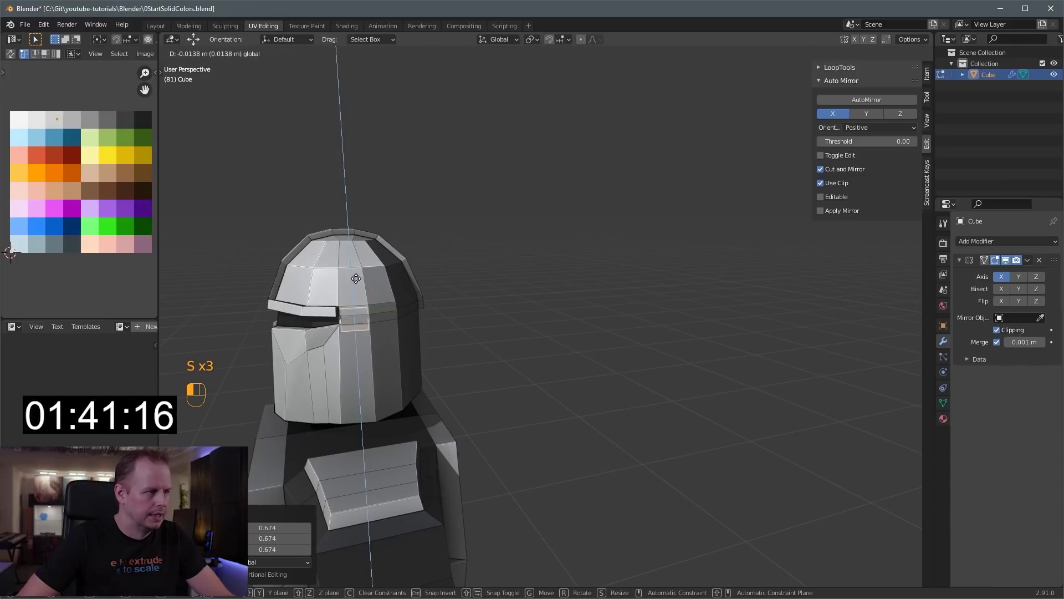
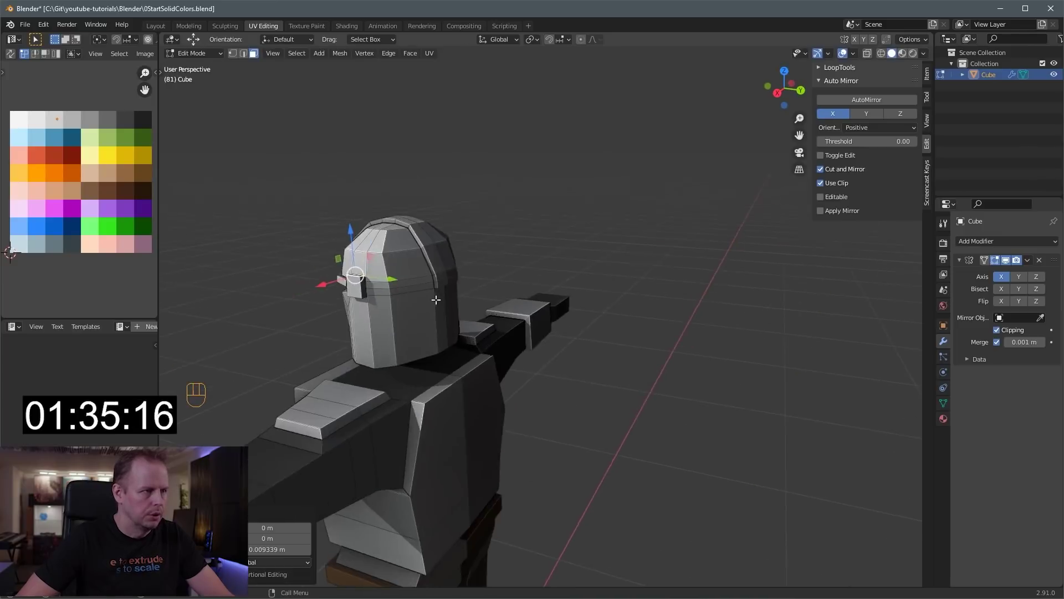
Inset the helmet's side face and extrude it outward as a protruding ear piece
{"action": "key", "text": "i"}
{"action": "key", "text": "ctrl+z"}
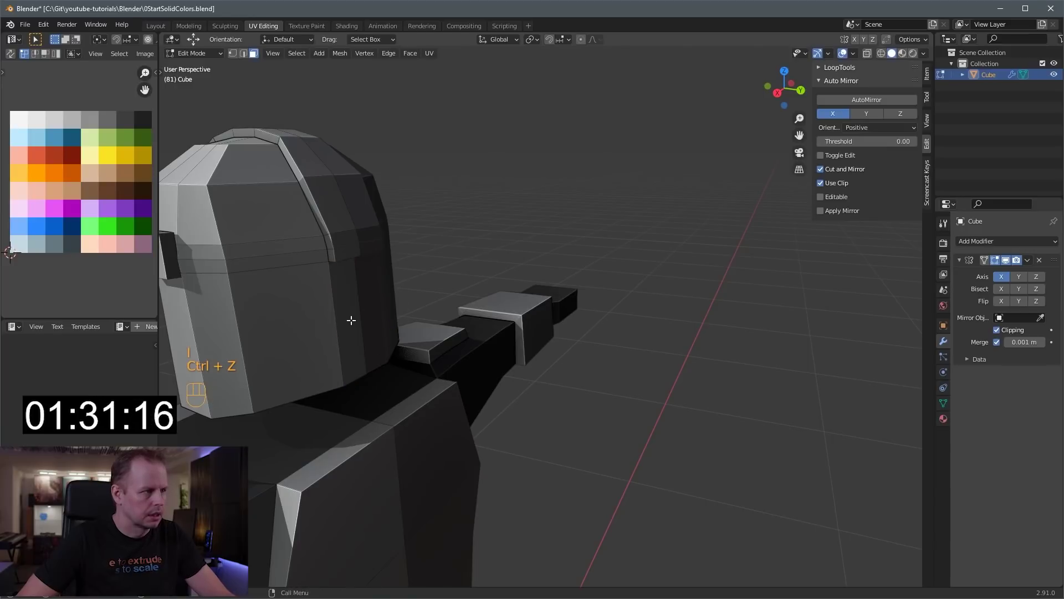
{"action": "key", "text": "i"}
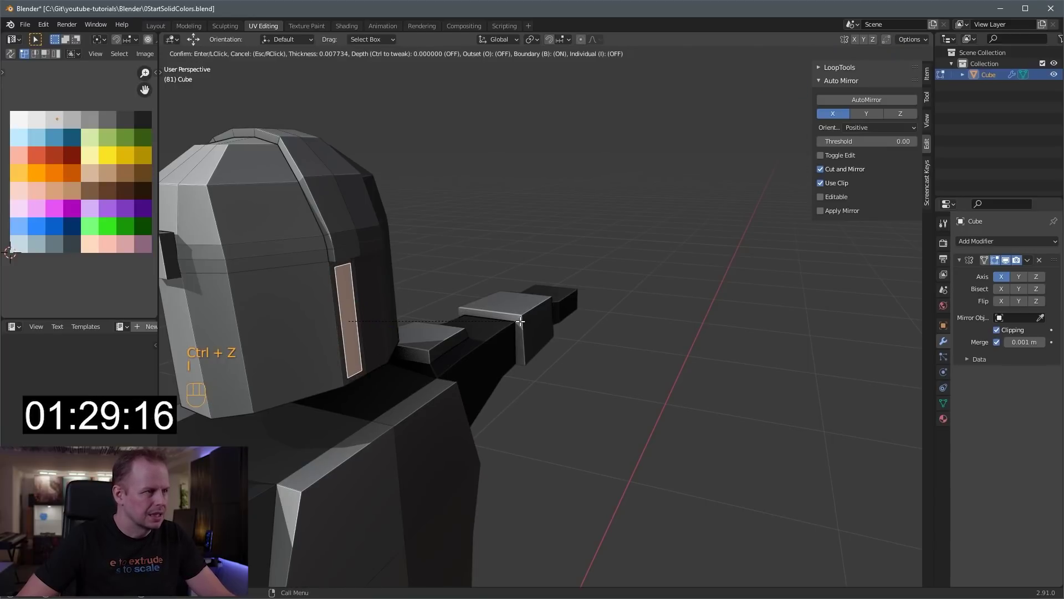
{"action": "key", "text": "e"}
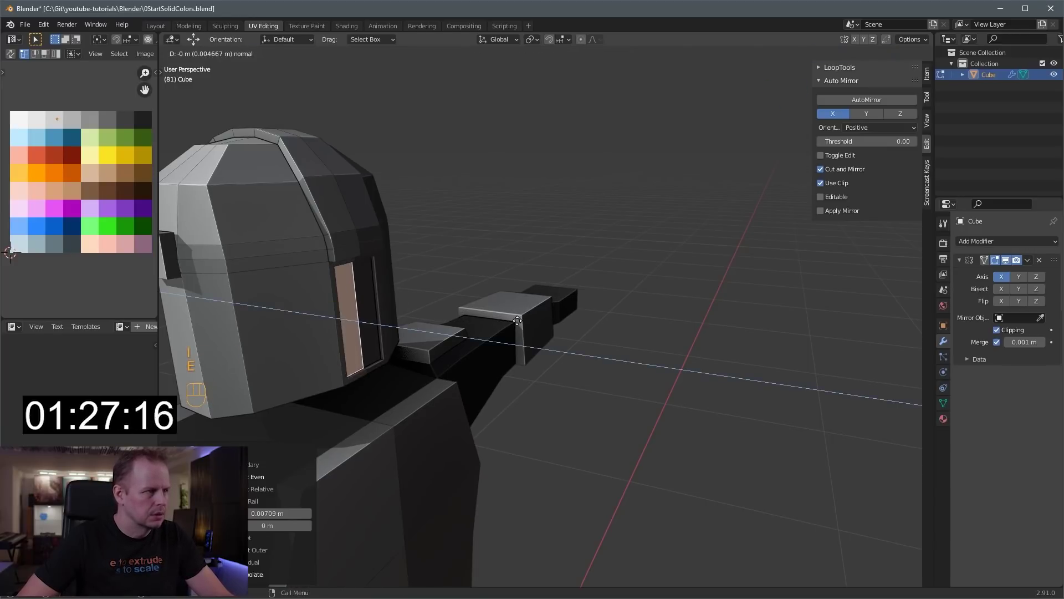
{"action": "key", "text": "g"}
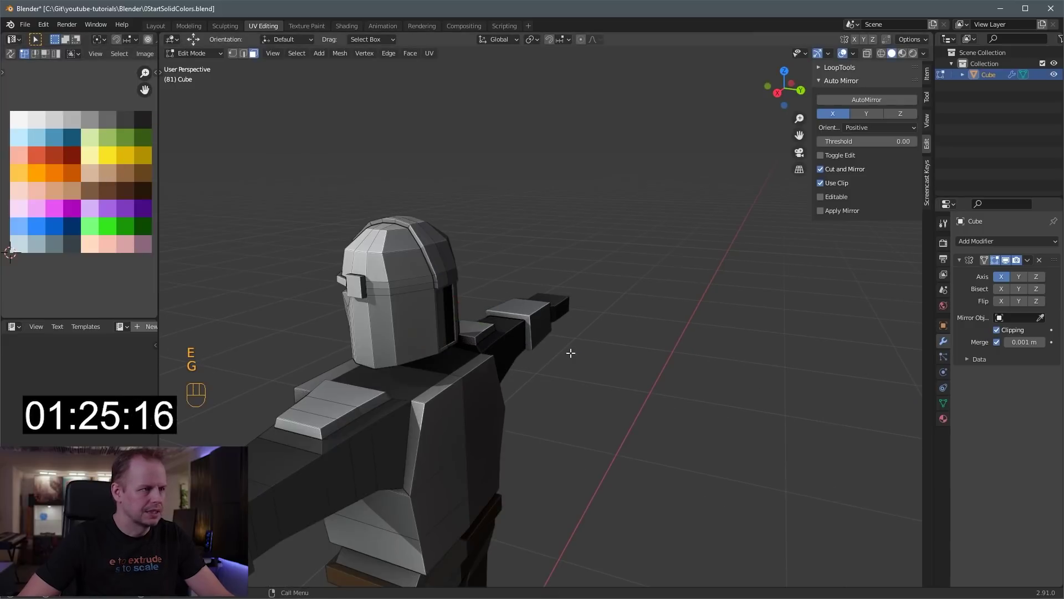
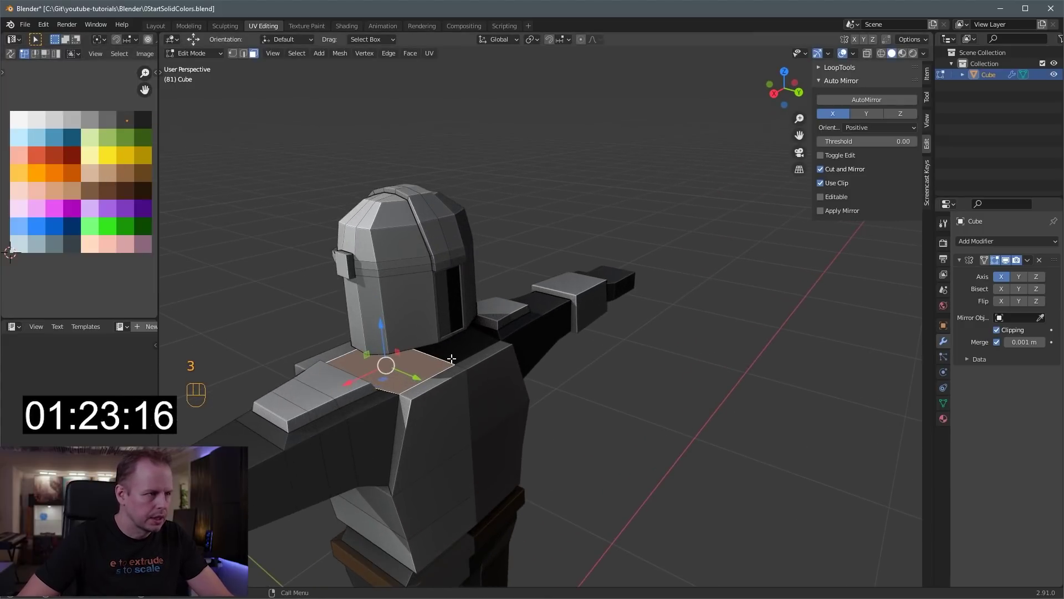
Extrude and enlarge a thin strap strip on the upper torso
{"action": "key", "text": "e"}
{"action": "key", "text": "e"}
{"action": "key", "text": "s"}
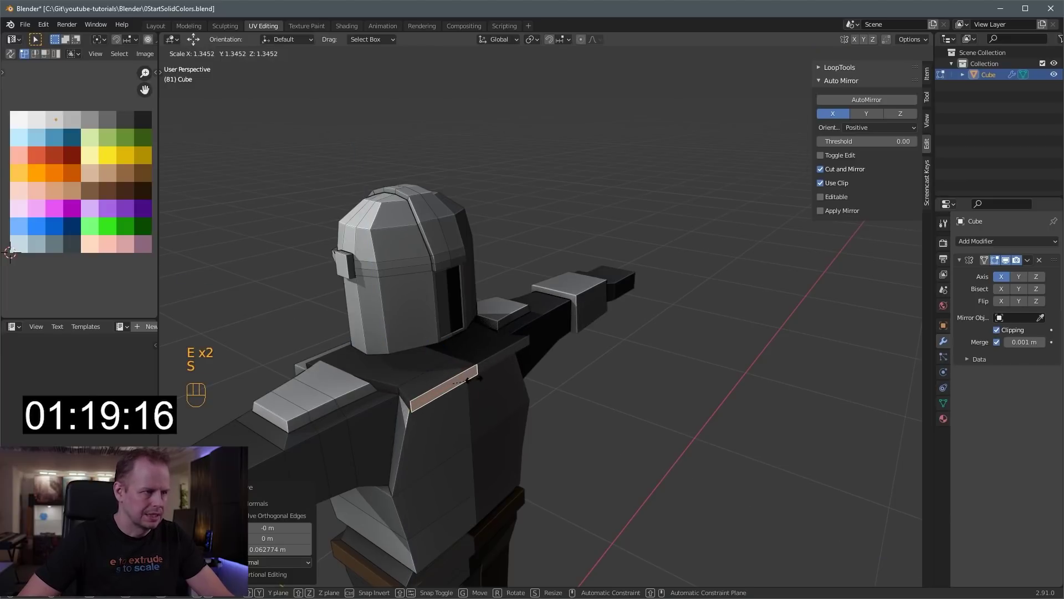
{"action": "key", "text": "KP_1"}
{"action": "key", "text": "KP_3"}
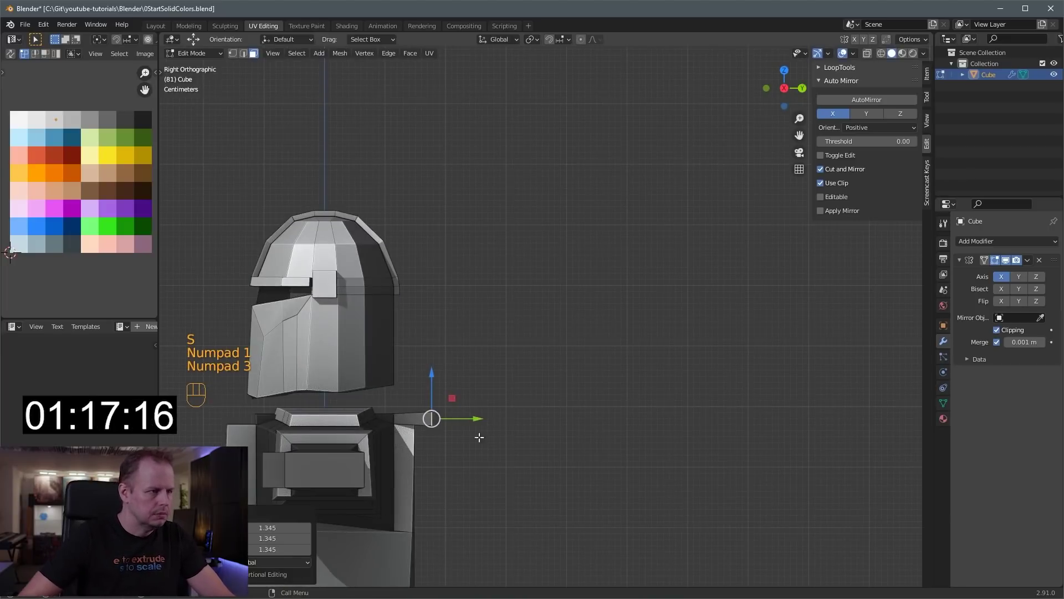
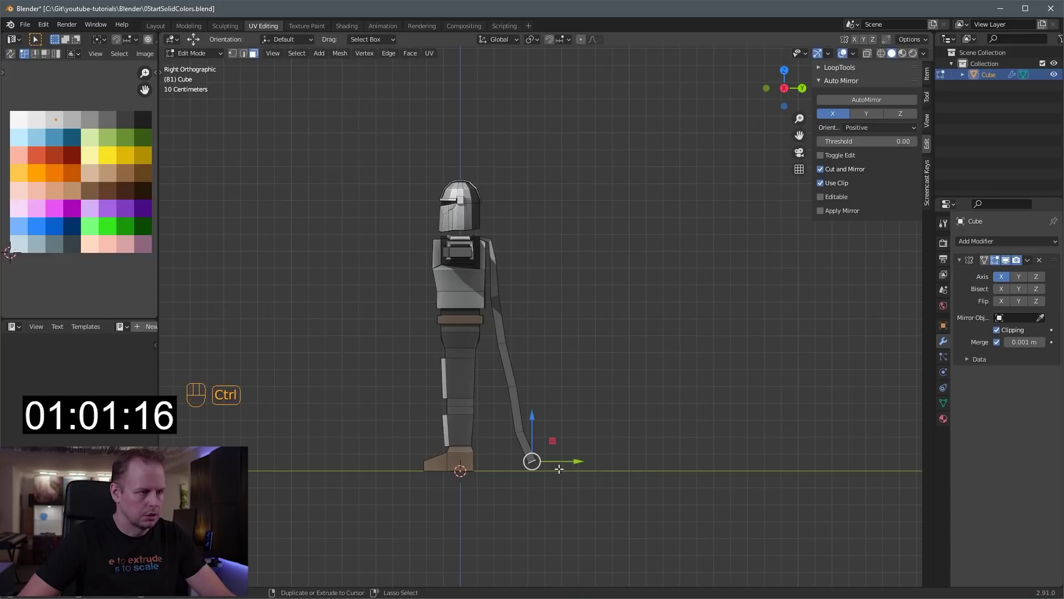
Select the cape's lower faces and grow the selection up the cape to shape its flare
{"action": "left_click_drag", "start_coordinate": [636, 368], "coordinate": [577, 393]}
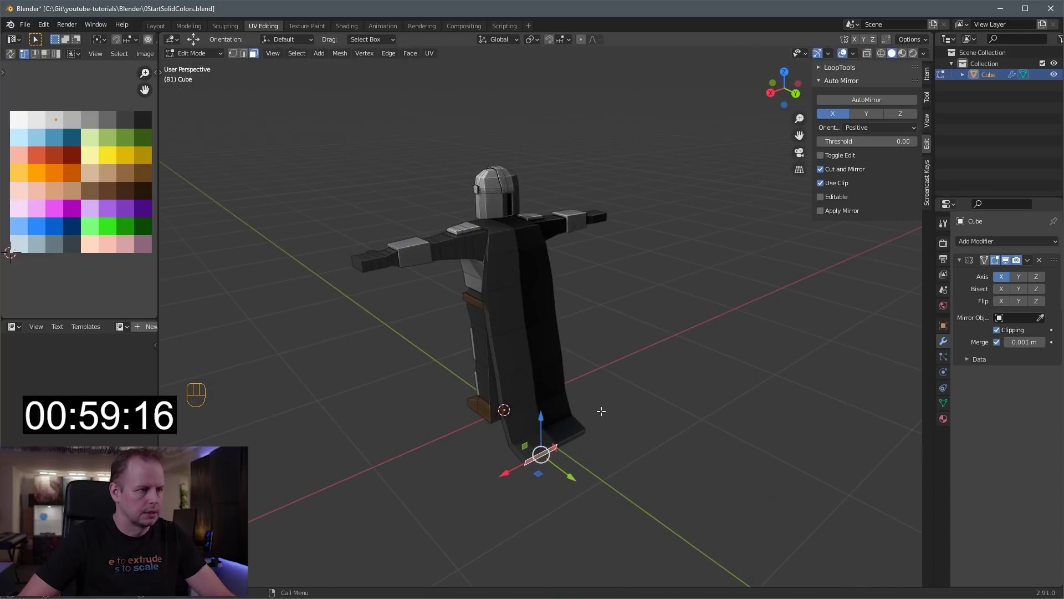
{"action": "key", "text": "s"}
{"action": "key", "text": "ctrl+KP_Add"}
{"action": "key", "text": "ctrl+KP_Add"}
{"action": "key", "text": "ctrl+KP_Subtract"}
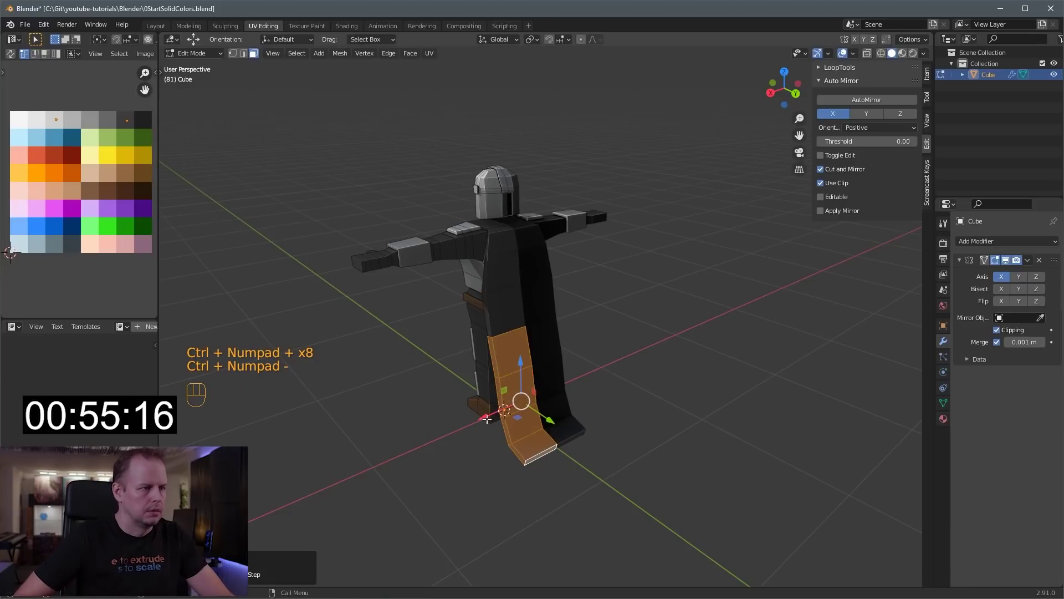
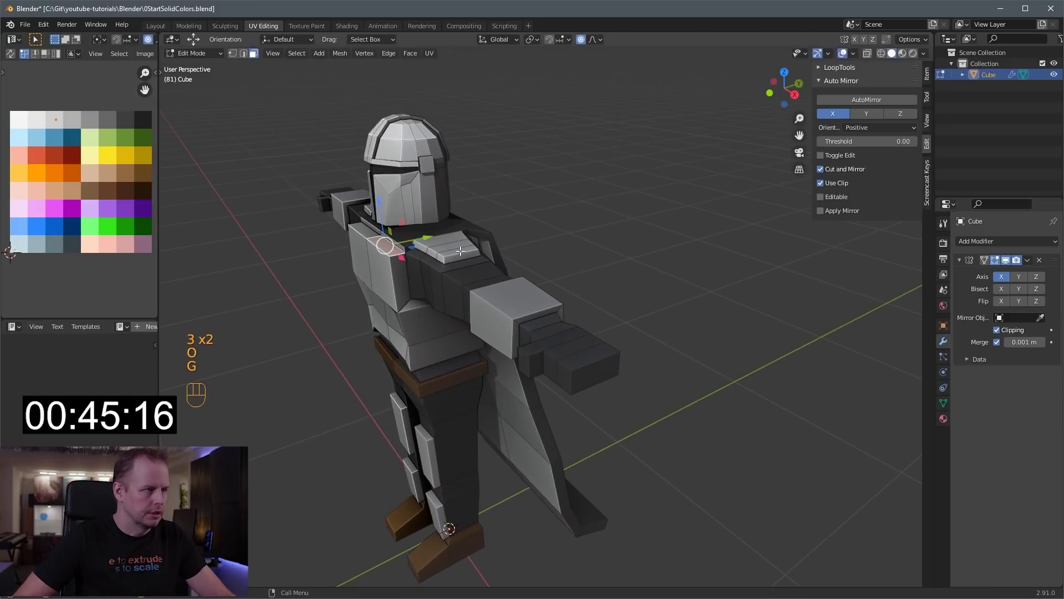
Reposition the shoulder armor plate with proportional-editing falloff
{"action": "key", "text": "o"}
{"action": "key", "text": "g"}
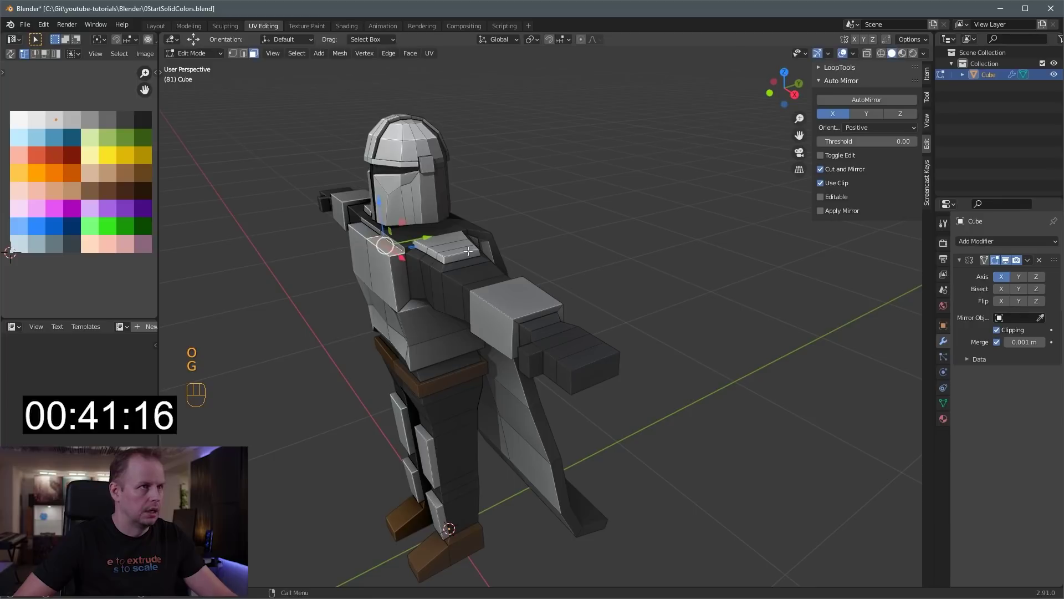
{"action": "key", "text": "o"}
{"action": "key", "text": "g"}
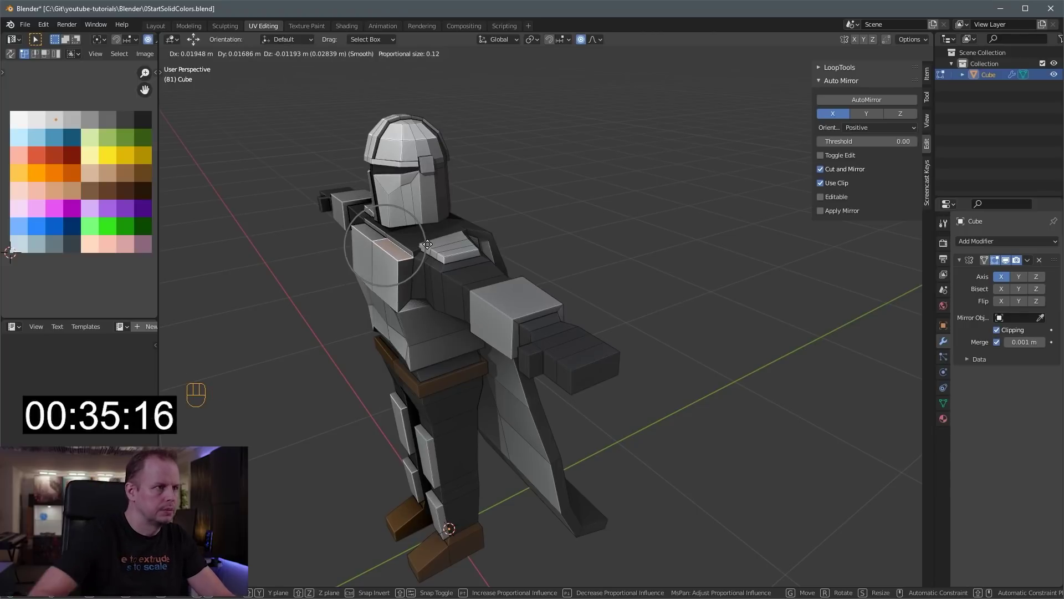
{"action": "key", "text": "alt+o"}
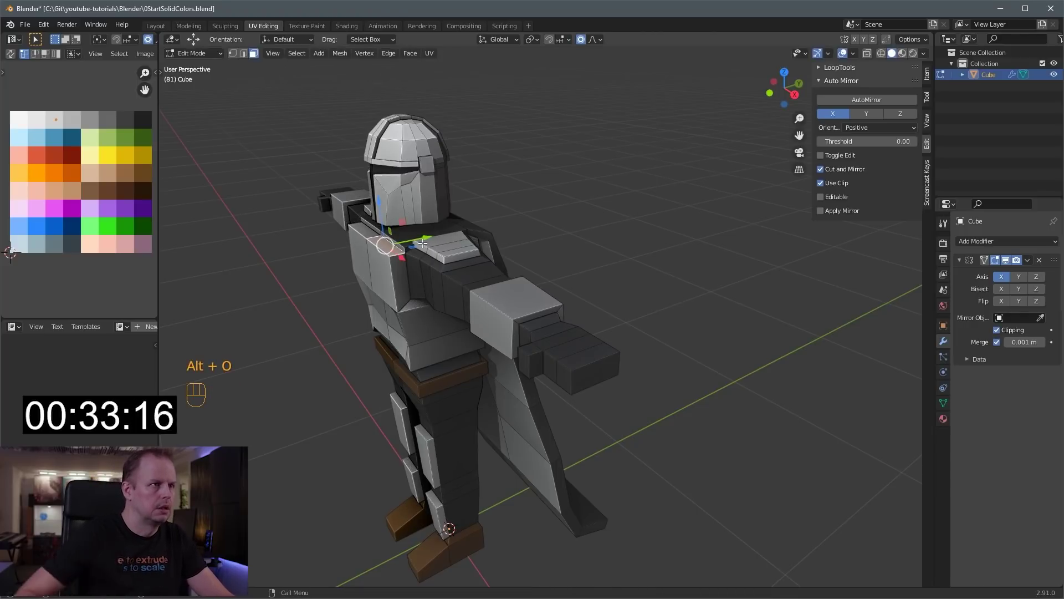
{"action": "key", "text": "g"}
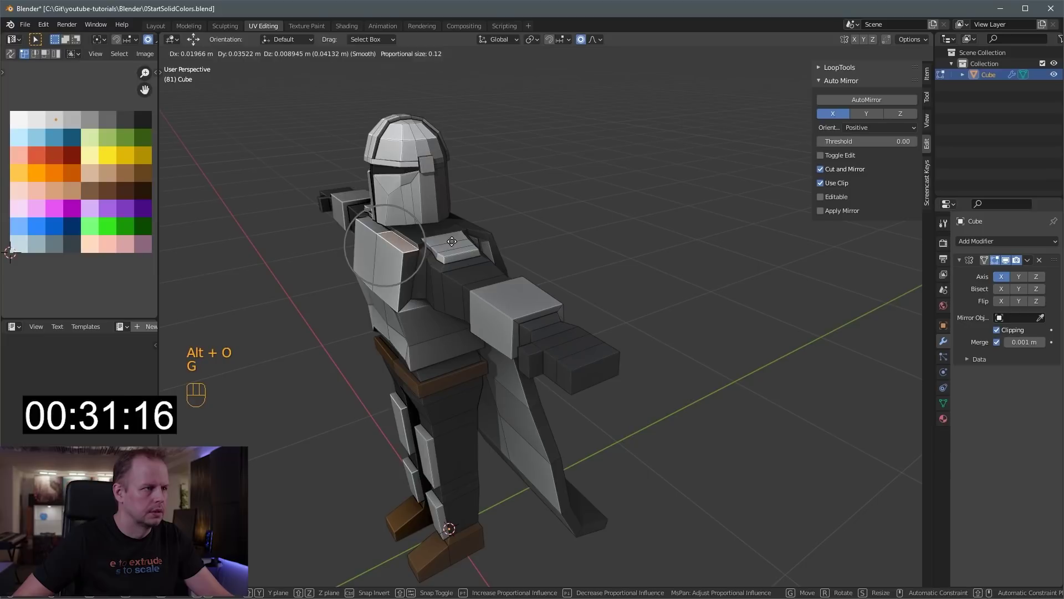
Shrink the shoulder plate slightly and return to front view
{"action": "key", "text": "3"}
{"action": "key", "text": "s"}
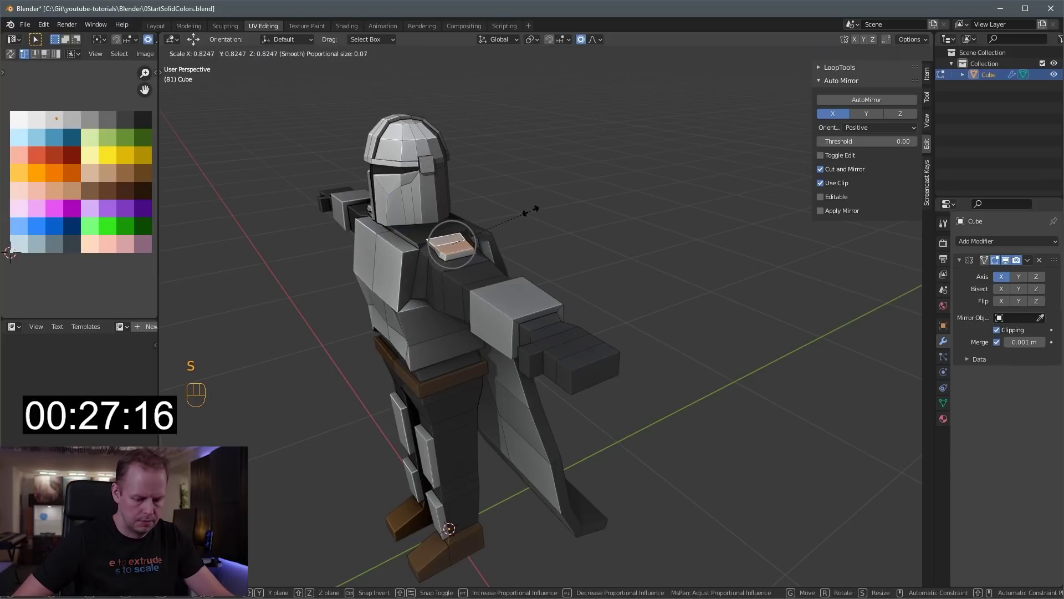
{"action": "key", "text": "l"}
{"action": "key", "text": "KP_1"}
Scale the helmet up slightly with proportional editing
{"action": "key", "text": "g"}
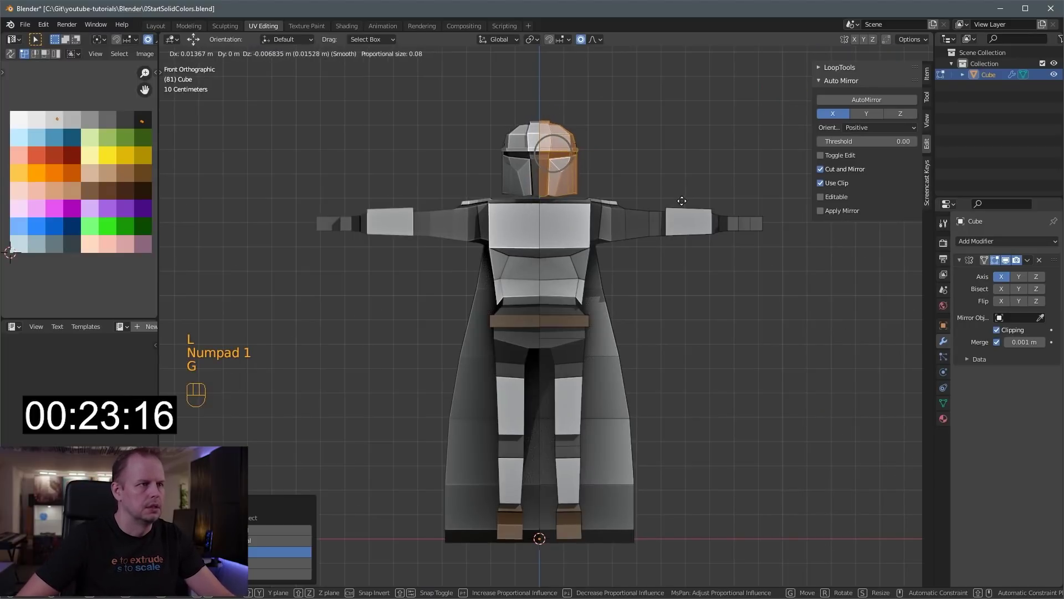
{"action": "middle_click", "coordinate": [583, 178]}
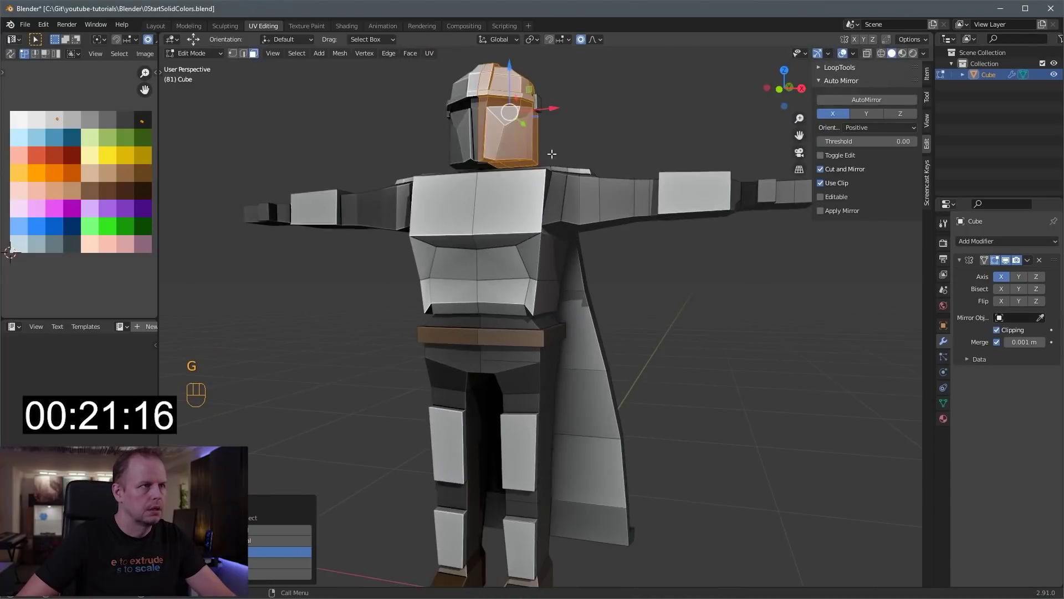
{"action": "middle_click", "coordinate": [551, 158]}
{"action": "key", "text": "l"}
{"action": "key", "text": "s"}
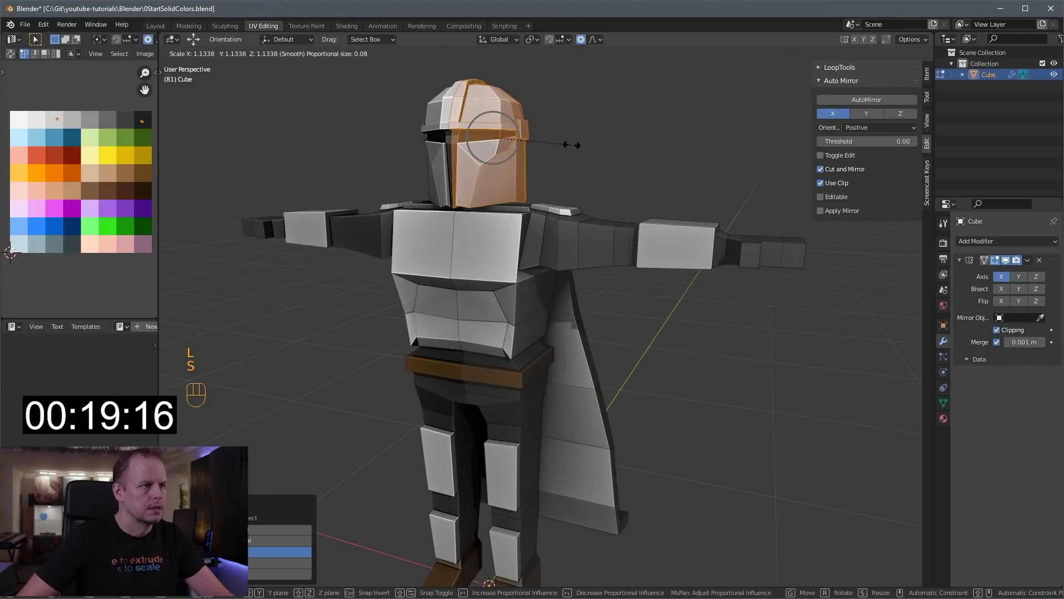
{"action": "left_click_drag", "start_coordinate": [493, 92], "coordinate": [559, 202]}
{"action": "key", "text": "Tab"}
Flatten the lower chest band front to back with S Y and nudge its vertices
{"action": "left_click_drag", "start_coordinate": [558, 233], "coordinate": [508, 228]}
{"action": "key", "text": "Tab"}
{"action": "key", "text": "Tab"}
{"action": "key", "text": "3"}
{"action": "key", "text": "Tab"}
{"action": "key", "text": "3"}
{"action": "key", "text": "s"}
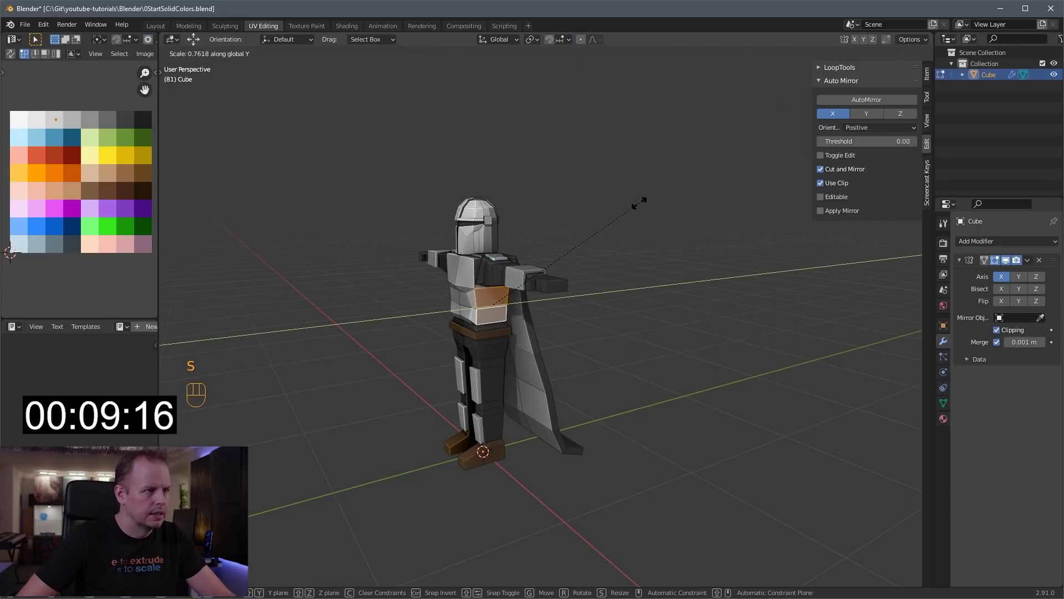
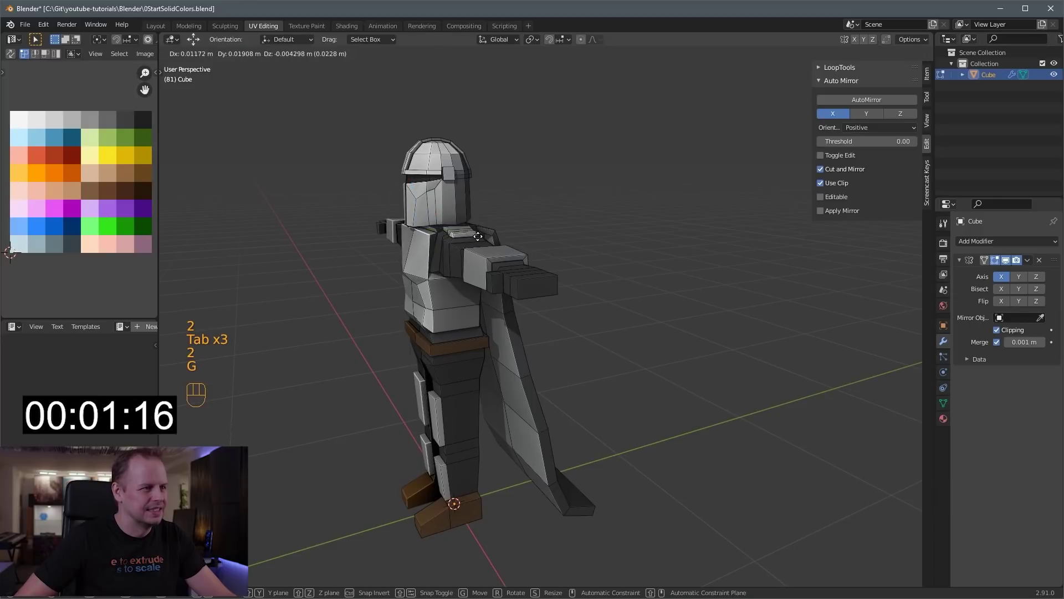
{"action": "key", "text": "1"}
{"action": "key", "text": "g"}
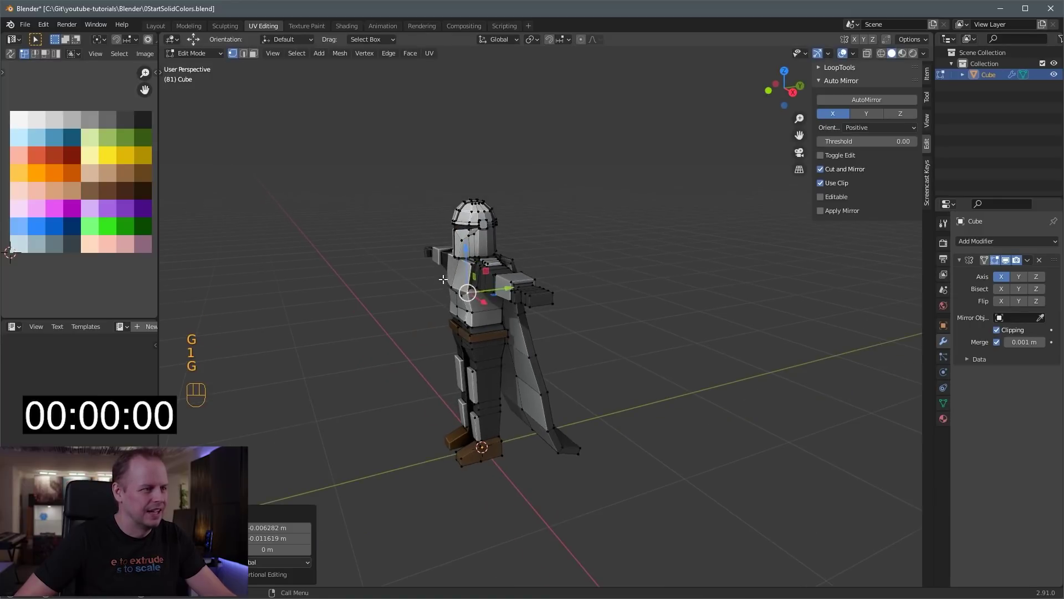
{"action": "key", "text": "Tab"}
{"action": "left_click_drag", "start_coordinate": [506, 245], "coordinate": [570, 245]}
{"action": "left_click", "coordinate": [576, 251]}
{"action": "left_click_drag", "start_coordinate": [677, 259], "coordinate": [725, 263]}
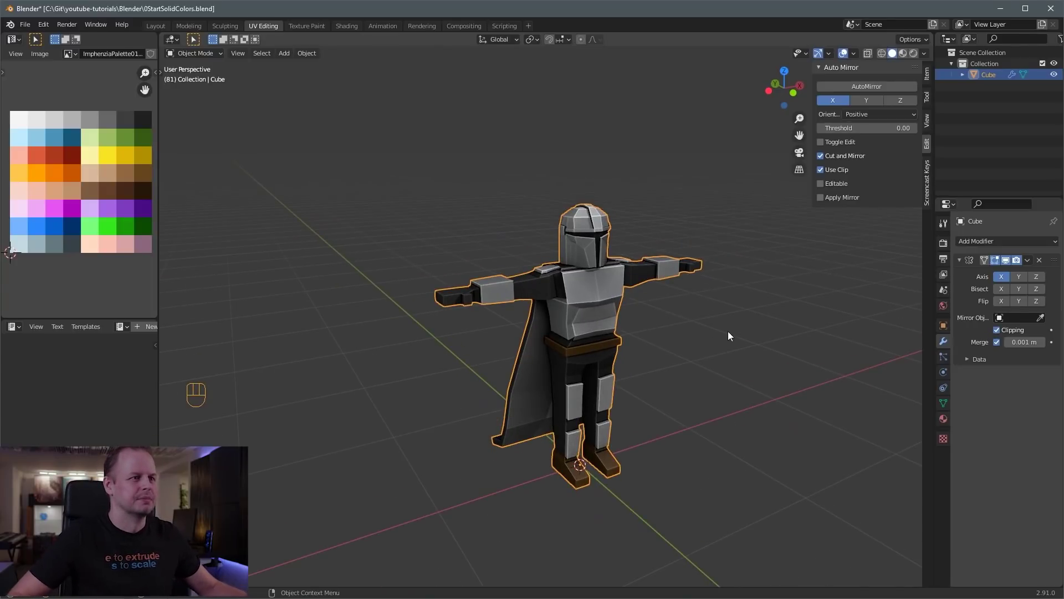
{"action": "left_click_drag", "start_coordinate": [709, 338], "coordinate": [643, 337]}
{"action": "key", "text": "Tab"}
{"action": "key", "text": "Tab"}
{"action": "key", "text": "a"}
{"action": "key", "text": "a"}
{"action": "left_click_drag", "start_coordinate": [625, 359], "coordinate": [640, 370]}
{"action": "left_click_drag", "start_coordinate": [604, 308], "coordinate": [650, 281]}
{"action": "left_click_drag", "start_coordinate": [717, 334], "coordinate": [544, 295]}
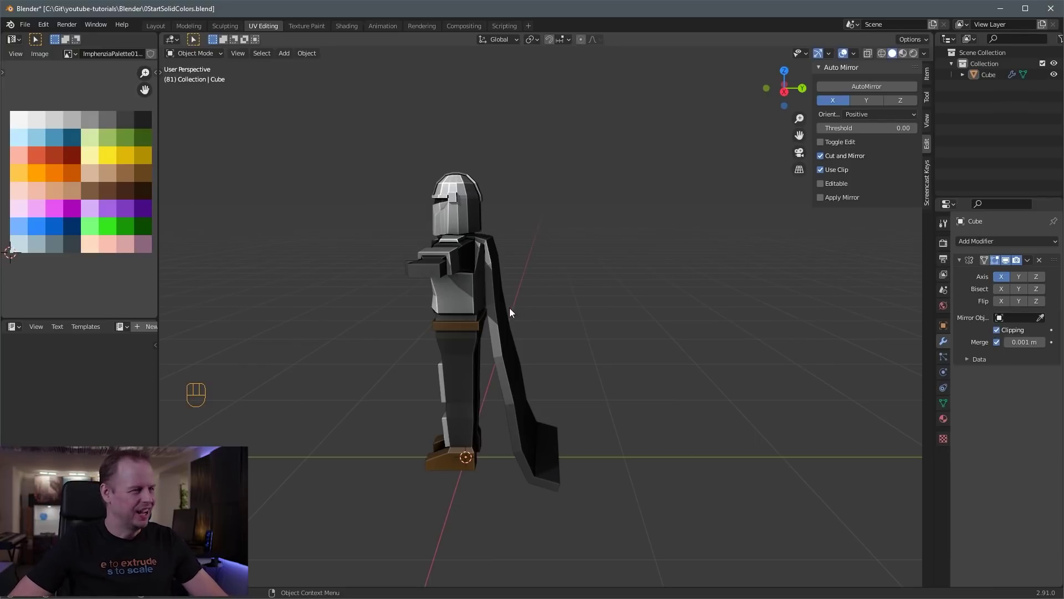
{"action": "left_click_drag", "start_coordinate": [496, 284], "coordinate": [554, 287]}
{"action": "left_click_drag", "start_coordinate": [555, 287], "coordinate": [583, 285]}
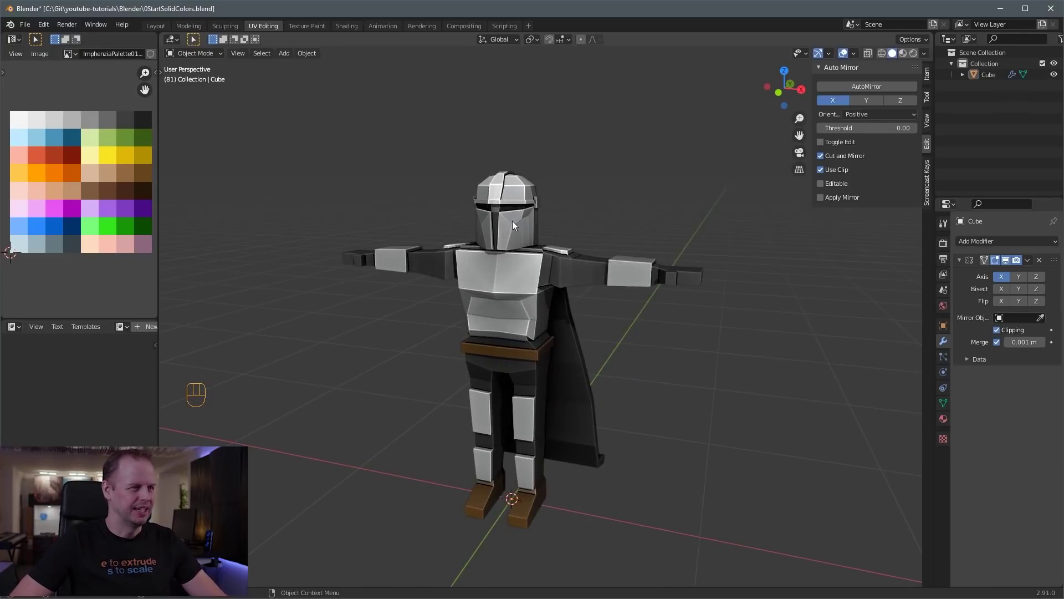
{"action": "left_click_drag", "start_coordinate": [531, 225], "coordinate": [558, 232]}
{"action": "left_click_drag", "start_coordinate": [662, 252], "coordinate": [638, 245]}
{"action": "left_click", "coordinate": [541, 230]}
{"action": "left_click_drag", "start_coordinate": [539, 250], "coordinate": [501, 258]}
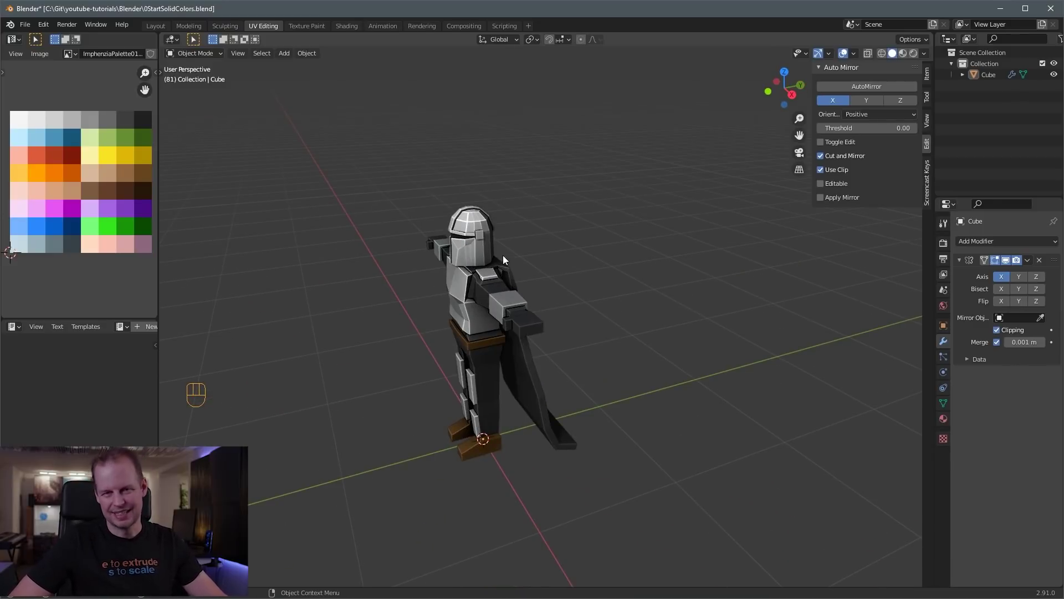
{"action": "left_click", "coordinate": [463, 249]}
{"action": "left_click_drag", "start_coordinate": [482, 257], "coordinate": [516, 247]}
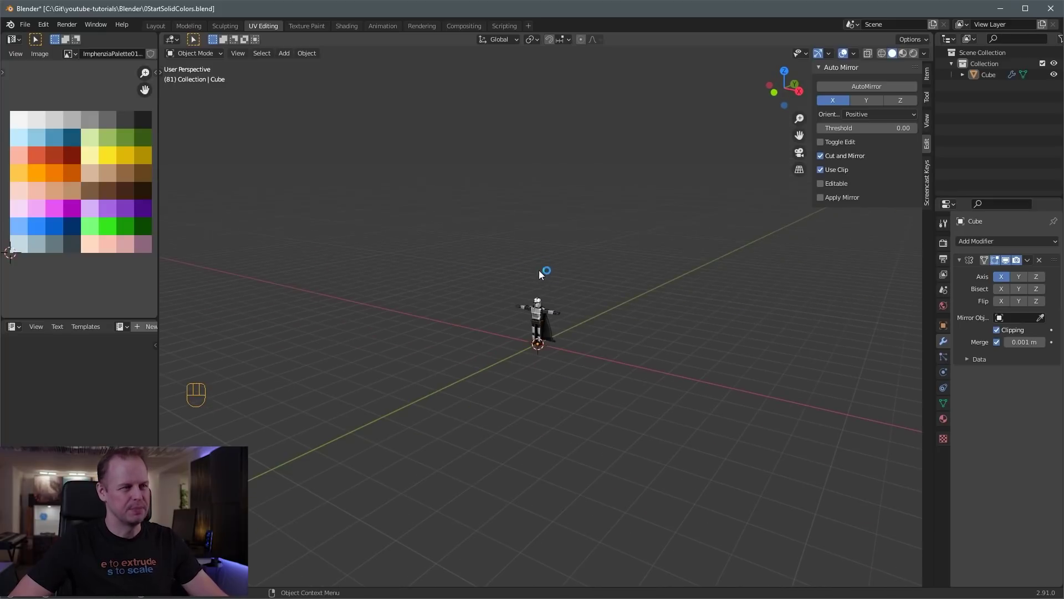
{"action": "left_click_drag", "start_coordinate": [619, 311], "coordinate": [645, 309]}
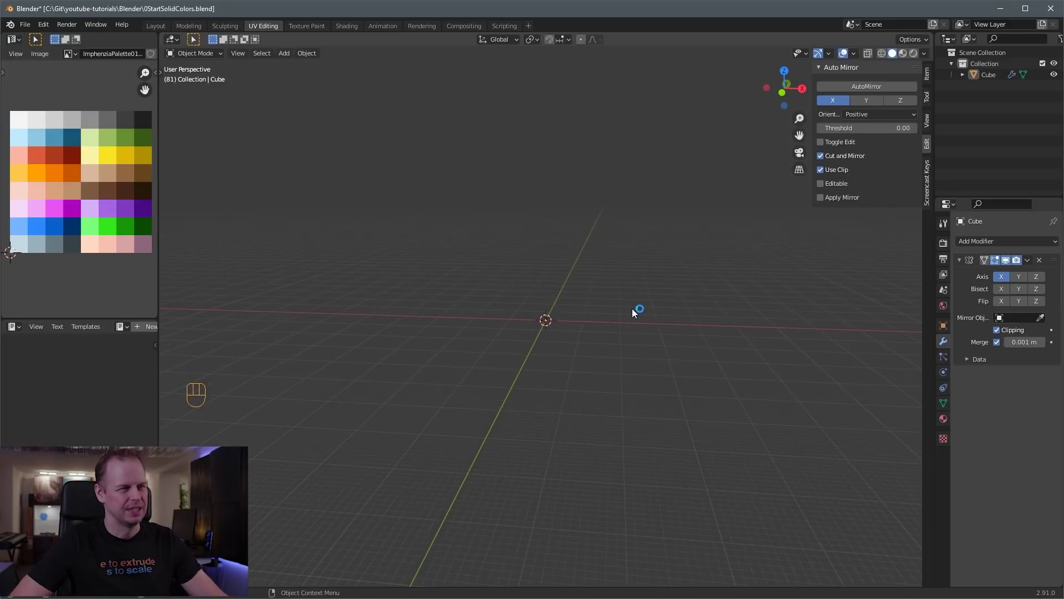
{"action": "key", "text": "Tab"}
{"action": "key", "text": "Tab"}
{"action": "key", "text": "a"}
{"action": "key", "text": "a"}
{"action": "left_click", "coordinate": [641, 327]}
{"action": "key", "text": "3"}
{"action": "left_click_drag", "start_coordinate": [540, 248], "coordinate": [516, 253]}
{"action": "left_click_drag", "start_coordinate": [477, 219], "coordinate": [559, 259]}
{"action": "left_click_drag", "start_coordinate": [556, 265], "coordinate": [540, 223]}
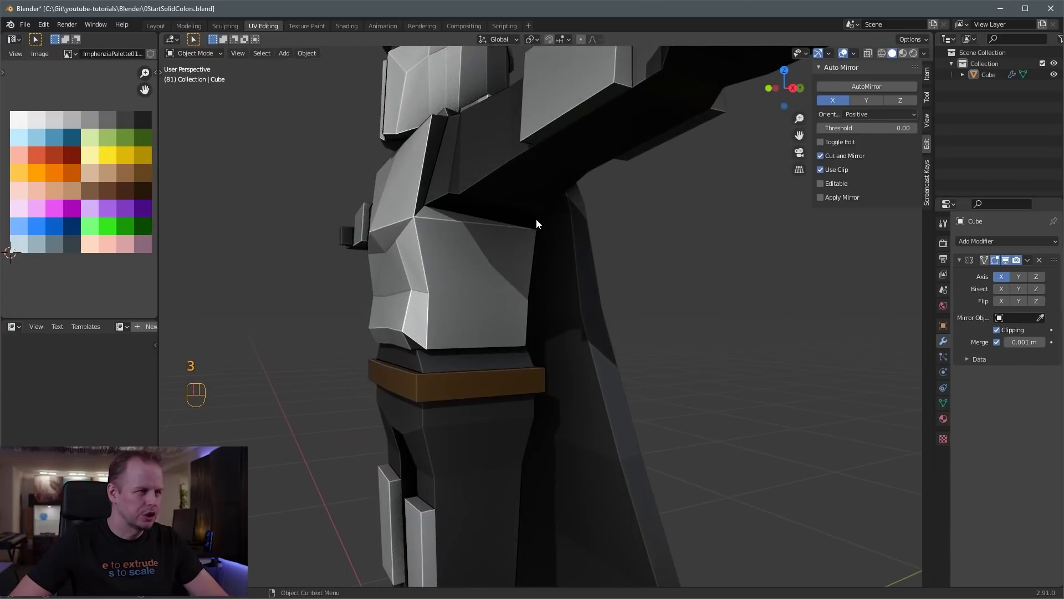
{"action": "left_click", "coordinate": [475, 270]}
{"action": "left_click_drag", "start_coordinate": [471, 269], "coordinate": [497, 308]}
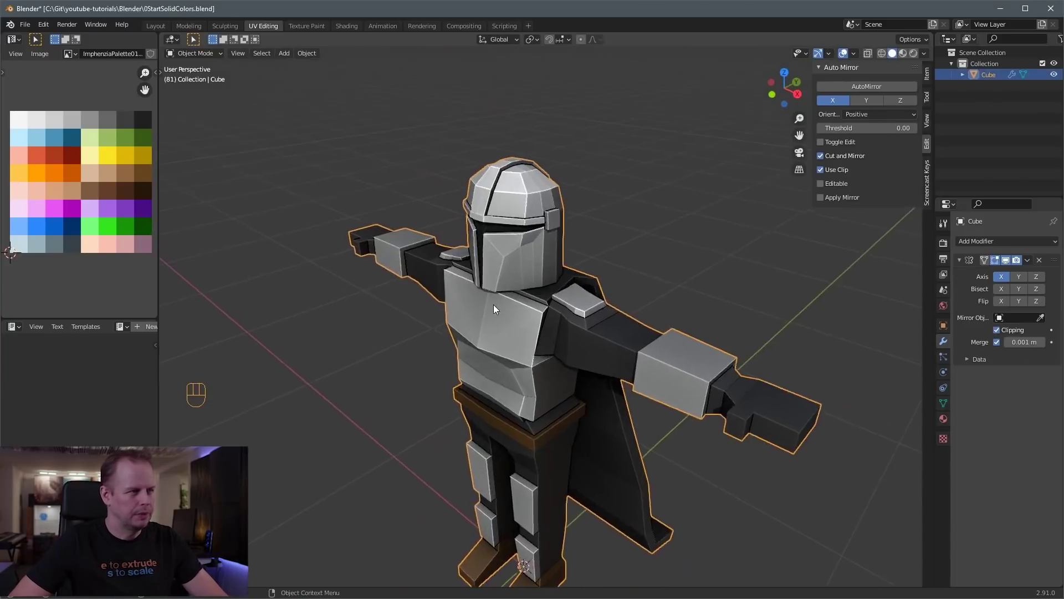
{"action": "left_click_drag", "start_coordinate": [558, 276], "coordinate": [589, 249]}
{"action": "left_click_drag", "start_coordinate": [674, 276], "coordinate": [640, 297]}
{"action": "left_click", "coordinate": [639, 298]}
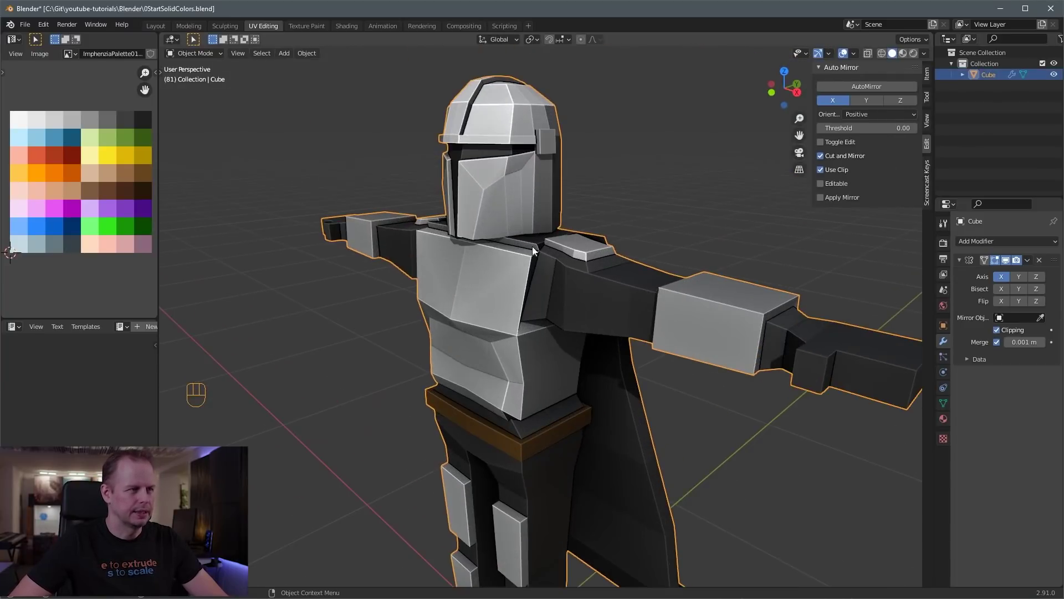
{"action": "left_click", "coordinate": [590, 269]}
{"action": "left_click_drag", "start_coordinate": [586, 250], "coordinate": [579, 284]}
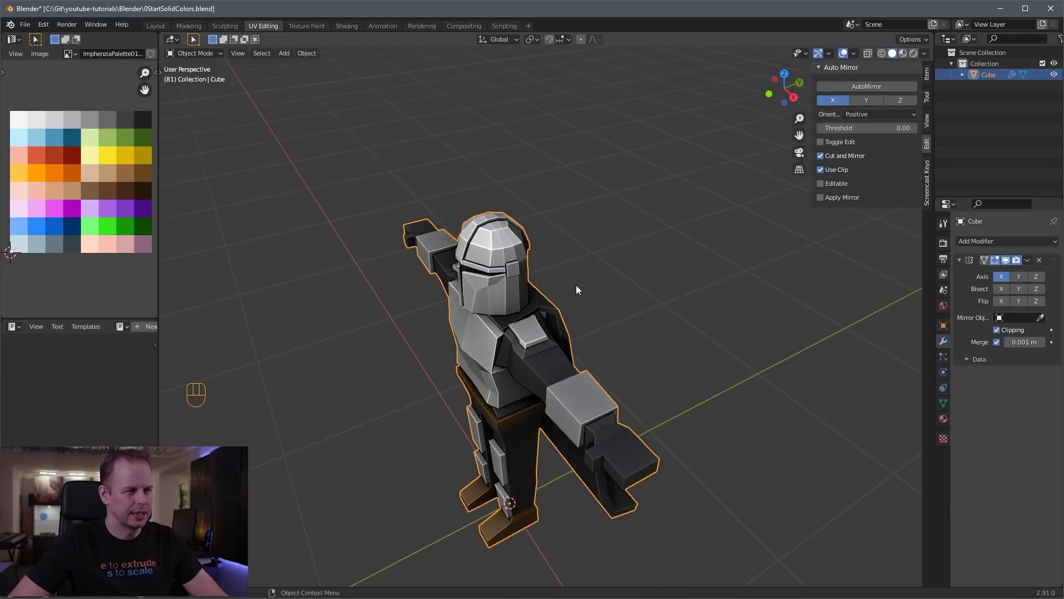
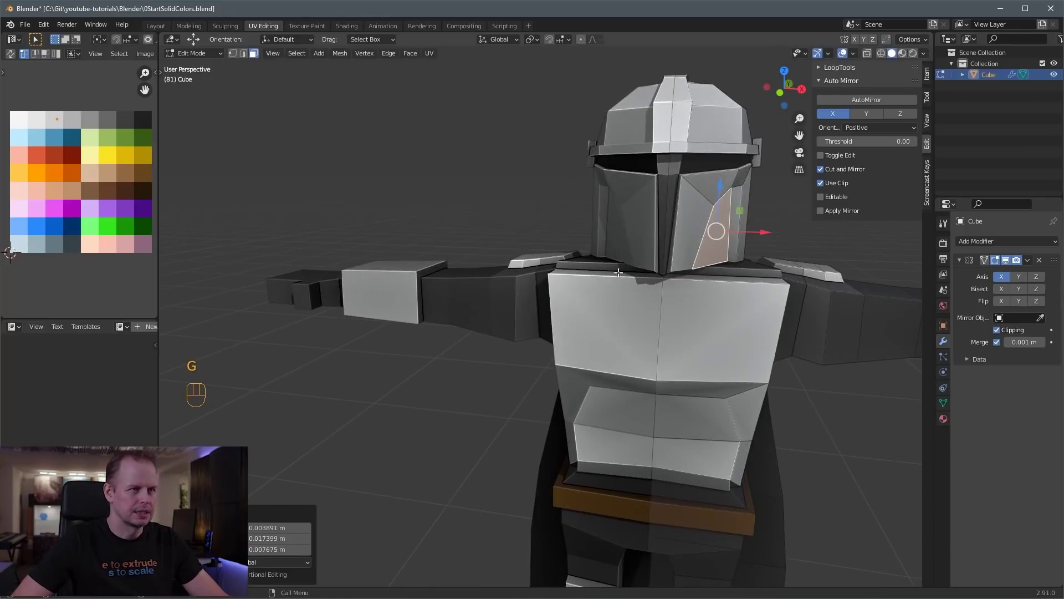
Move visor and helmet-side vertices with G to refine the faceplate
{"action": "key", "text": "g"}
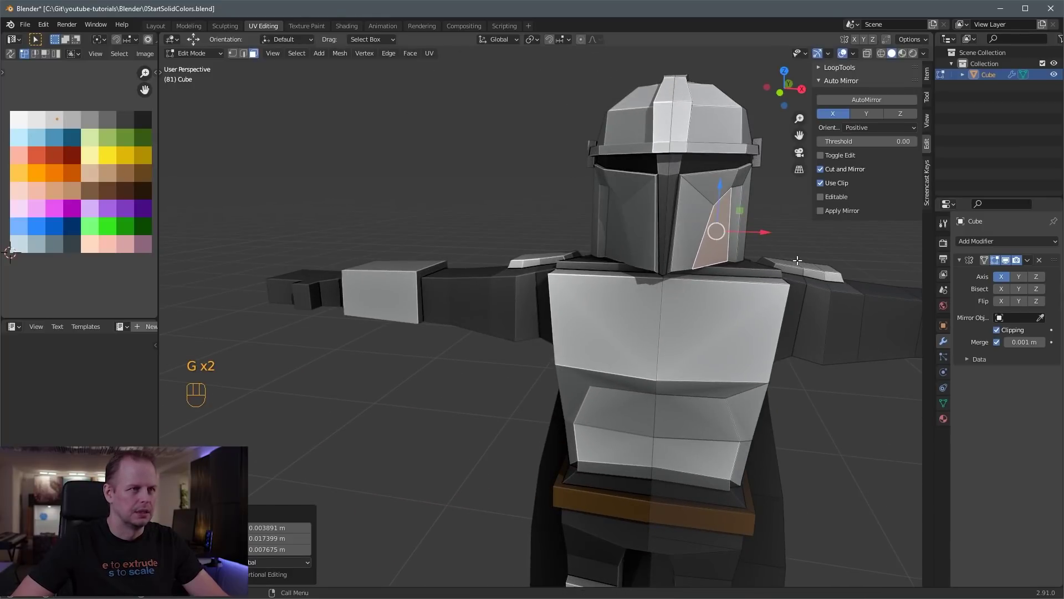
{"action": "key", "text": "1"}
{"action": "key", "text": "g"}
{"action": "key", "text": "3"}
{"action": "left_click_drag", "start_coordinate": [726, 235], "coordinate": [631, 240]}
{"action": "key", "text": "g"}
{"action": "left_click_drag", "start_coordinate": [555, 238], "coordinate": [631, 236]}
{"action": "key", "text": "1"}
{"action": "left_click", "coordinate": [663, 237]}
{"action": "key", "text": "g"}
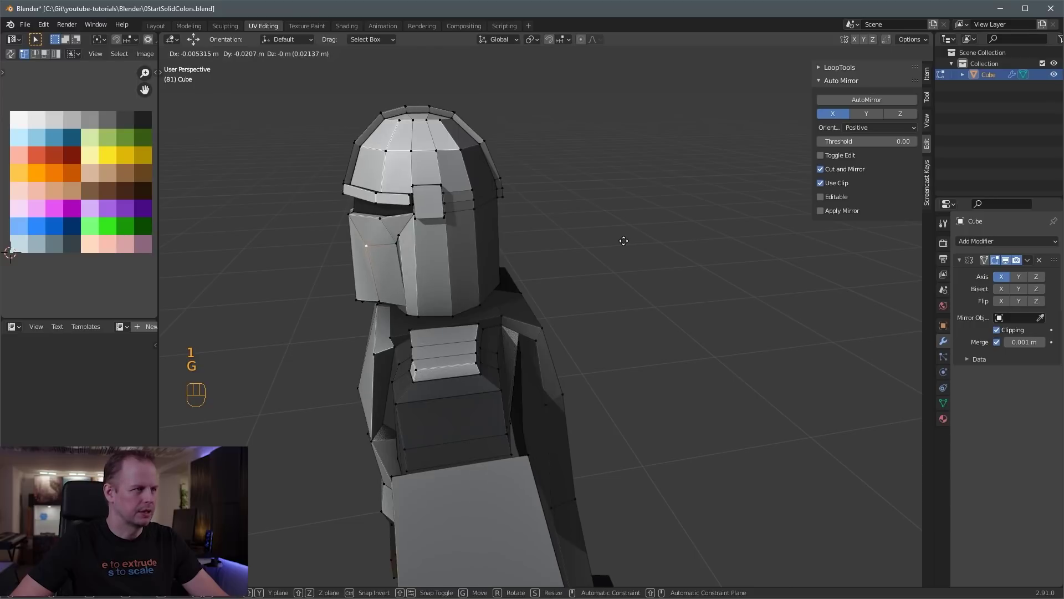
{"action": "left_click_drag", "start_coordinate": [546, 241], "coordinate": [607, 226]}
{"action": "left_click_drag", "start_coordinate": [689, 244], "coordinate": [643, 265]}
{"action": "key", "text": "g"}
{"action": "left_click_drag", "start_coordinate": [608, 261], "coordinate": [656, 246]}
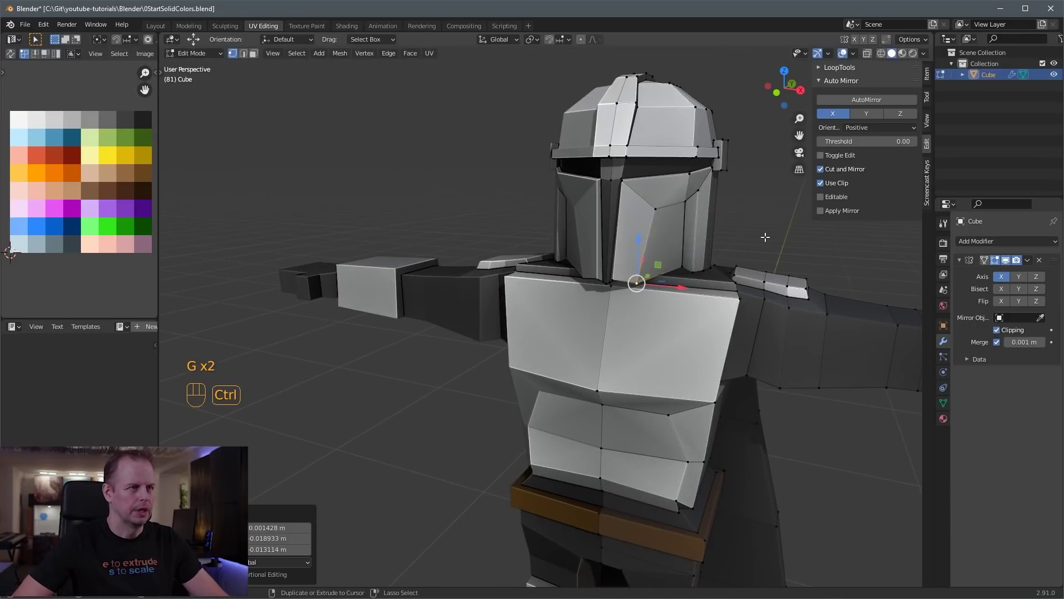
Undo the unwanted helmet edits back to the good faceplate shape
{"action": "key", "text": "ctrl+z"}
{"action": "key", "text": "ctrl+z"}
{"action": "key", "text": "ctrl+z"}
{"action": "key", "text": "ctrl+z"}
{"action": "key", "text": "ctrl+z"}
{"action": "key", "text": "ctrl+z"}
{"action": "key", "text": "ctrl+z"}
{"action": "key", "text": "ctrl+z"}
{"action": "key", "text": "ctrl+z"}
{"action": "key", "text": "ctrl+z"}
{"action": "key", "text": "ctrl+z"}
{"action": "key", "text": "ctrl+z"}
{"action": "key", "text": "ctrl+z"}
{"action": "left_click", "coordinate": [762, 221]}
{"action": "left_click", "coordinate": [734, 239]}
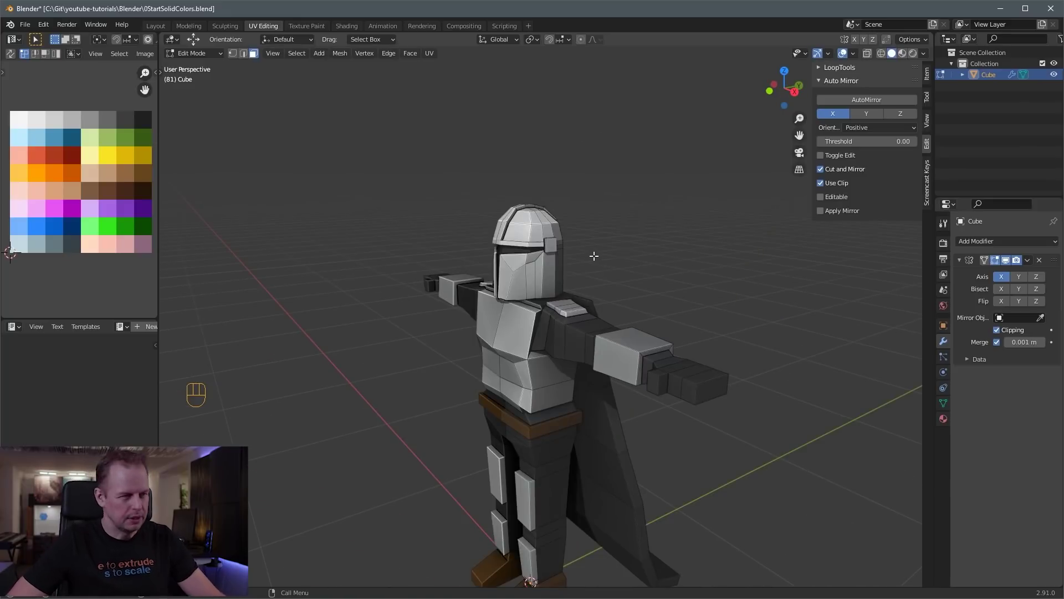
Review the whole figure and save it as 10MinuteMandalorian.blend
{"action": "left_click_drag", "start_coordinate": [576, 249], "coordinate": [633, 256]}
{"action": "left_click_drag", "start_coordinate": [30, 27], "coordinate": [758, 406]}
{"action": "key", "text": "KP_1"}
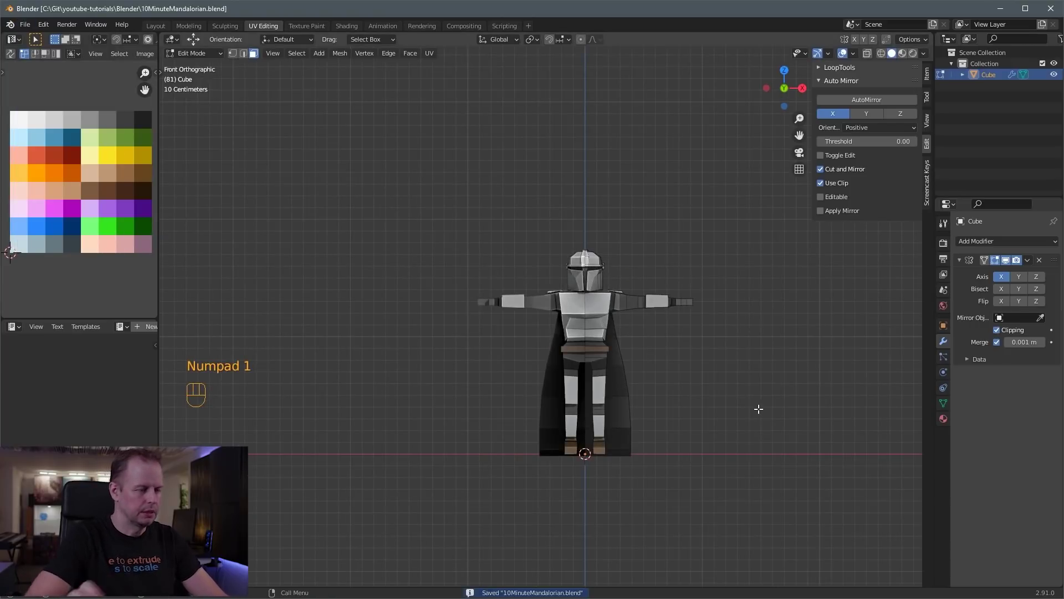
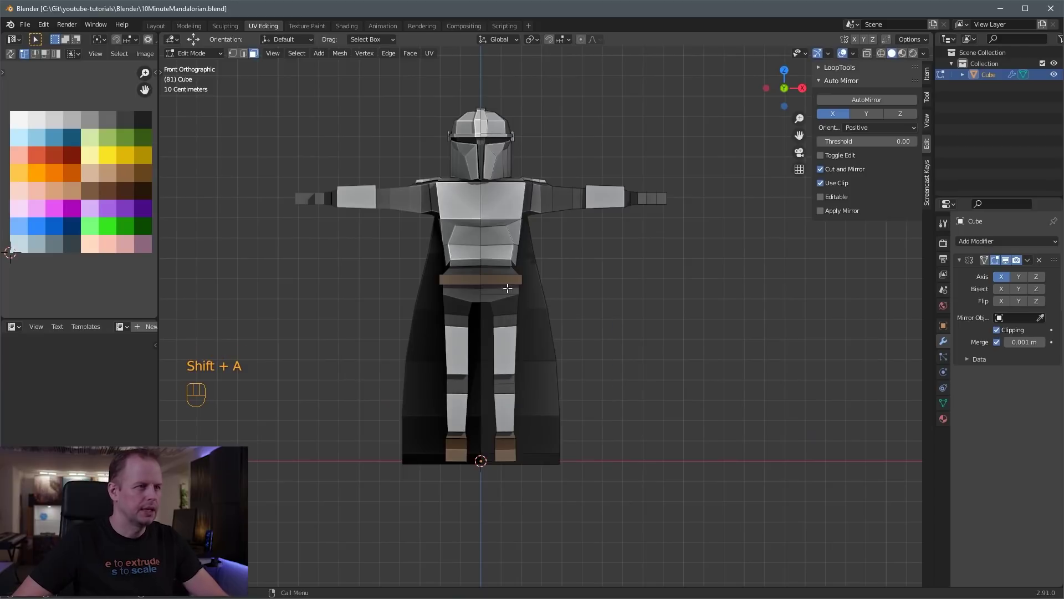
Leave mesh editing and add an Armature object standing at the figure's feet
{"action": "key", "text": "Tab"}
{"action": "key", "text": "Tab"}
{"action": "key", "text": "shift+a"}
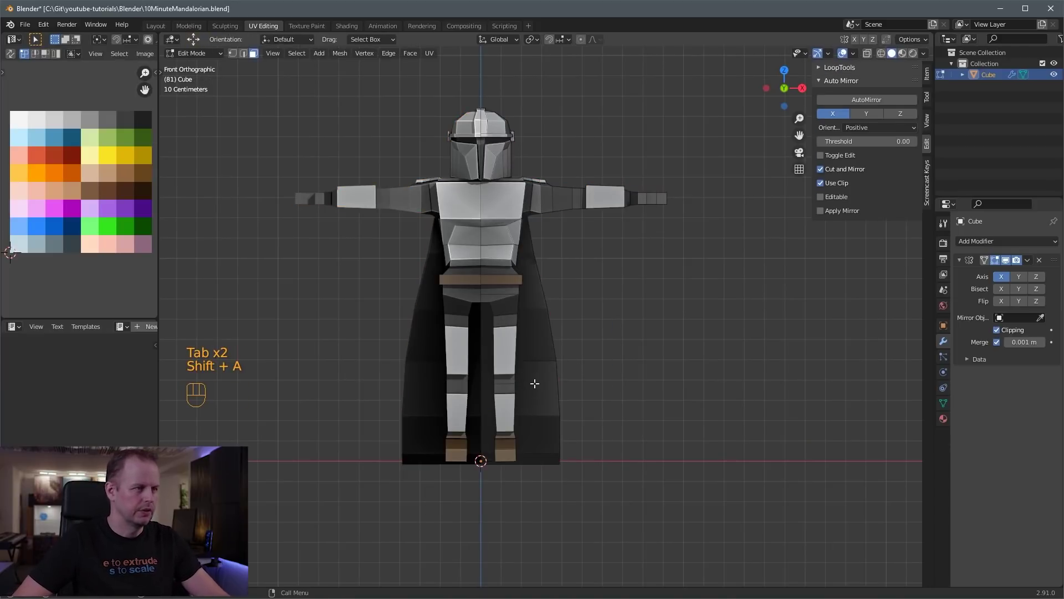
{"action": "key", "text": "shift+a"}
{"action": "key", "text": "Escape"}
{"action": "key", "text": "Tab"}
{"action": "key", "text": "shift+a"}
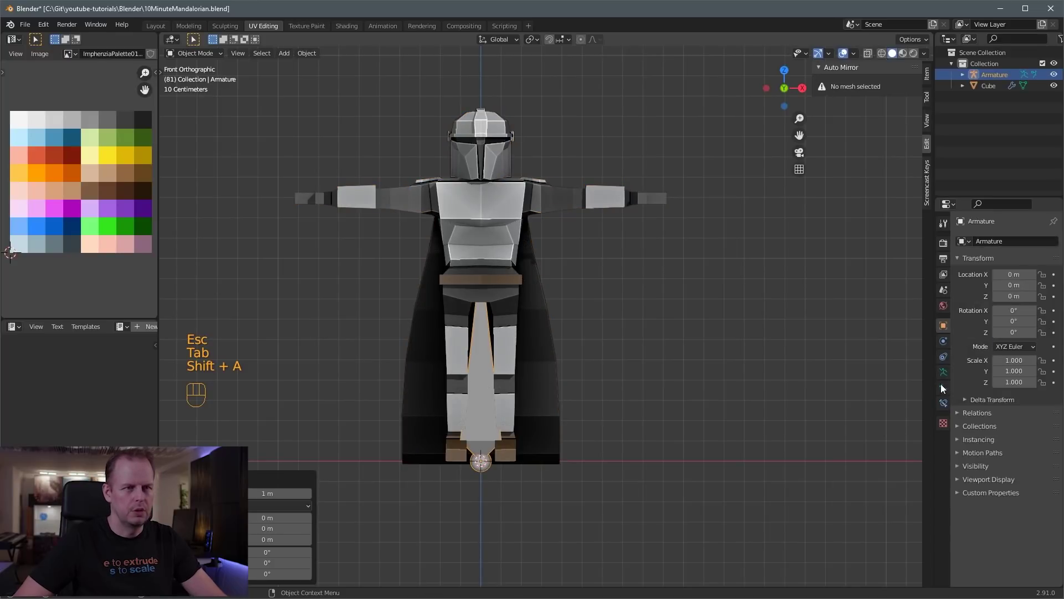
Edit the armature, stretching the first bone's tip up to the belt and extending bones up the body
{"action": "left_click", "coordinate": [988, 304]}
{"action": "left_click_drag", "start_coordinate": [989, 428], "coordinate": [997, 402]}
{"action": "left_click_drag", "start_coordinate": [998, 397], "coordinate": [498, 398]}
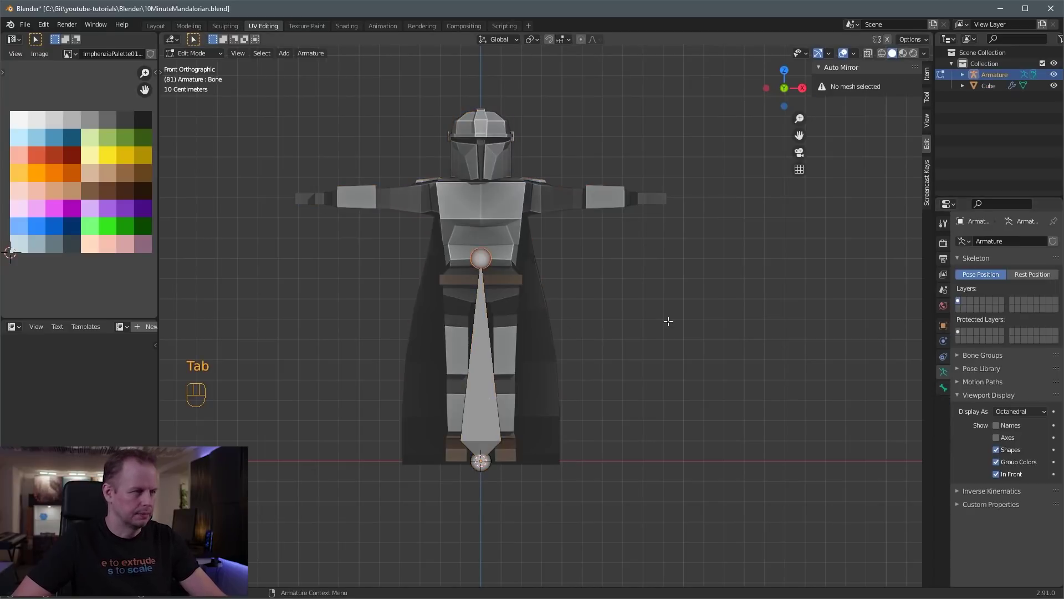